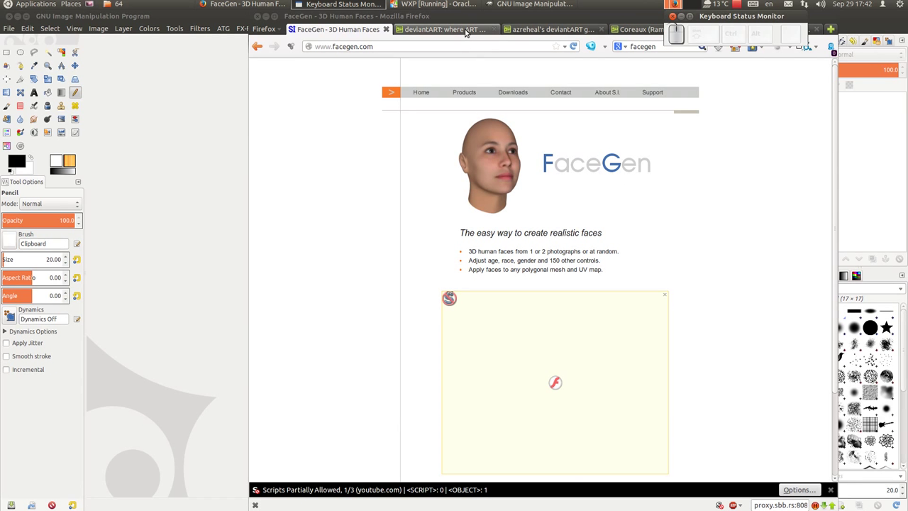
Reach the FaceGen downloads page in Firefox and bring the FaceGen virtual machine into view.
{"action": "left_click", "coordinate": [467, 34]}
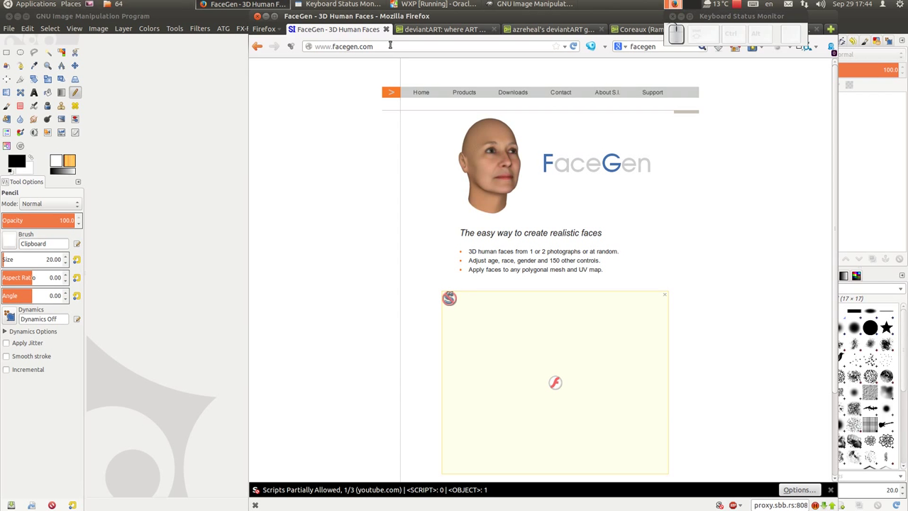
{"action": "left_click_drag", "start_coordinate": [379, 40], "coordinate": [302, 54]}
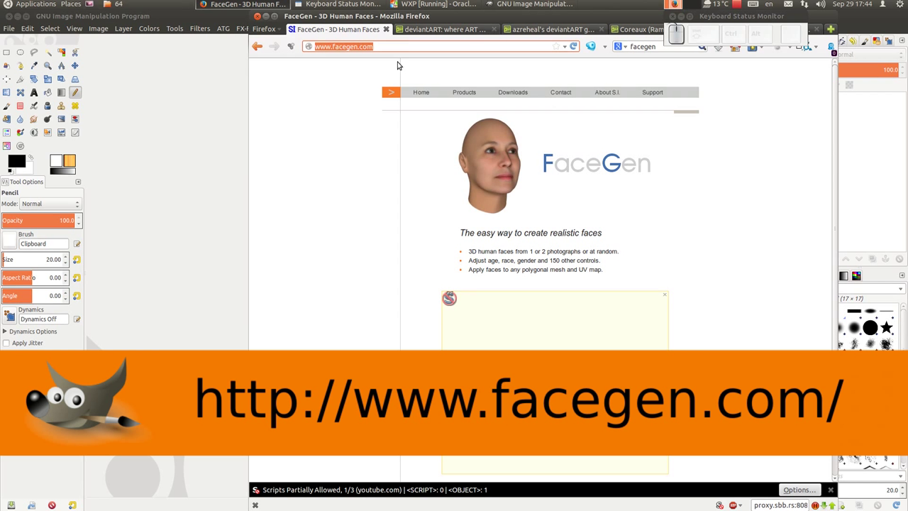
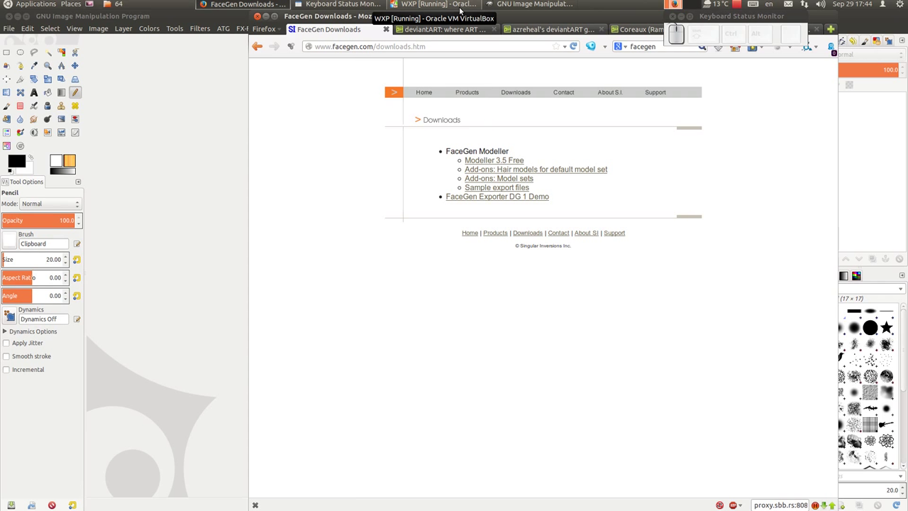
{"action": "left_click_drag", "start_coordinate": [462, 10], "coordinate": [462, 10]}
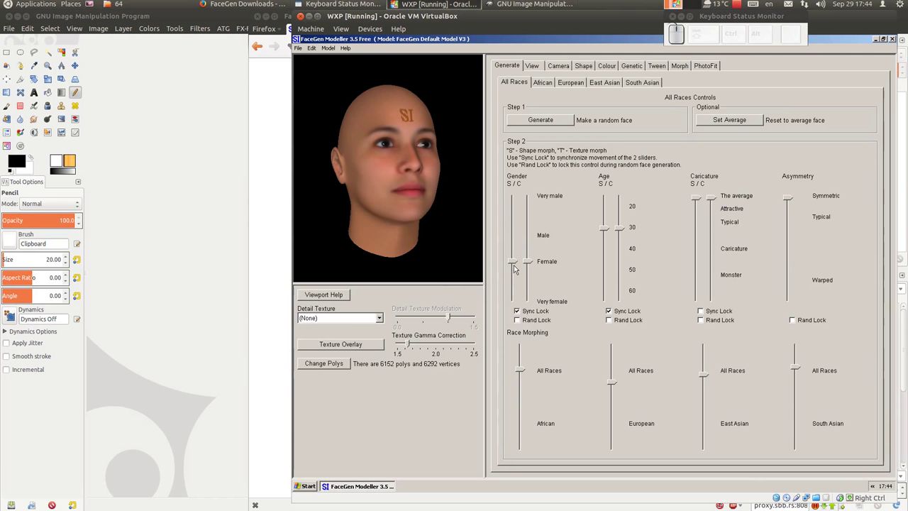
Move the modeller window left to show its full control panel and reset the face to front view.
{"action": "left_click_drag", "start_coordinate": [573, 22], "coordinate": [251, 98]}
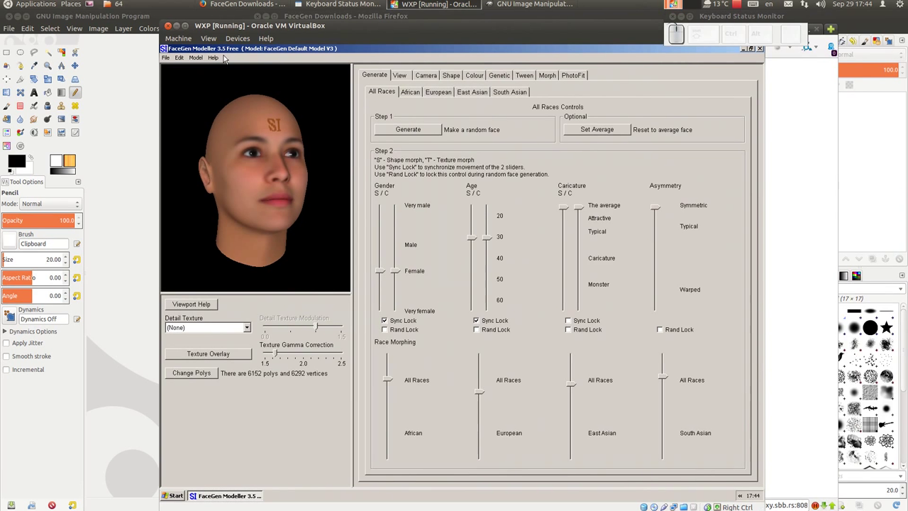
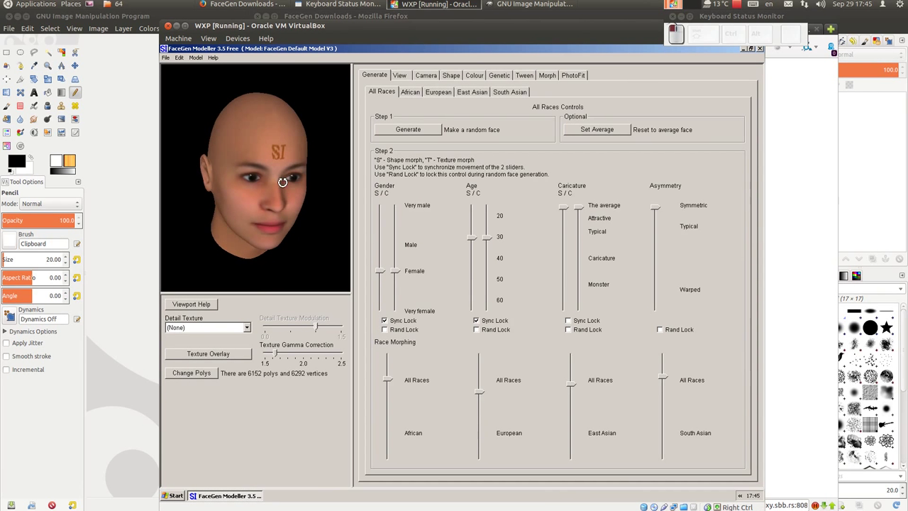
{"action": "left_click", "coordinate": [267, 173]}
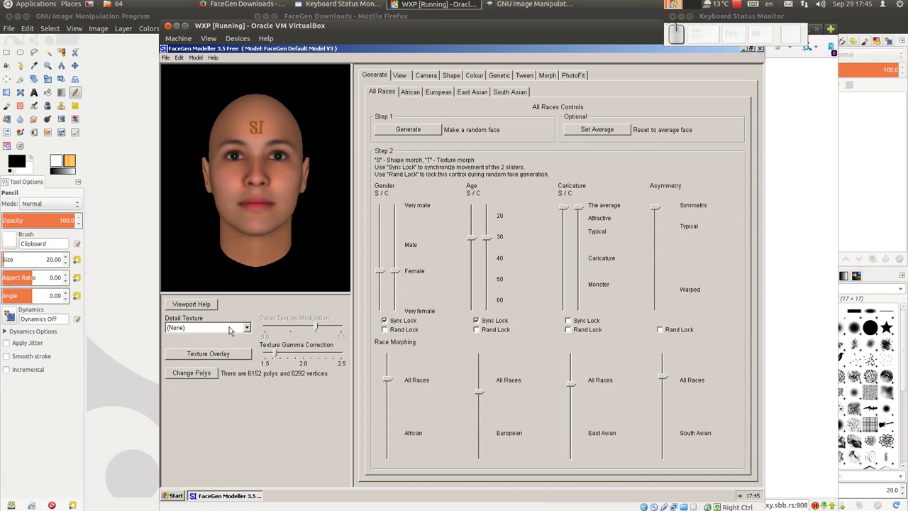
Choose a 1024_Female detail texture from the Detail Texture list for the face.
{"action": "left_click", "coordinate": [250, 330]}
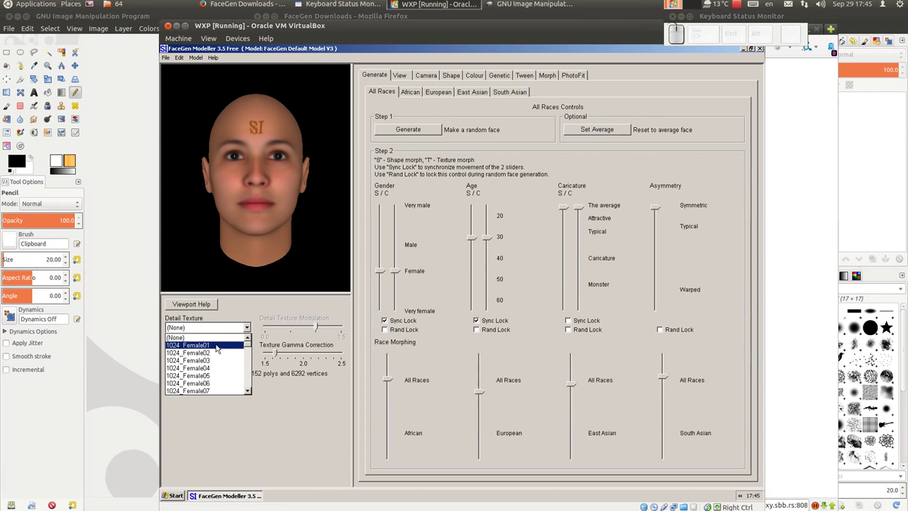
{"action": "scroll", "scroll_direction": "down", "scroll_amount": 3}
{"action": "scroll", "scroll_direction": "down", "scroll_amount": 3}
{"action": "scroll", "scroll_direction": "down", "scroll_amount": 3}
{"action": "scroll", "scroll_direction": "up", "scroll_amount": 3}
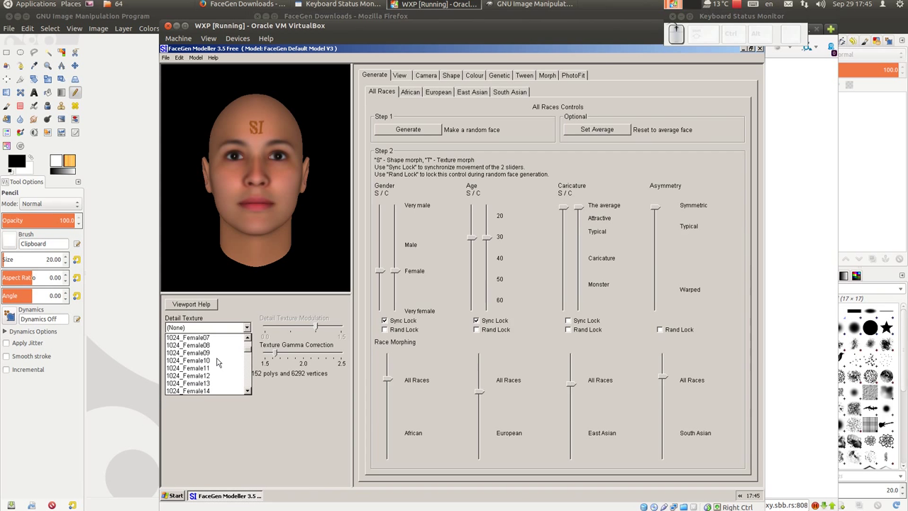
{"action": "scroll", "scroll_direction": "down", "scroll_amount": 3}
{"action": "left_click", "coordinate": [216, 345]}
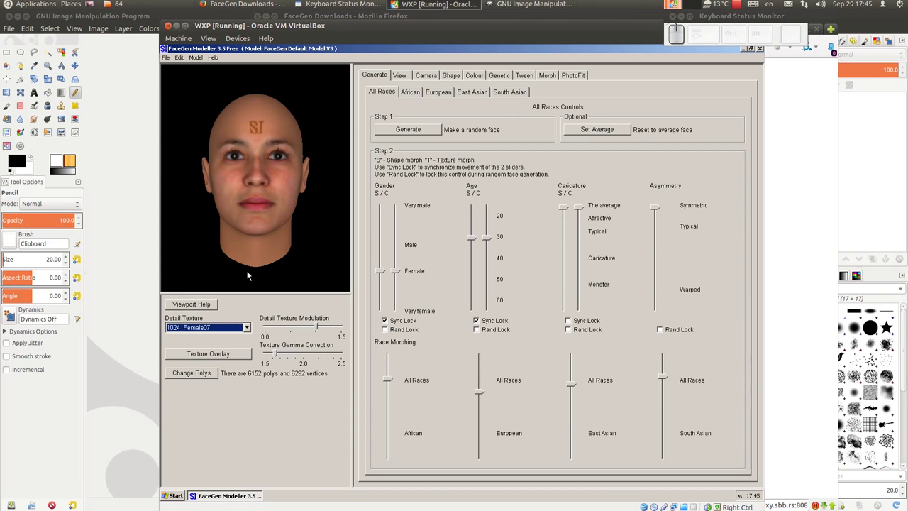
Test the Detail Texture Modulation slider from weak up to its strongest skin detail.
{"action": "left_click_drag", "start_coordinate": [254, 171], "coordinate": [249, 315]}
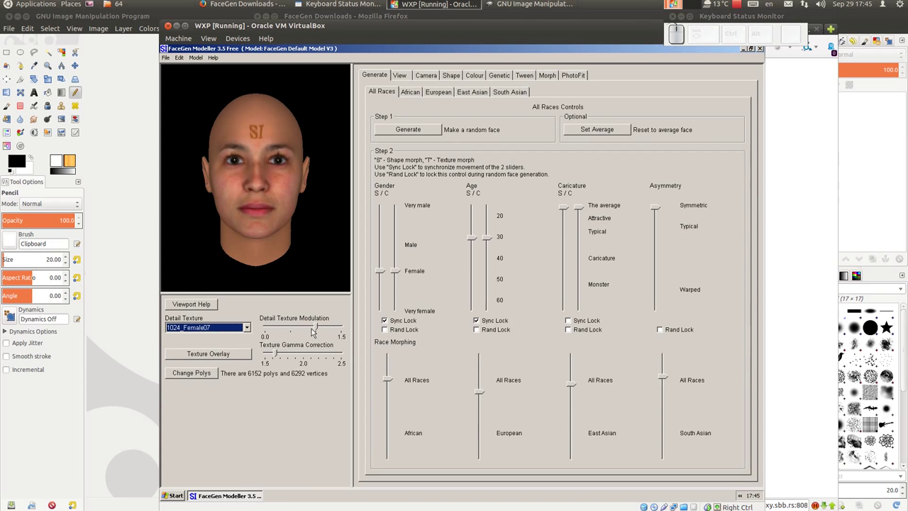
{"action": "left_click_drag", "start_coordinate": [318, 328], "coordinate": [285, 329]}
{"action": "left_click_drag", "start_coordinate": [285, 328], "coordinate": [277, 341]}
{"action": "left_click_drag", "start_coordinate": [272, 327], "coordinate": [279, 328]}
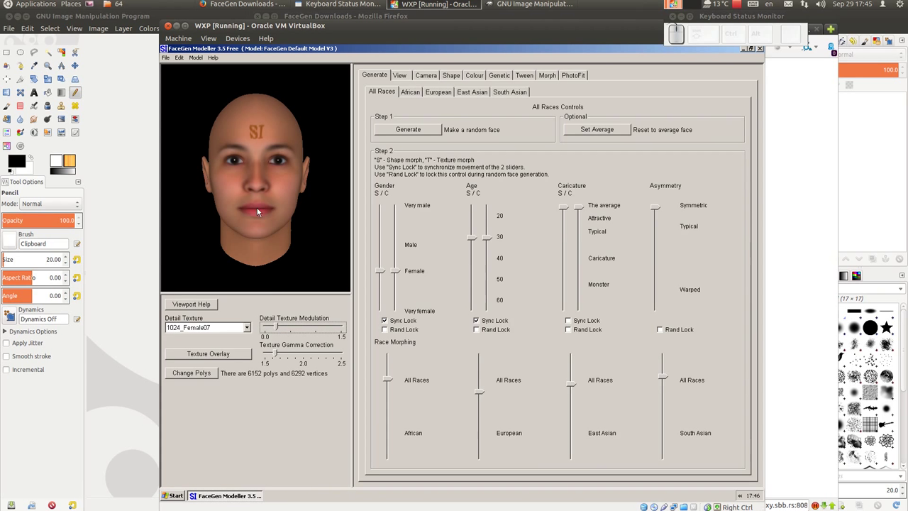
{"action": "left_click_drag", "start_coordinate": [281, 326], "coordinate": [299, 273]}
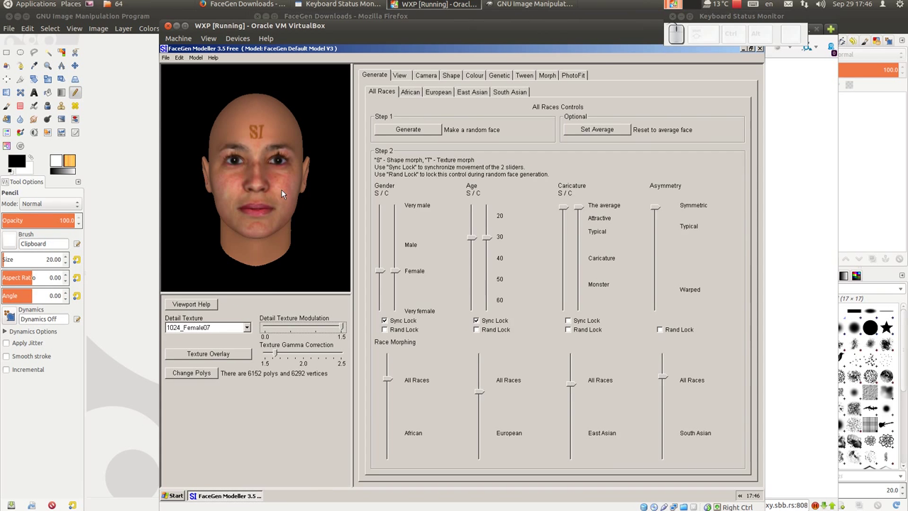
{"action": "scroll", "scroll_direction": "up", "scroll_amount": 3}
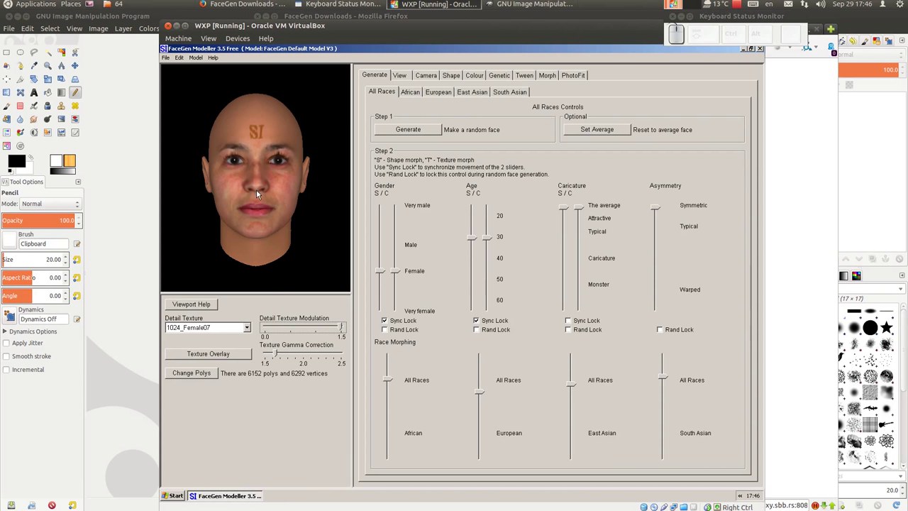
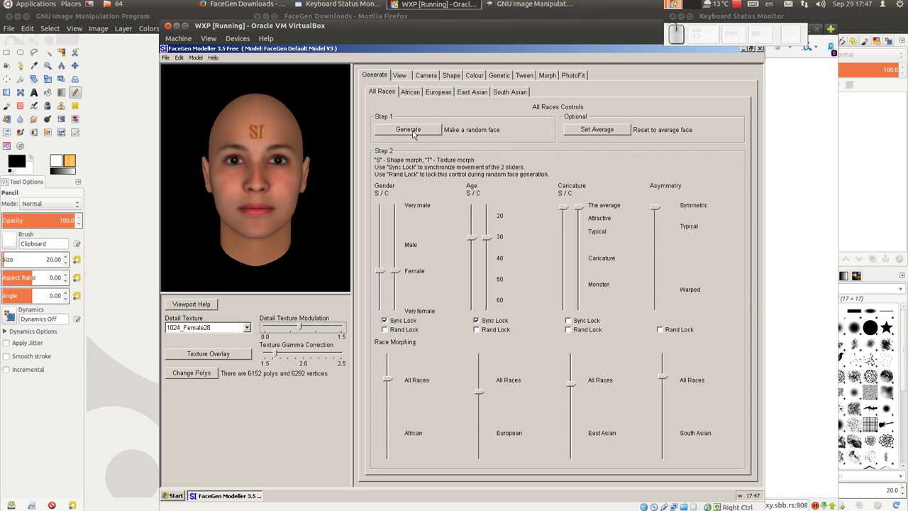
Generate several random faces with the Generate button, ending on a young man.
{"action": "left_click_drag", "start_coordinate": [415, 133], "coordinate": [415, 133]}
{"action": "left_click", "coordinate": [415, 134]}
{"action": "left_click", "coordinate": [415, 133]}
{"action": "left_click_drag", "start_coordinate": [415, 134], "coordinate": [415, 133]}
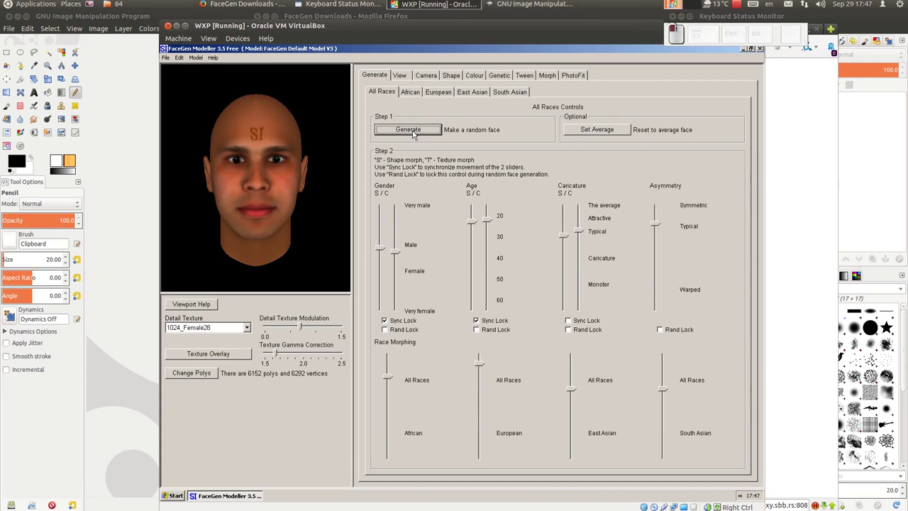
{"action": "left_click_drag", "start_coordinate": [415, 134], "coordinate": [415, 133]}
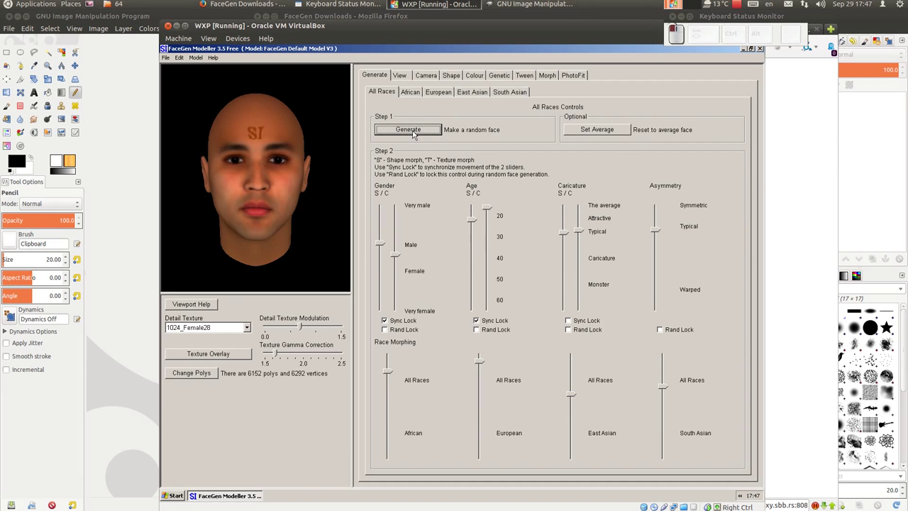
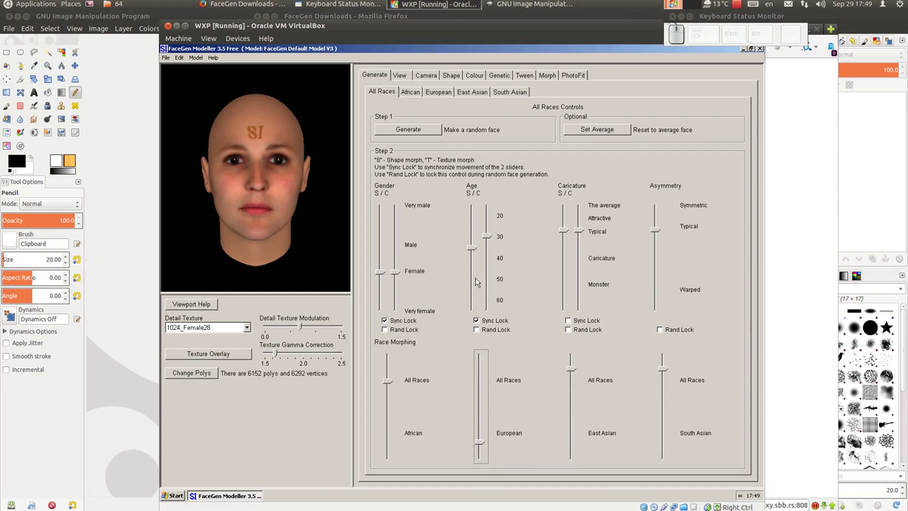
Review the South Asian, African and European race controls, then show the View options.
{"action": "left_click", "coordinate": [418, 95]}
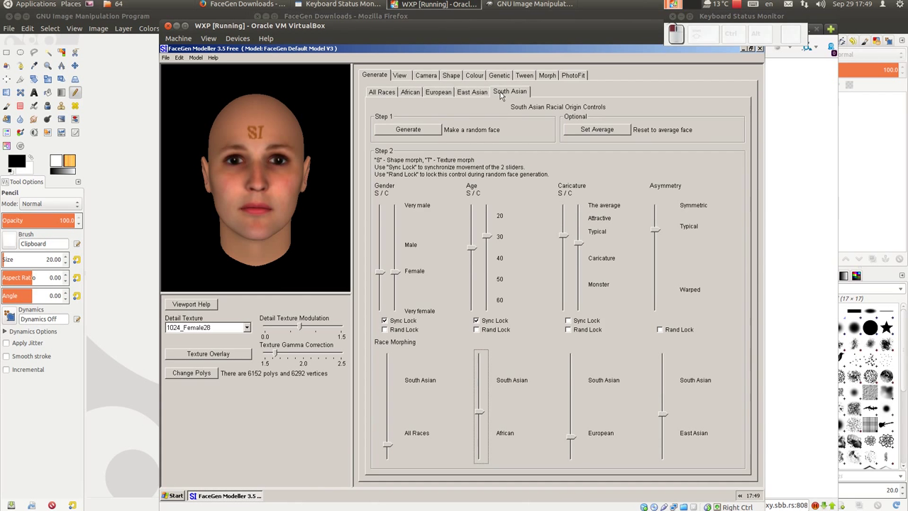
{"action": "left_click", "coordinate": [407, 96]}
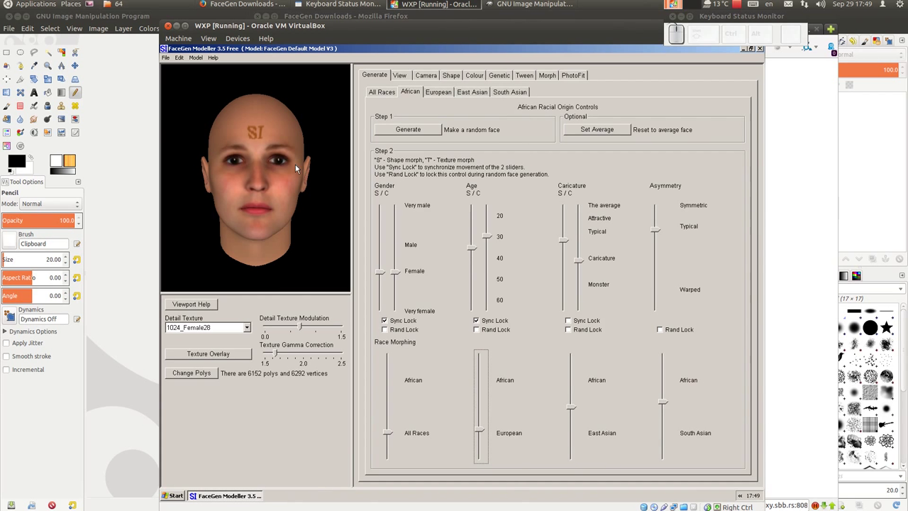
{"action": "left_click", "coordinate": [449, 94]}
{"action": "left_click", "coordinate": [484, 96]}
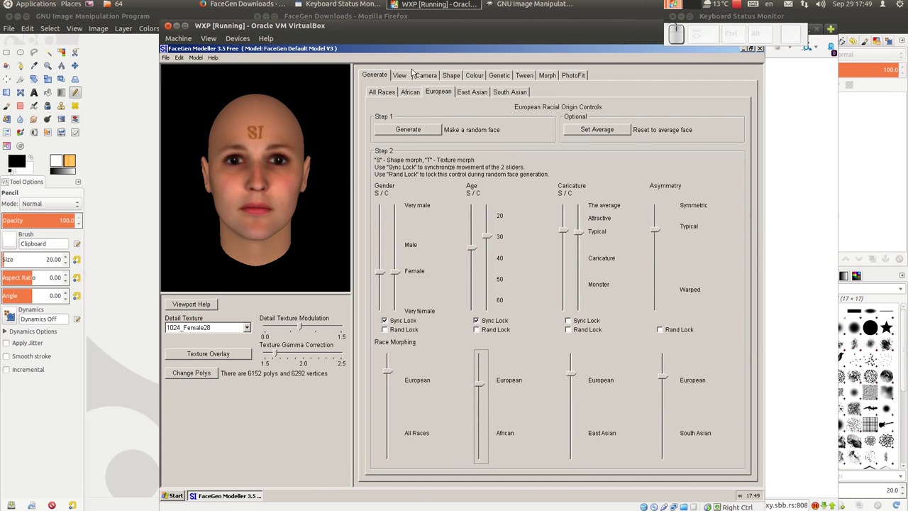
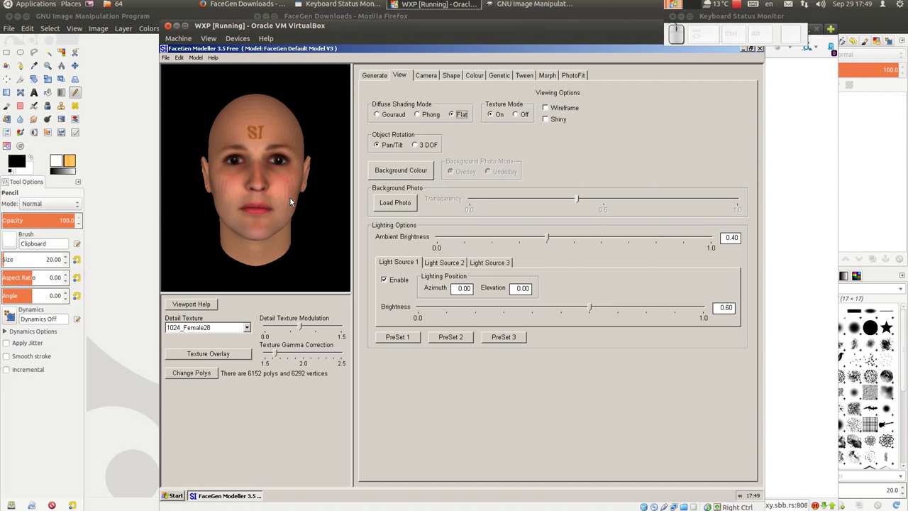
Try Phong/Gouraud shading, wireframe and no-highlight display, keep the black background, and show the camera settings.
{"action": "left_click_drag", "start_coordinate": [422, 116], "coordinate": [401, 122]}
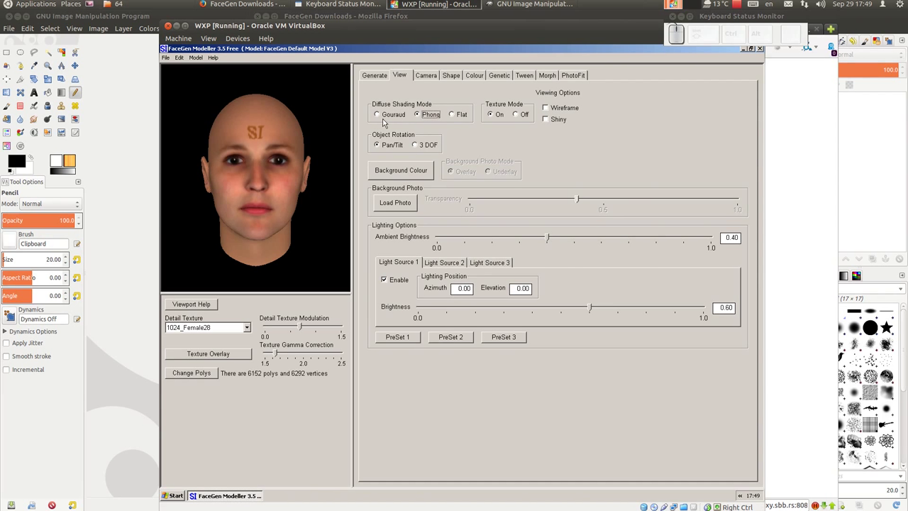
{"action": "left_click", "coordinate": [383, 117]}
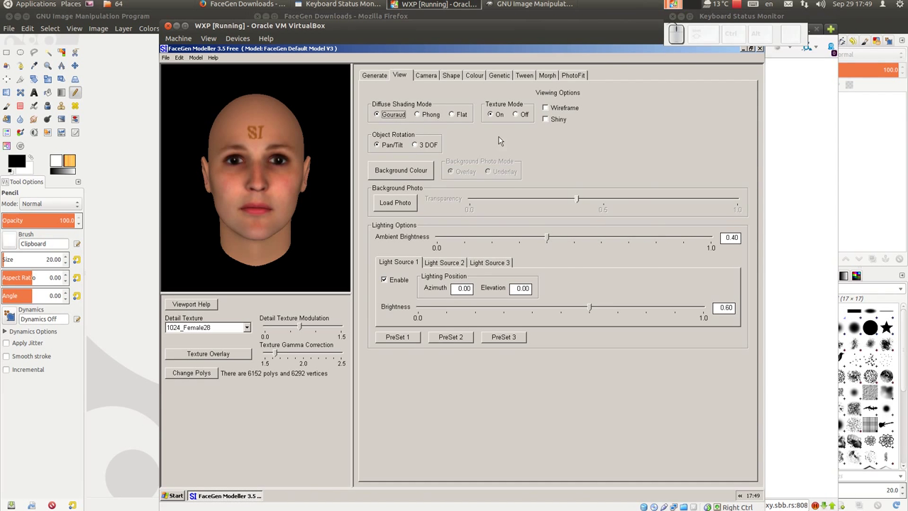
{"action": "left_click", "coordinate": [549, 111]}
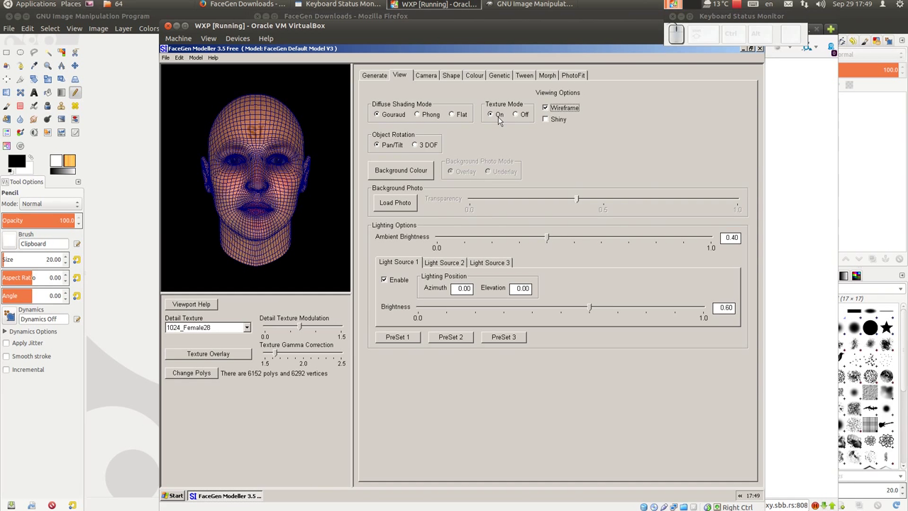
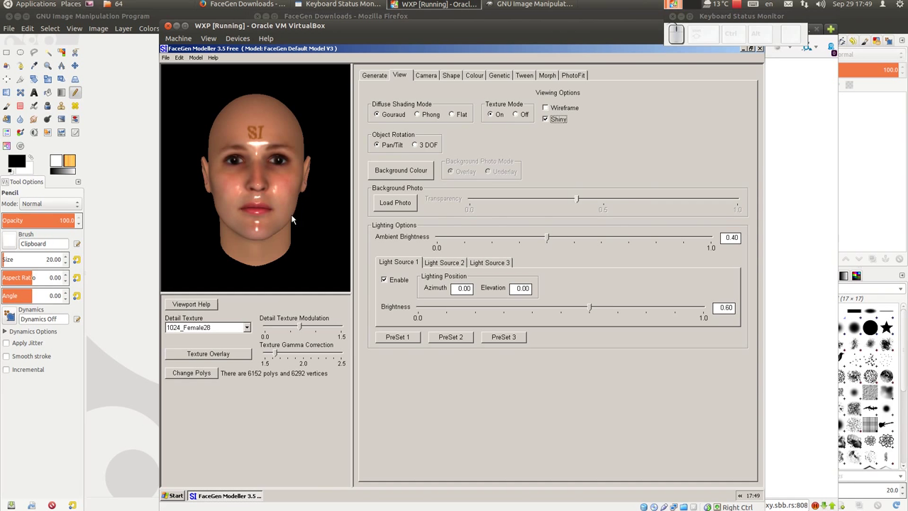
{"action": "left_click", "coordinate": [549, 121]}
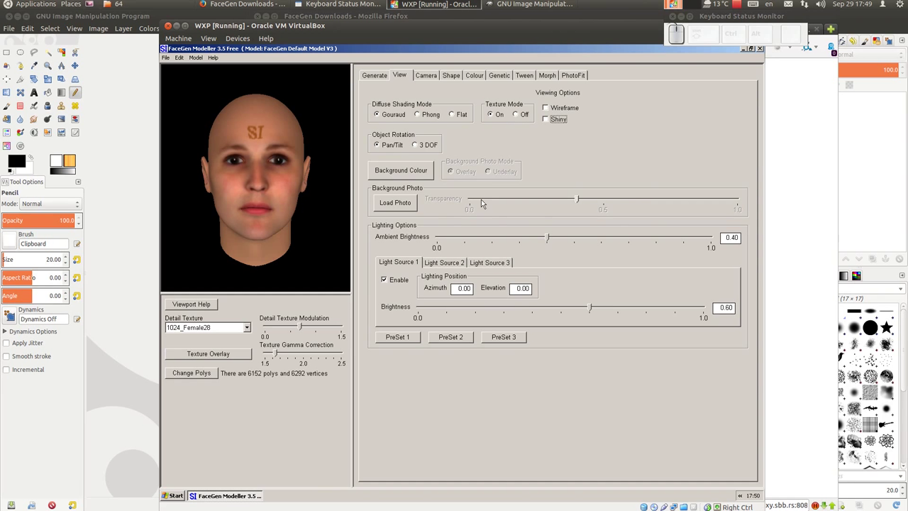
{"action": "left_click", "coordinate": [415, 172]}
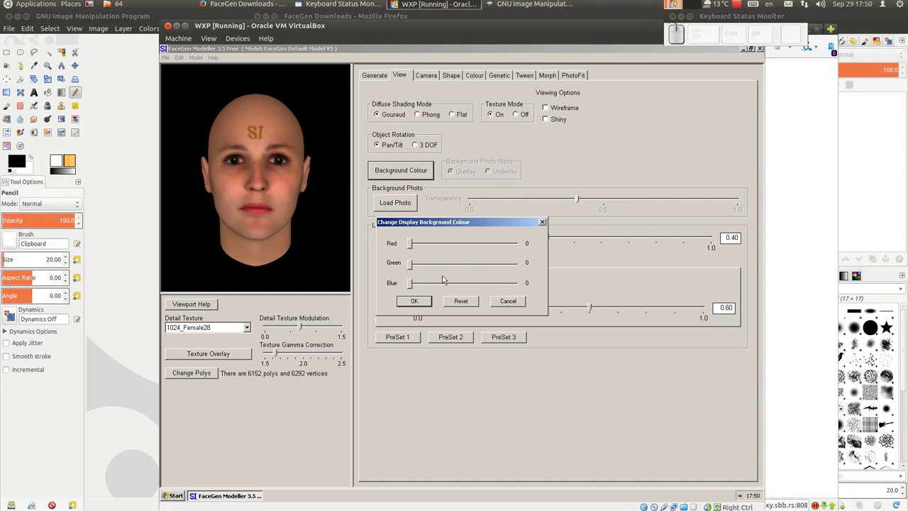
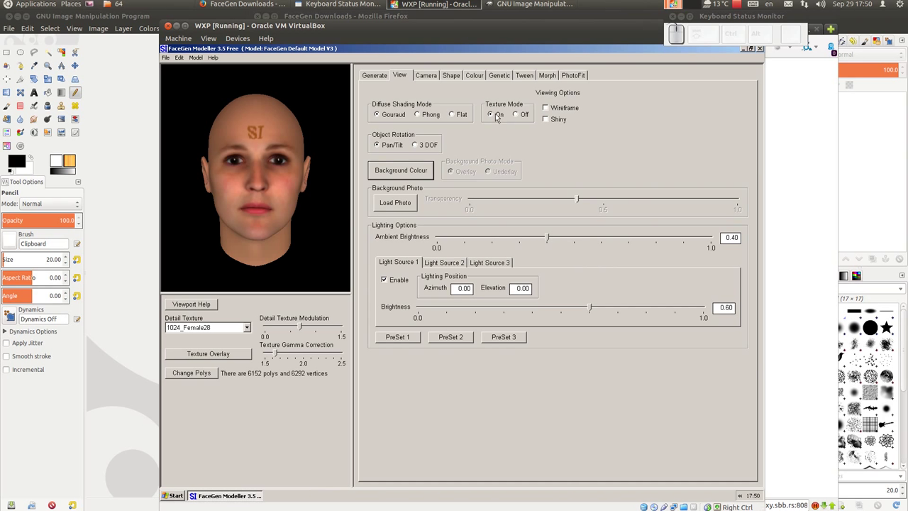
{"action": "left_click", "coordinate": [434, 79]}
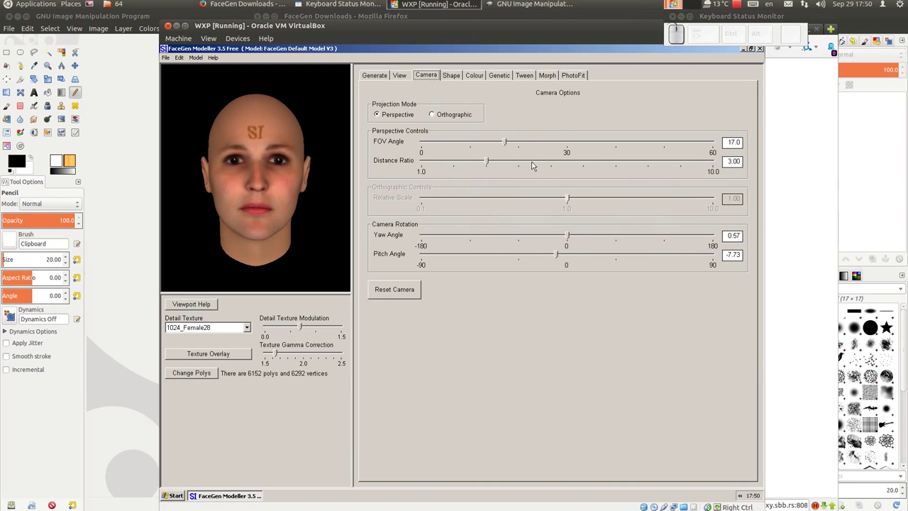
Set the camera yaw angle to 0.00 and the pitch angle to -8.00 so the face looks straight ahead.
{"action": "left_click_drag", "start_coordinate": [584, 237], "coordinate": [569, 246]}
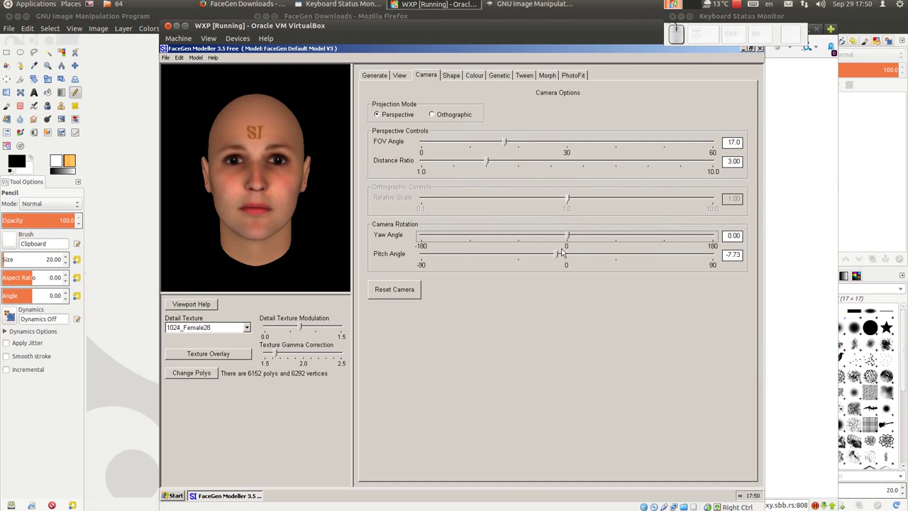
{"action": "left_click_drag", "start_coordinate": [560, 255], "coordinate": [559, 254]}
{"action": "left_click_drag", "start_coordinate": [559, 254], "coordinate": [503, 196]}
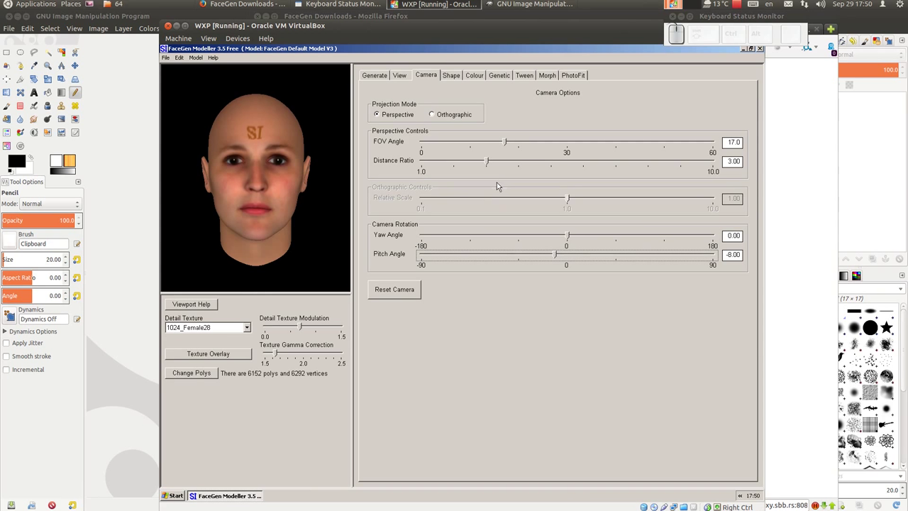
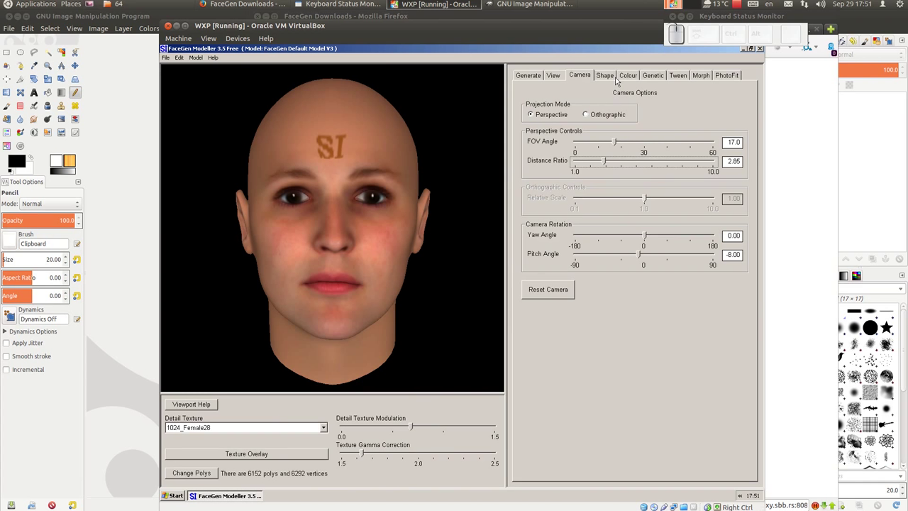
On the Shape controls, raise the brow ridge and reshape the chin of the face.
{"action": "left_click", "coordinate": [610, 78]}
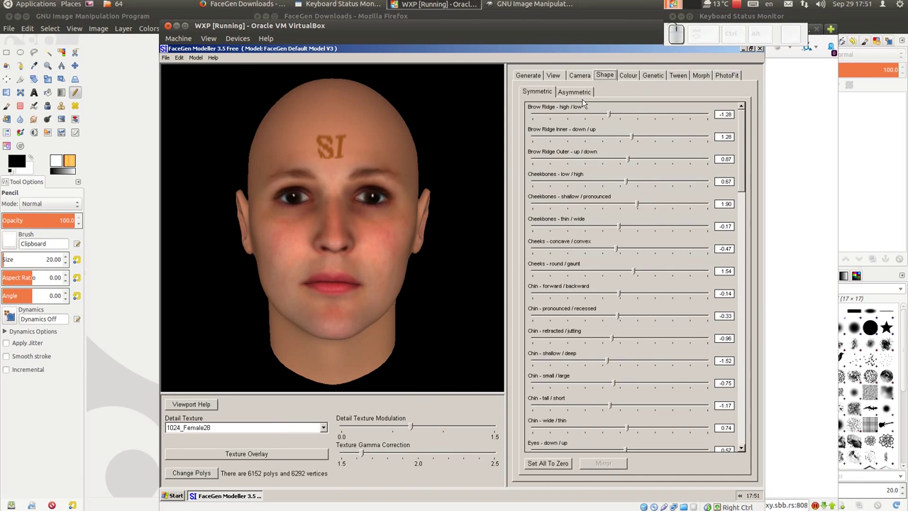
{"action": "left_click_drag", "start_coordinate": [613, 114], "coordinate": [594, 159]}
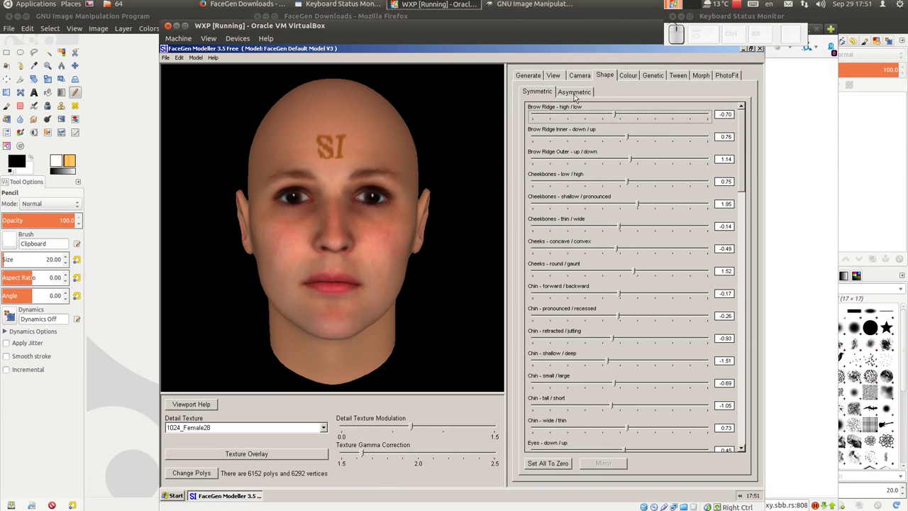
{"action": "left_click_drag", "start_coordinate": [579, 94], "coordinate": [624, 113]}
{"action": "left_click_drag", "start_coordinate": [620, 115], "coordinate": [557, 95]}
{"action": "left_click", "coordinate": [549, 96]}
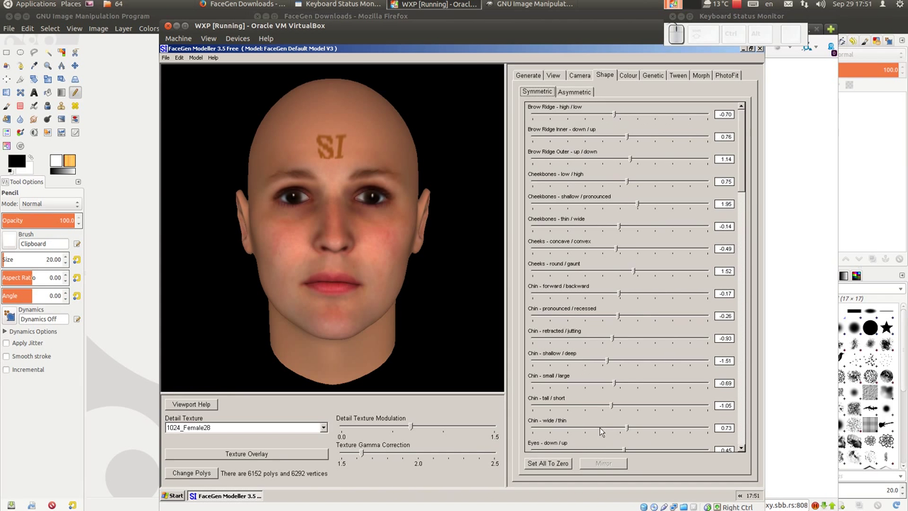
{"action": "left_click_drag", "start_coordinate": [628, 430], "coordinate": [626, 402]}
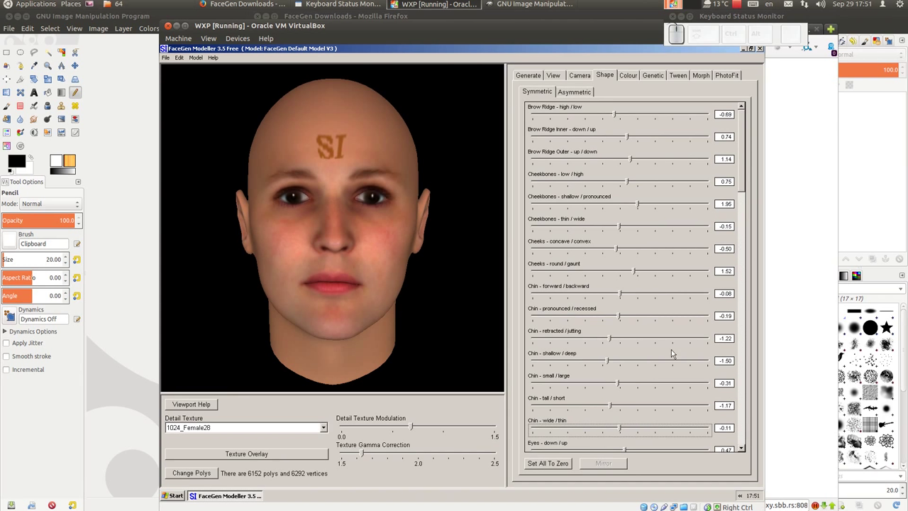
{"action": "left_click_drag", "start_coordinate": [746, 171], "coordinate": [640, 360]}
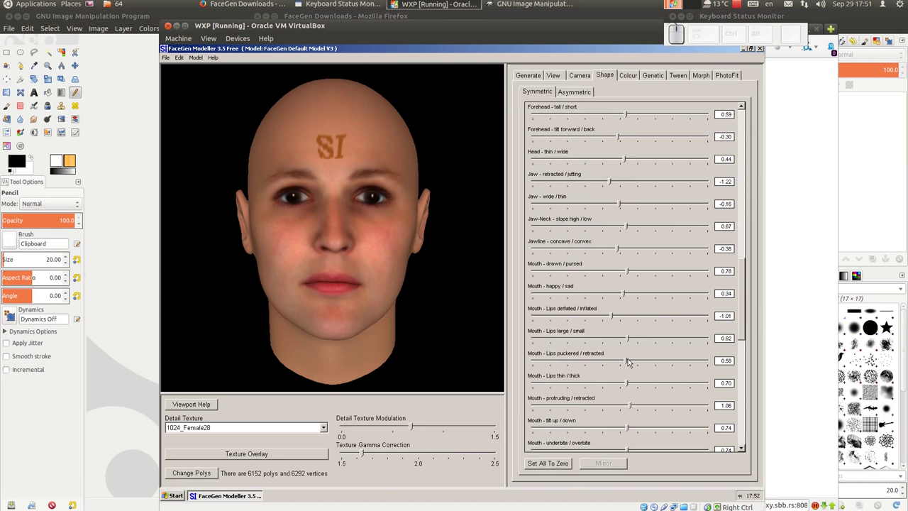
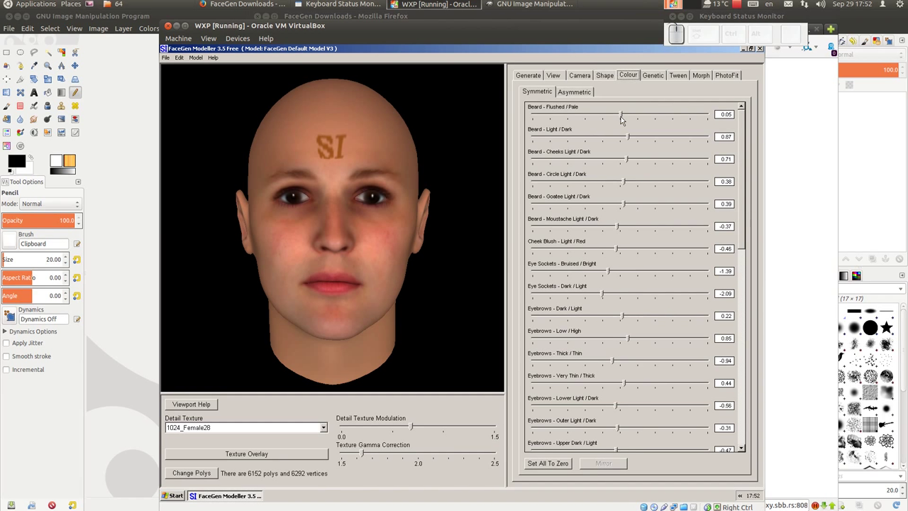
Raise the Beard - Flushed/Pale colour slider to about 0.49 to make the beard area paler.
{"action": "left_click_drag", "start_coordinate": [625, 117], "coordinate": [637, 153]}
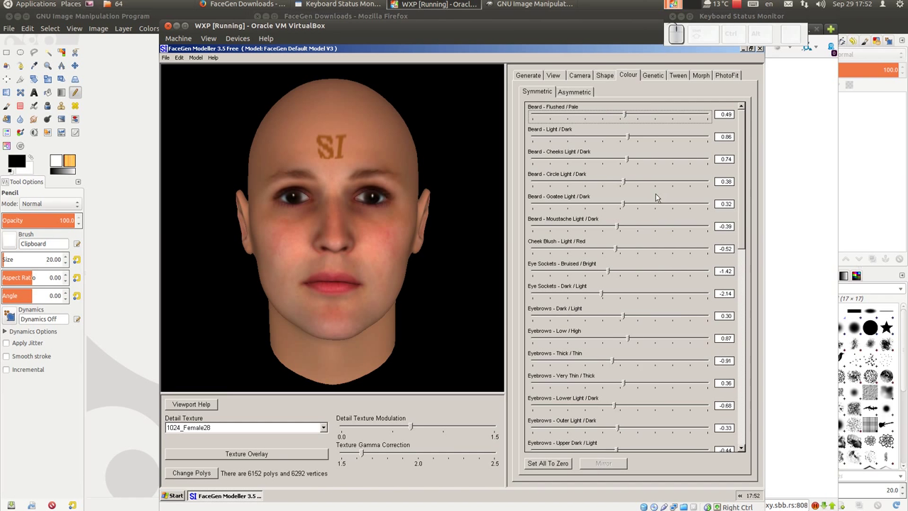
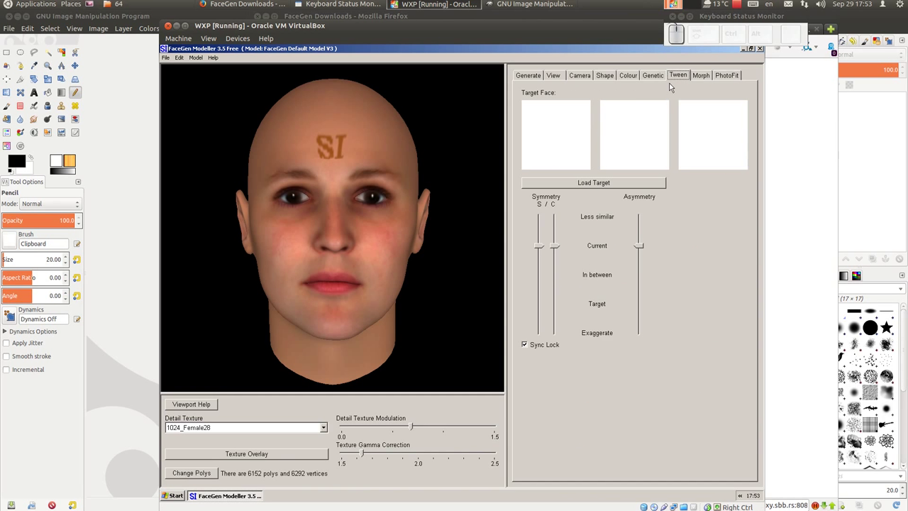
On the Morph controls, set Expression: SmileClosed to 0.75 for a gentle closed-mouth smile.
{"action": "left_click", "coordinate": [563, 142]}
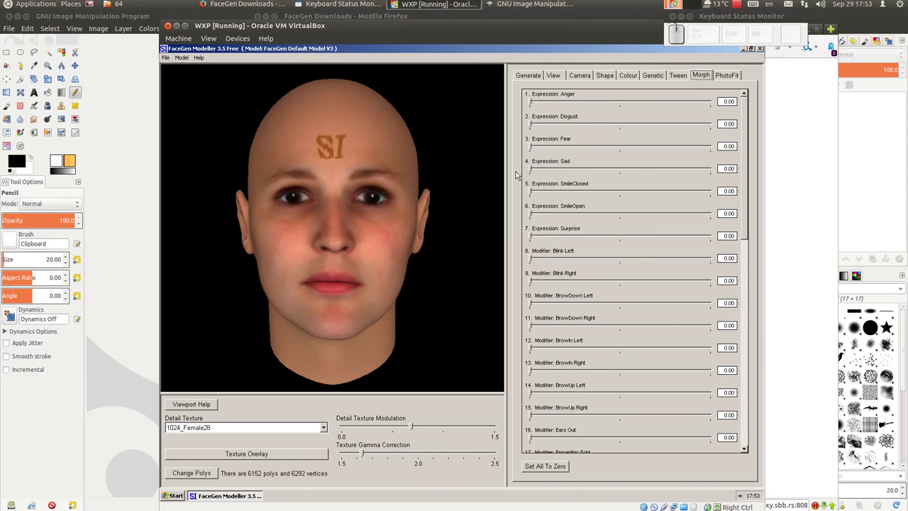
{"action": "left_click_drag", "start_coordinate": [534, 171], "coordinate": [581, 212]}
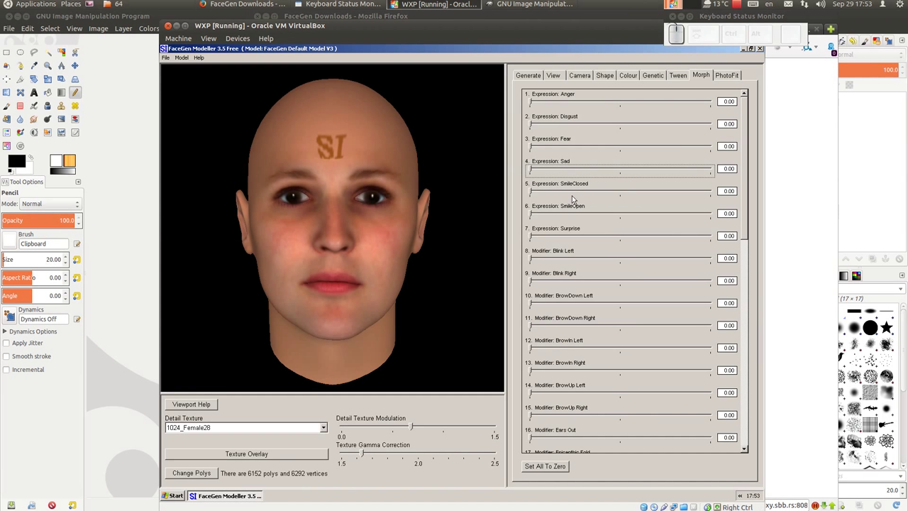
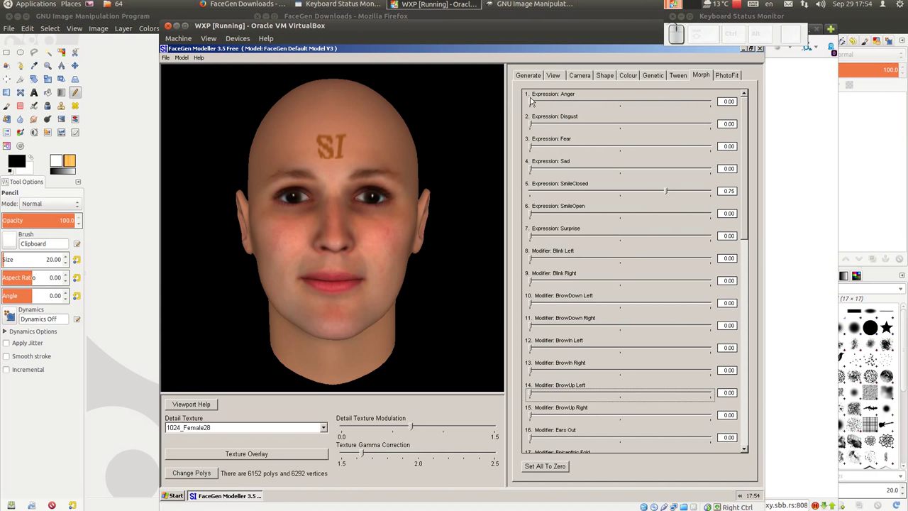
{"action": "left_click_drag", "start_coordinate": [532, 104], "coordinate": [718, 154]}
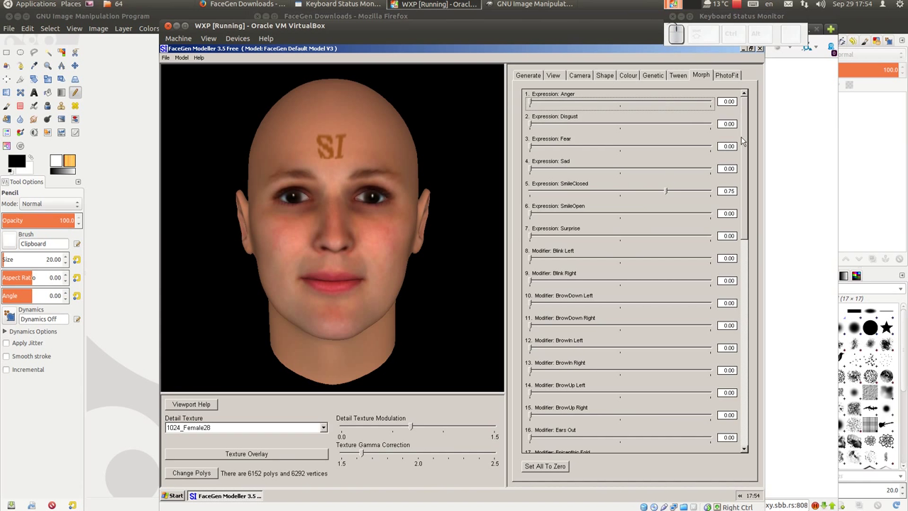
{"action": "left_click_drag", "start_coordinate": [749, 136], "coordinate": [753, 356]}
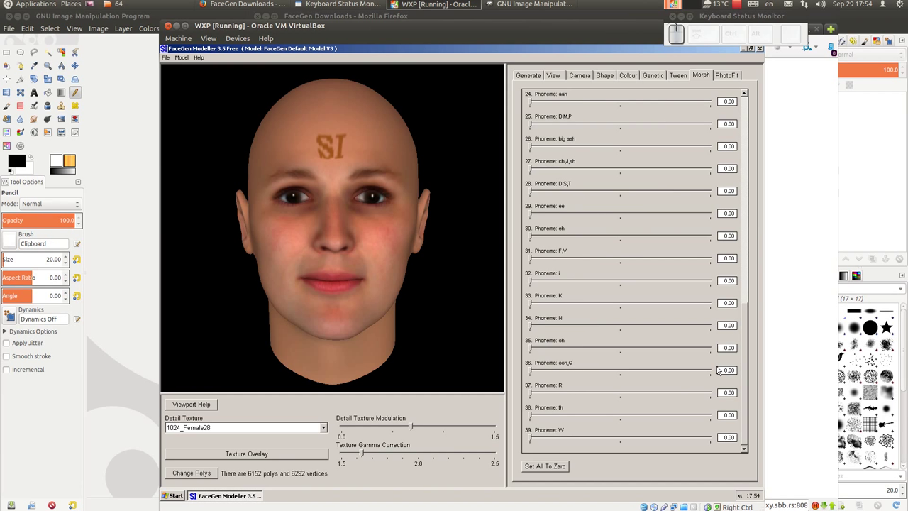
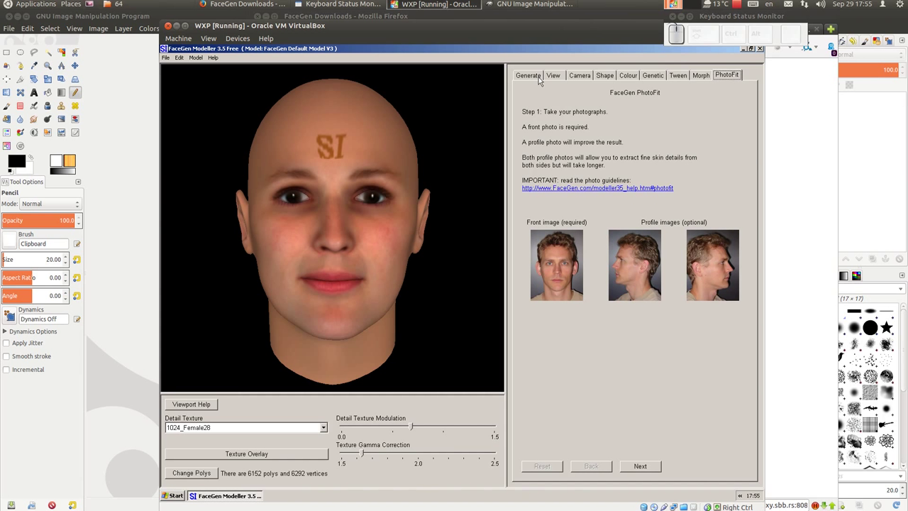
Return to the Generate controls and save the face as '1.fg' in My Documents.
{"action": "left_click_drag", "start_coordinate": [537, 77], "coordinate": [537, 77]}
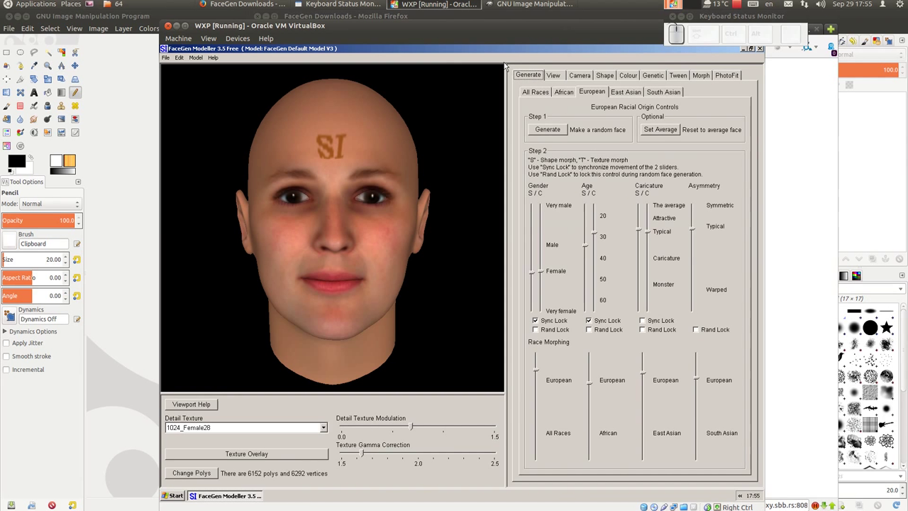
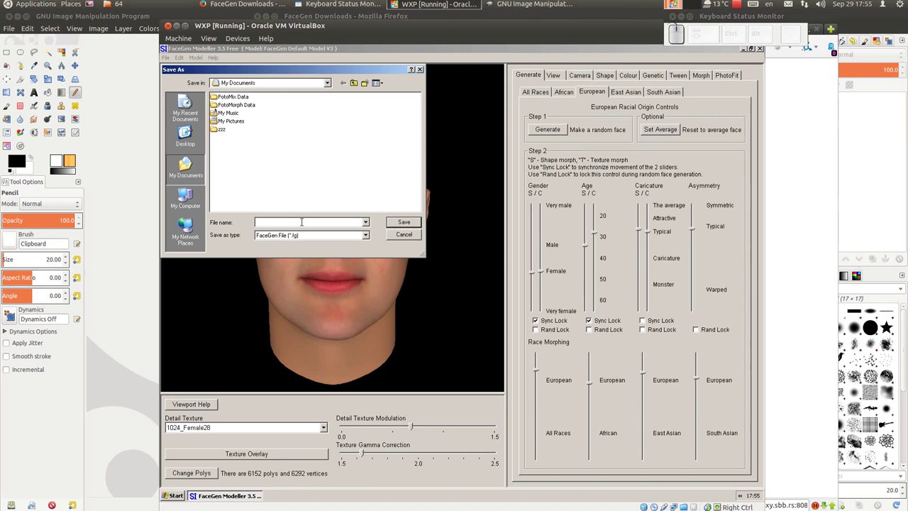
{"action": "key", "text": "1"}
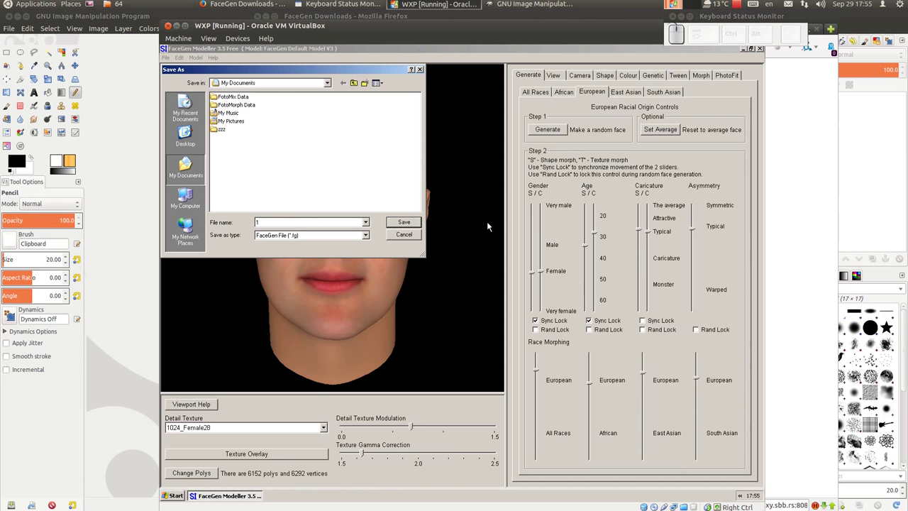
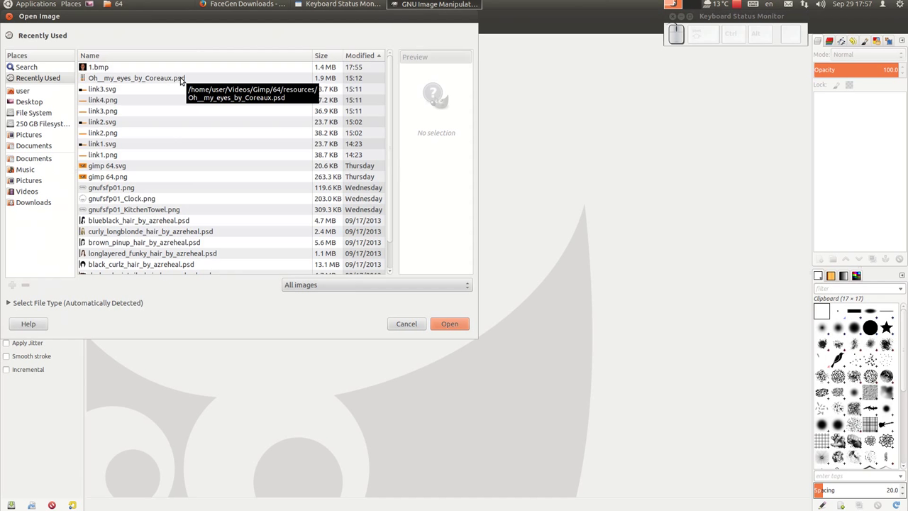
Open the exported face bitmap 1.bmp (725×687) in GIMP as an imported image.
{"action": "left_click", "coordinate": [103, 68]}
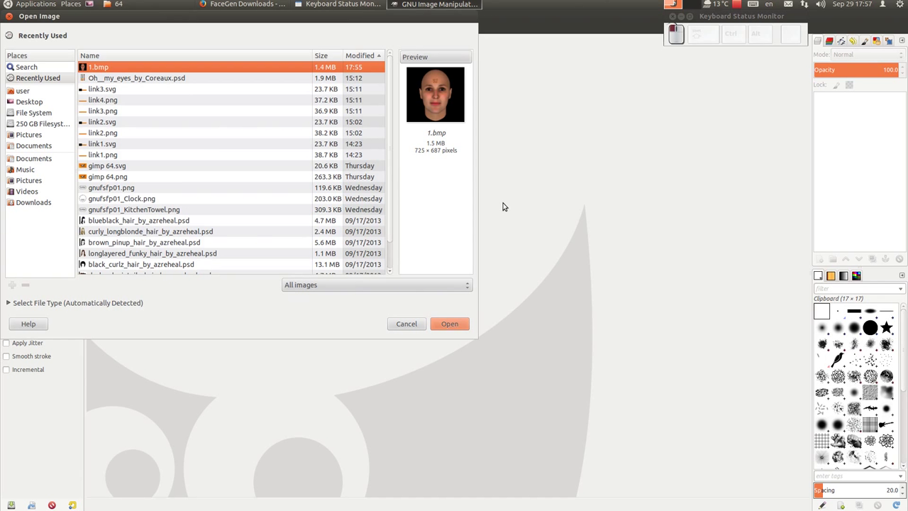
{"action": "left_click_drag", "start_coordinate": [454, 325], "coordinate": [408, 287]}
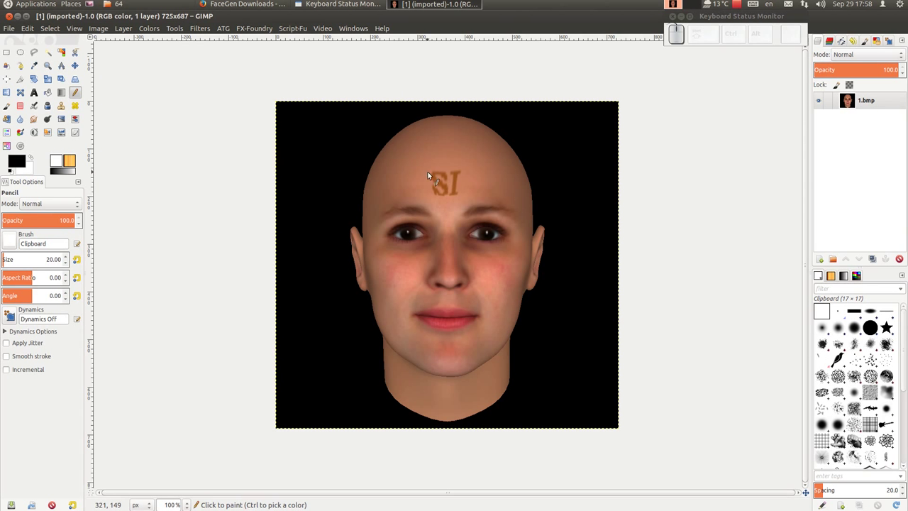
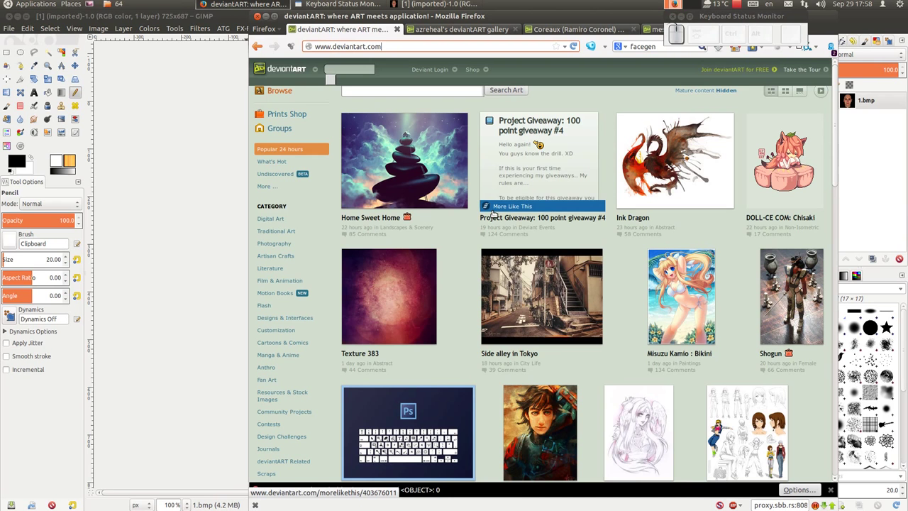
Scroll through the soldier stock page to browse its deviations.
{"action": "scroll", "scroll_direction": "down", "scroll_amount": 3}
{"action": "scroll", "scroll_direction": "down", "scroll_amount": 3}
{"action": "scroll", "scroll_direction": "down", "scroll_amount": 3}
{"action": "scroll", "scroll_direction": "down", "scroll_amount": 3}
{"action": "scroll", "scroll_direction": "down", "scroll_amount": 3}
{"action": "scroll", "scroll_direction": "up", "scroll_amount": 3}
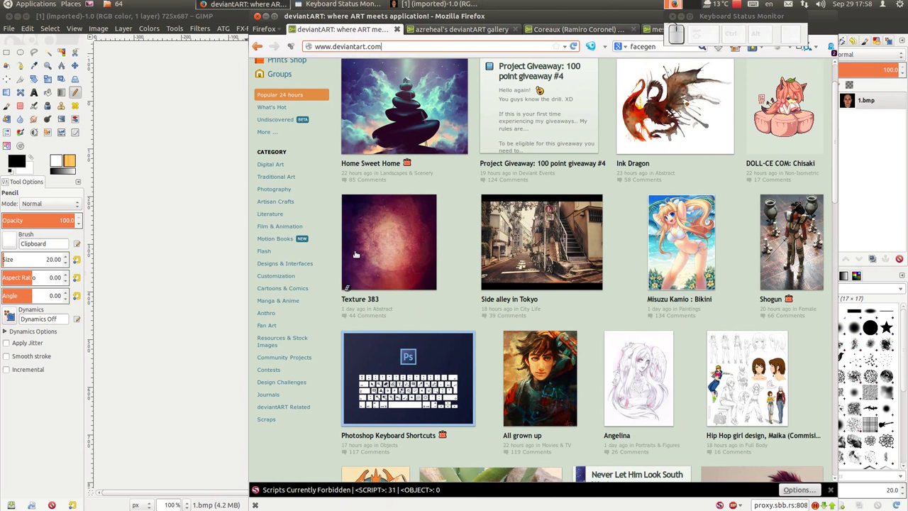
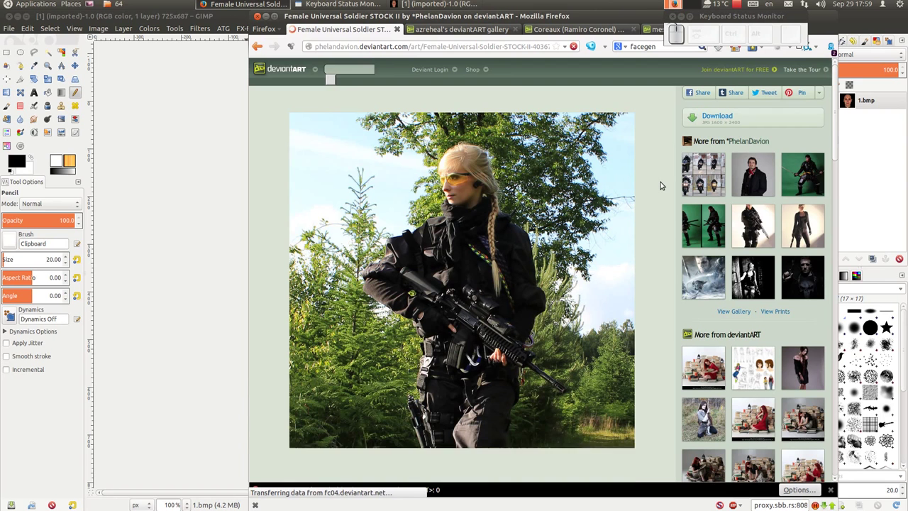
{"action": "scroll", "scroll_direction": "down", "scroll_amount": 3}
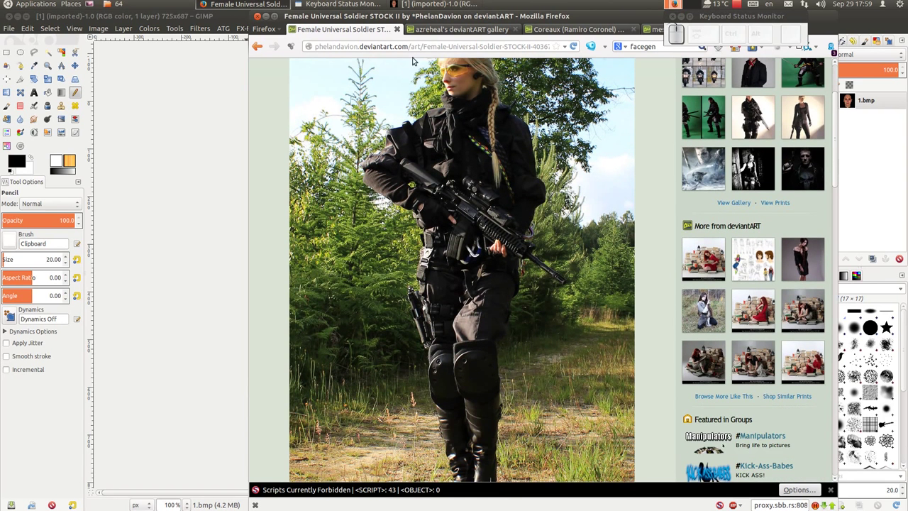
{"action": "scroll", "scroll_direction": "down", "scroll_amount": 3}
{"action": "scroll", "scroll_direction": "up", "scroll_amount": 3}
{"action": "scroll", "scroll_direction": "down", "scroll_amount": 3}
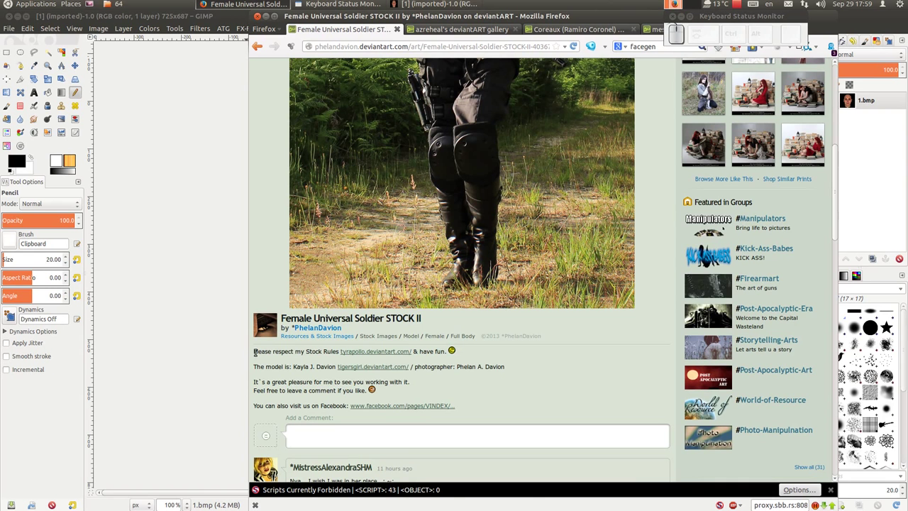
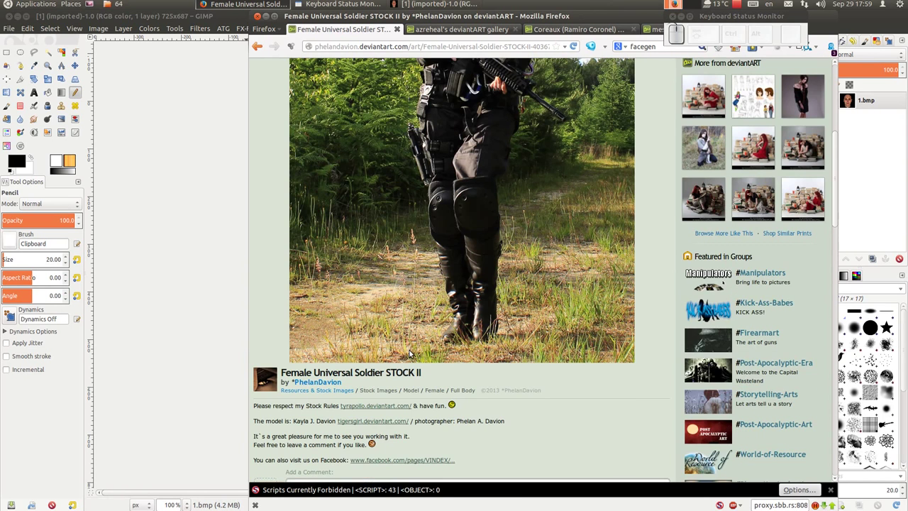
{"action": "scroll", "scroll_direction": "down", "scroll_amount": 3}
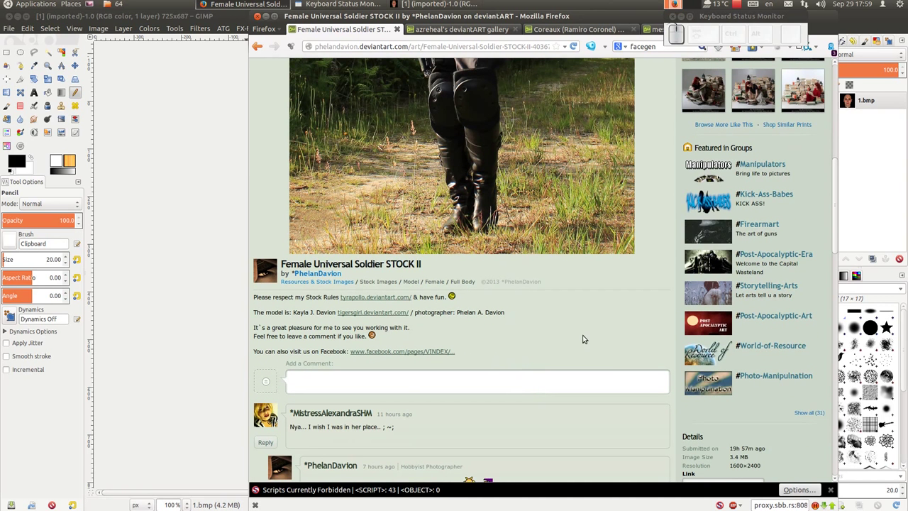
{"action": "scroll", "scroll_direction": "down", "scroll_amount": 3}
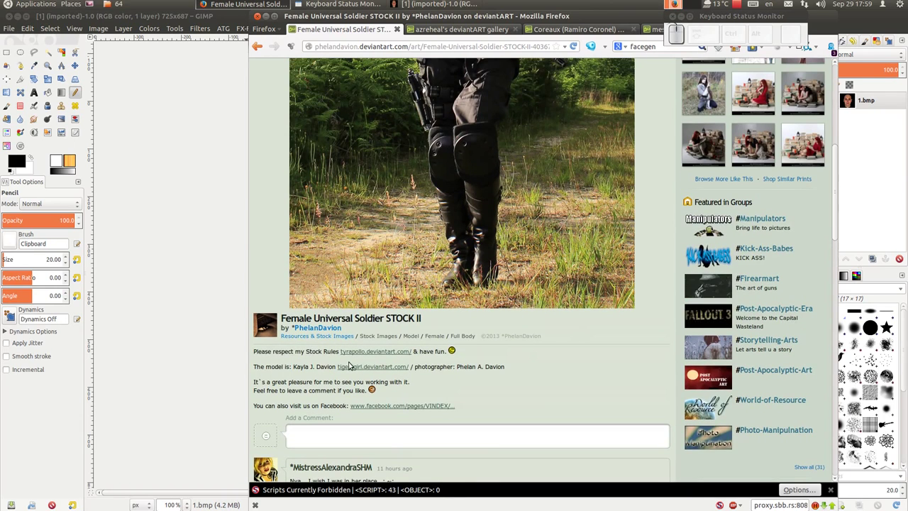
{"action": "scroll", "scroll_direction": "up", "scroll_amount": 3}
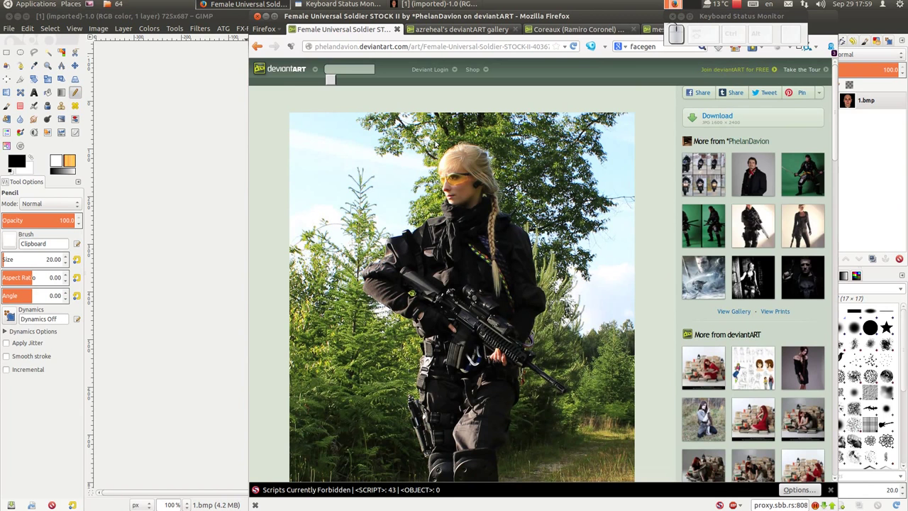
{"action": "scroll", "scroll_direction": "down", "scroll_amount": 3}
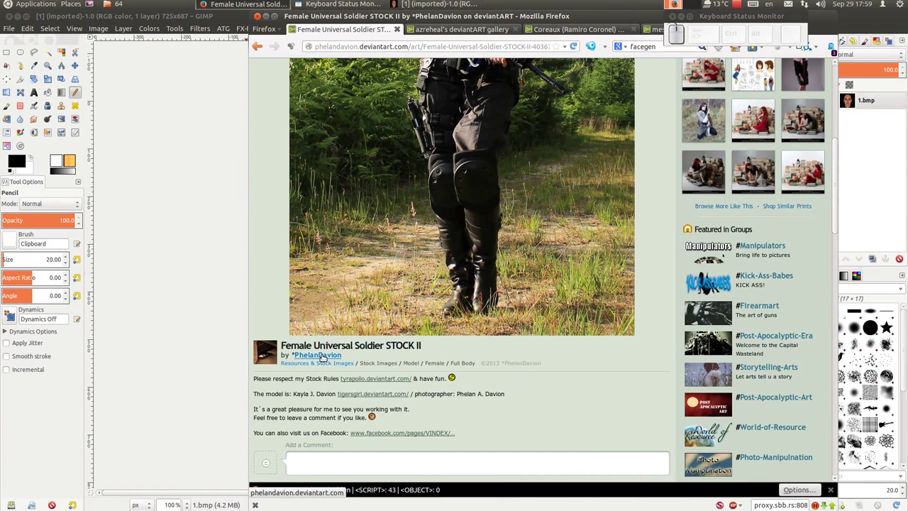
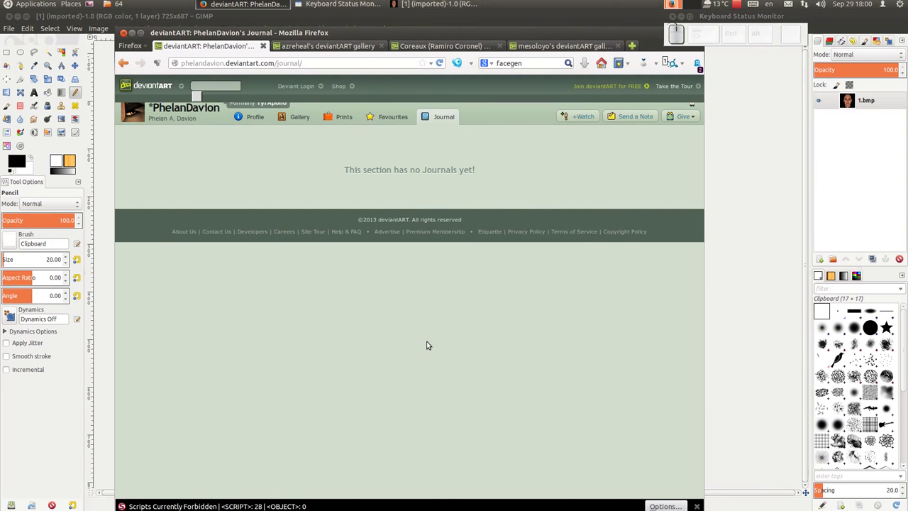
Switch to azreheal's gallery tab to reach the Stock psd Hair folder.
{"action": "left_click", "coordinate": [263, 48]}
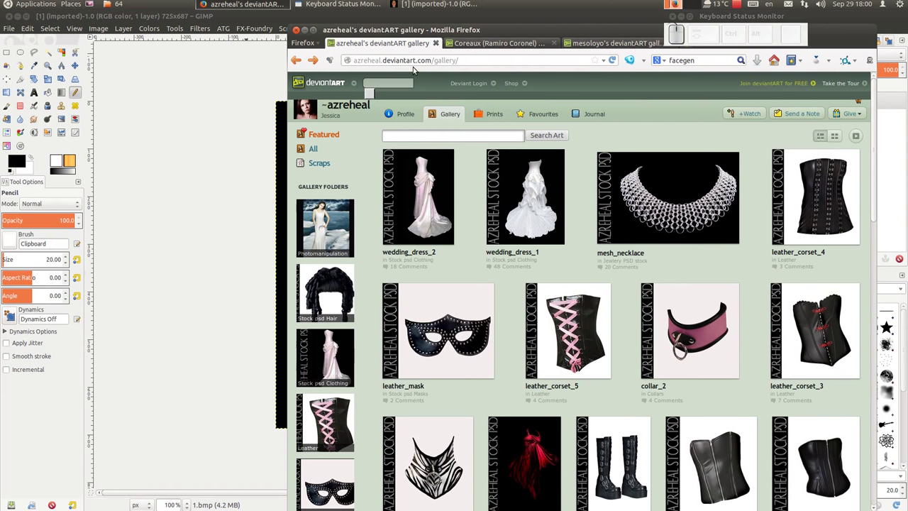
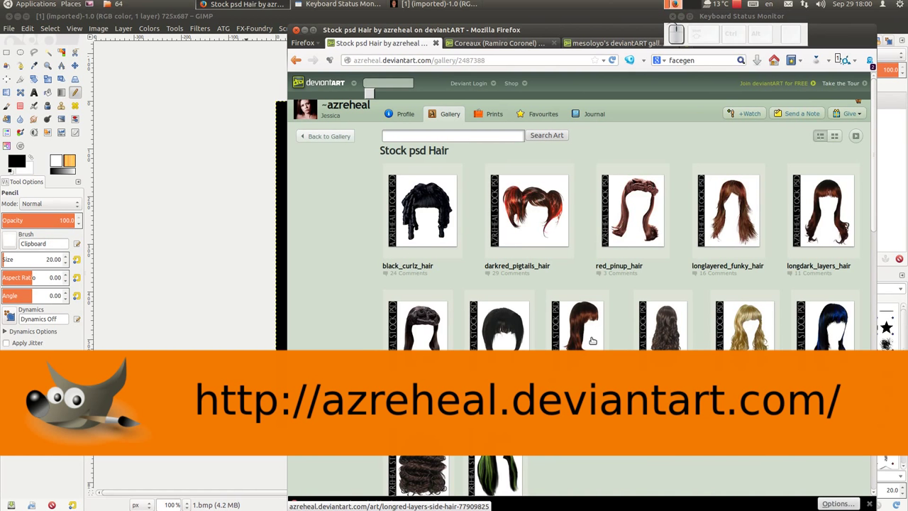
Bring the GIMP window with the bald face image to the front.
{"action": "left_click", "coordinate": [201, 101]}
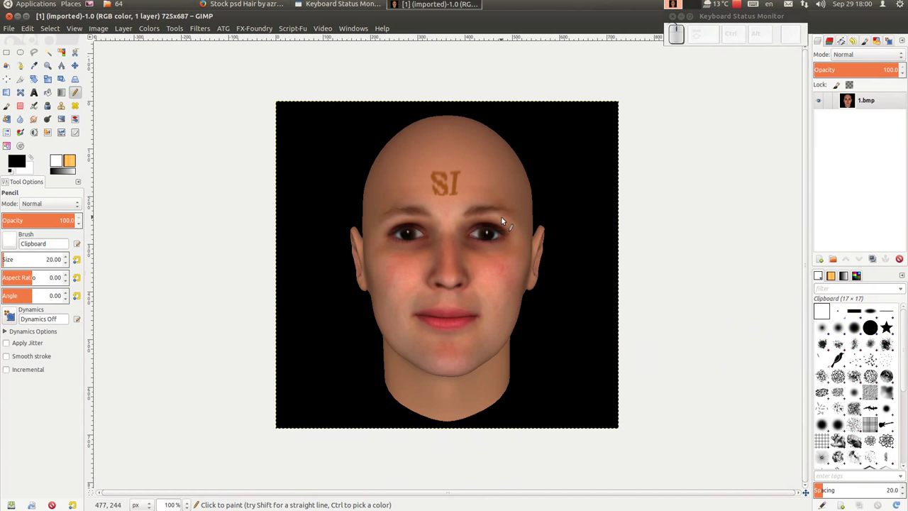
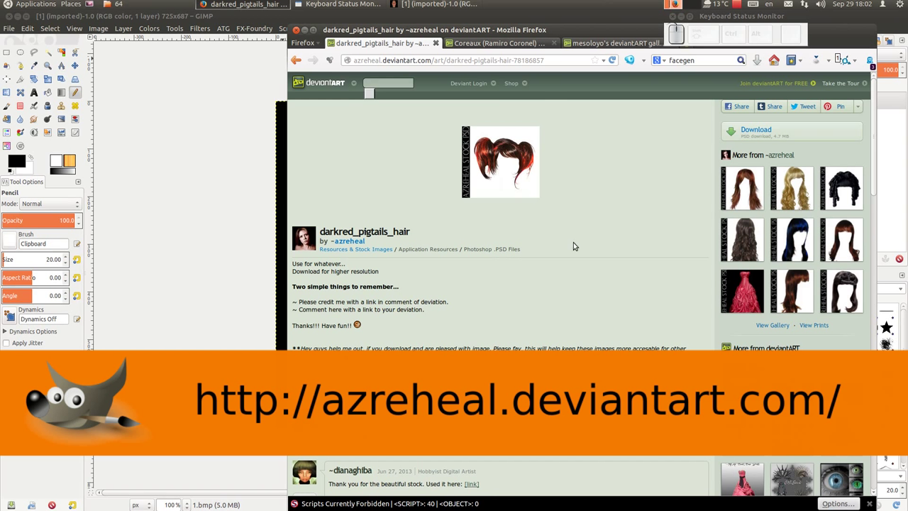
Scroll Coreaux's gallery down to the Photoshop brush and PSD deviations.
{"action": "scroll", "scroll_direction": "down", "scroll_amount": 3}
{"action": "scroll", "scroll_direction": "up", "scroll_amount": 3}
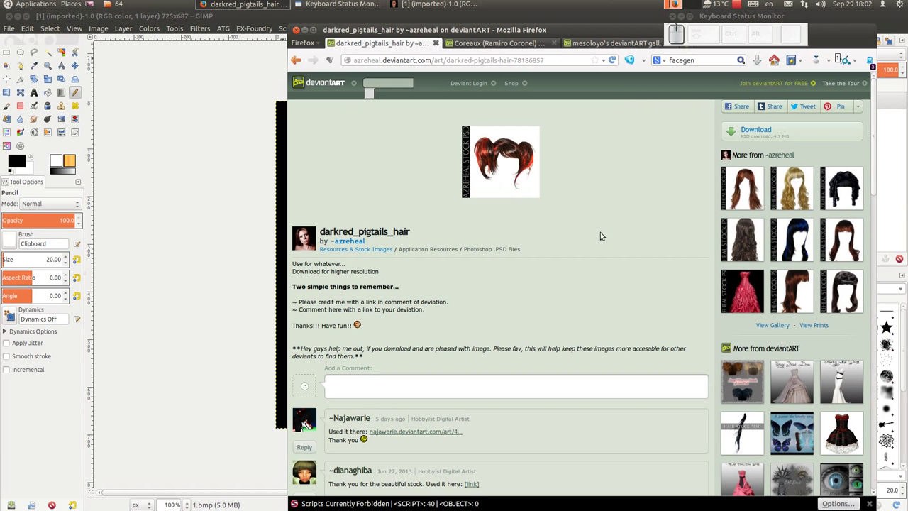
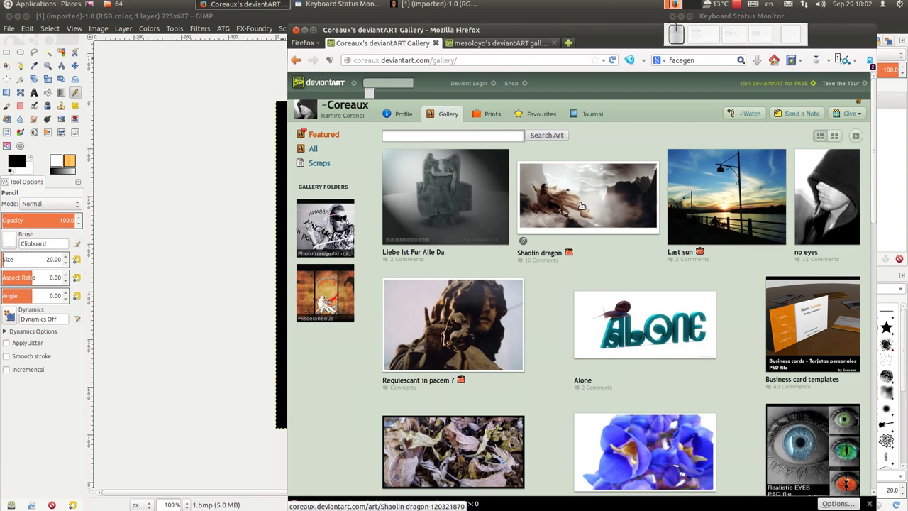
{"action": "scroll", "scroll_direction": "down", "scroll_amount": 3}
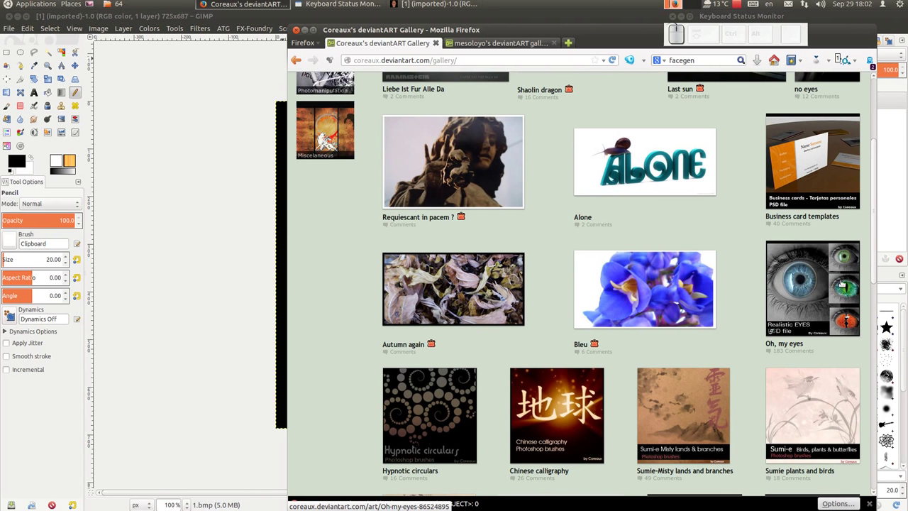
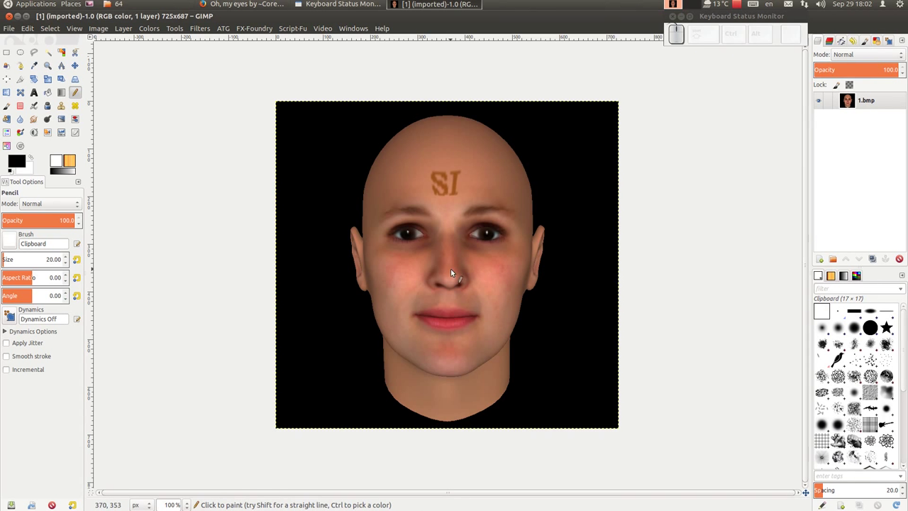
Zoom in on the face's eyes in GIMP and back out for a close look.
{"action": "scroll", "scroll_direction": "up", "scroll_amount": 3}
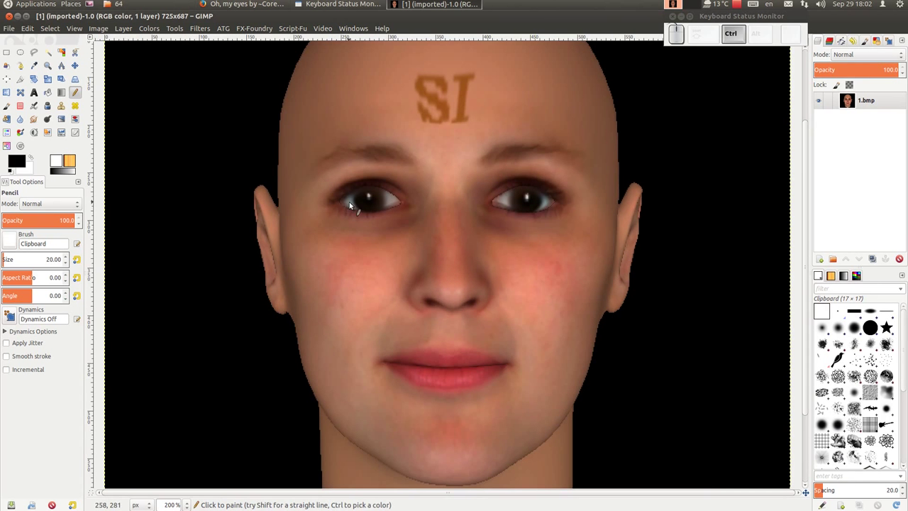
{"action": "scroll", "scroll_direction": "up", "scroll_amount": 3}
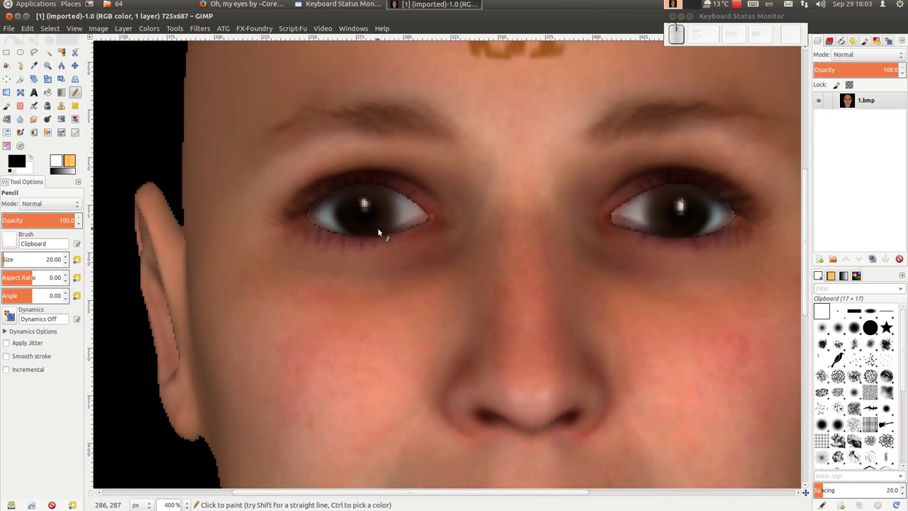
{"action": "scroll", "scroll_direction": "down", "scroll_amount": 3}
{"action": "scroll", "scroll_direction": "down", "scroll_amount": 3}
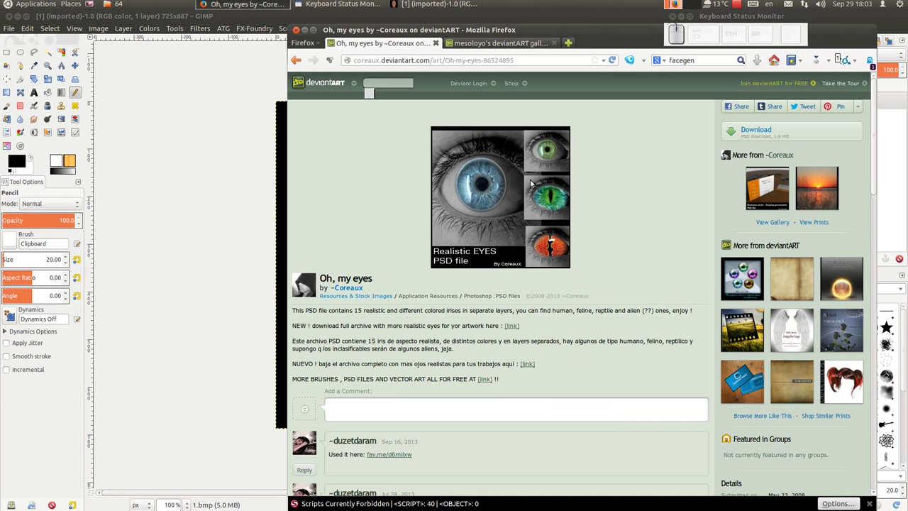
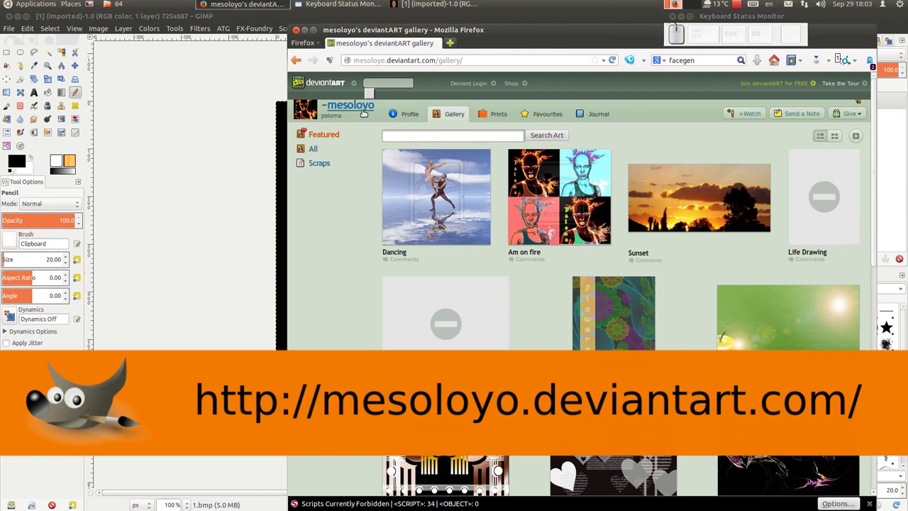
Scroll mesoloyo's gallery down to the GIMP hair brushes deviations.
{"action": "scroll", "scroll_direction": "down", "scroll_amount": 3}
{"action": "scroll", "scroll_direction": "down", "scroll_amount": 3}
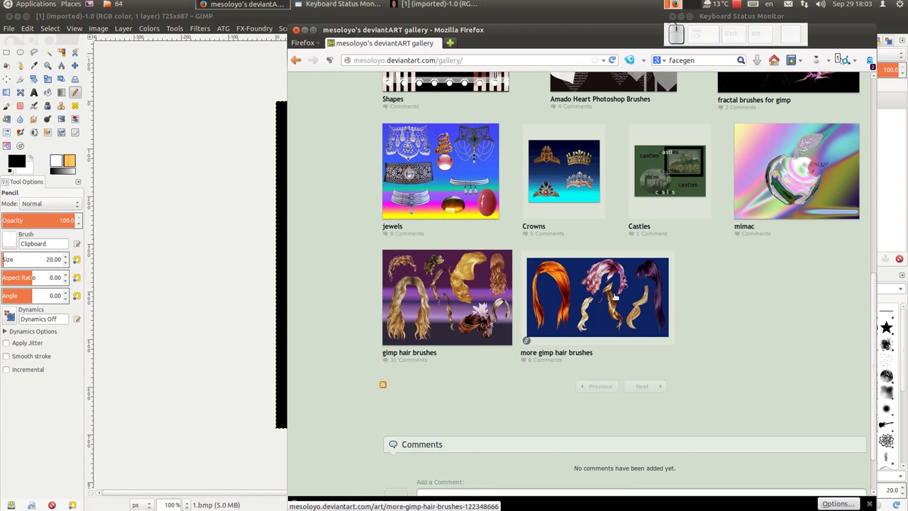
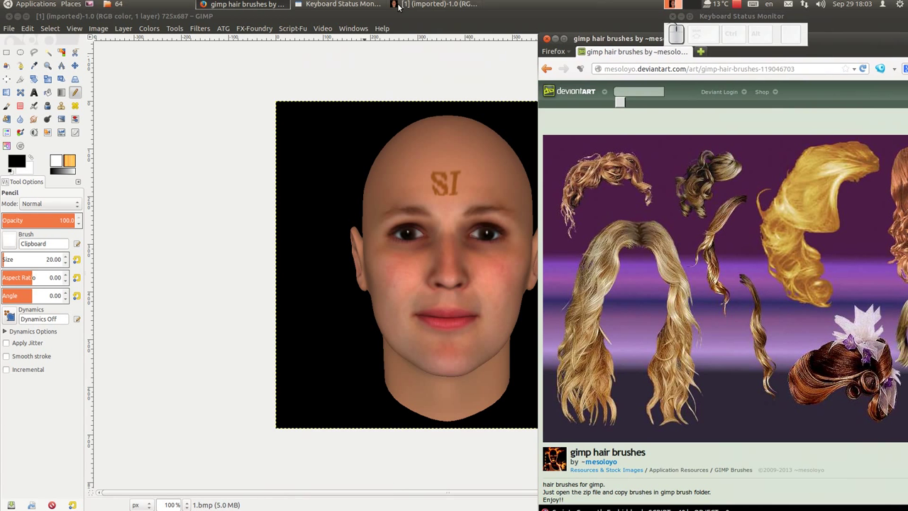
Bring the GIMP window with the bald face image back to the front.
{"action": "left_click", "coordinate": [408, 17]}
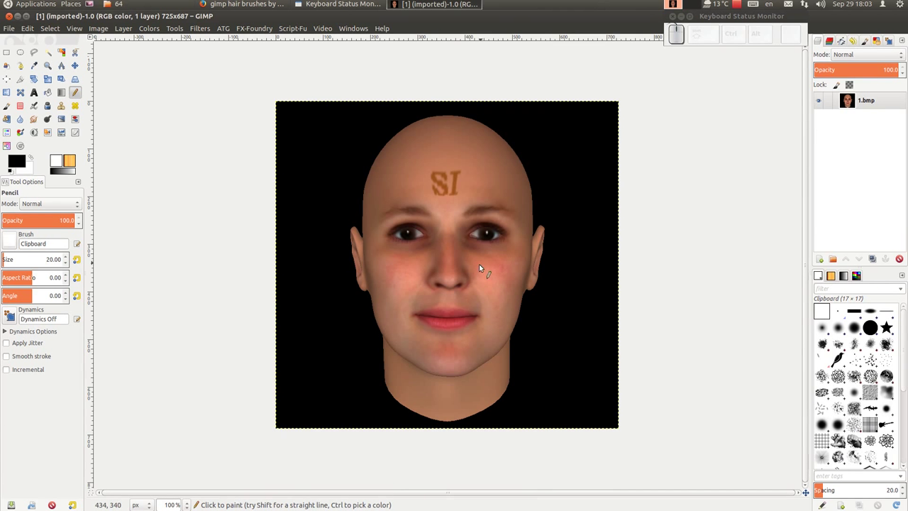
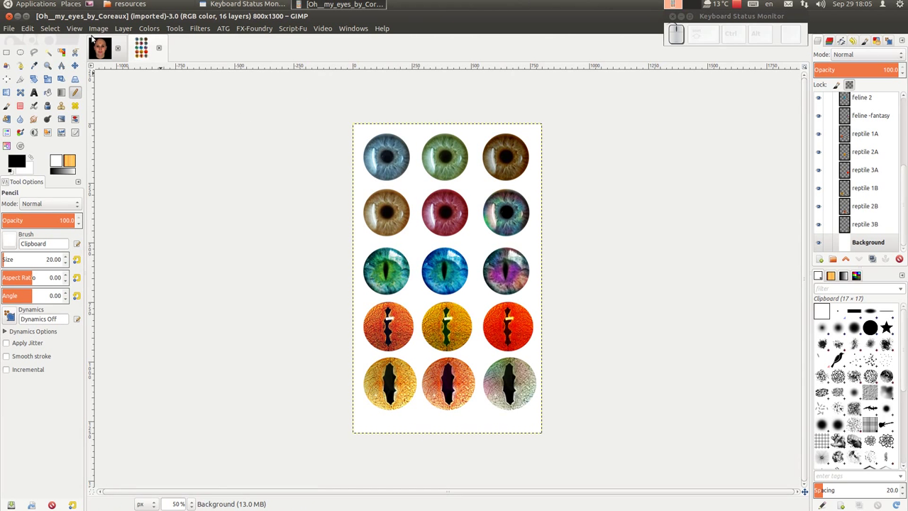
Work in the Oh my eyes PSD image with its 16-layer grid of irises.
{"action": "left_click", "coordinate": [454, 155]}
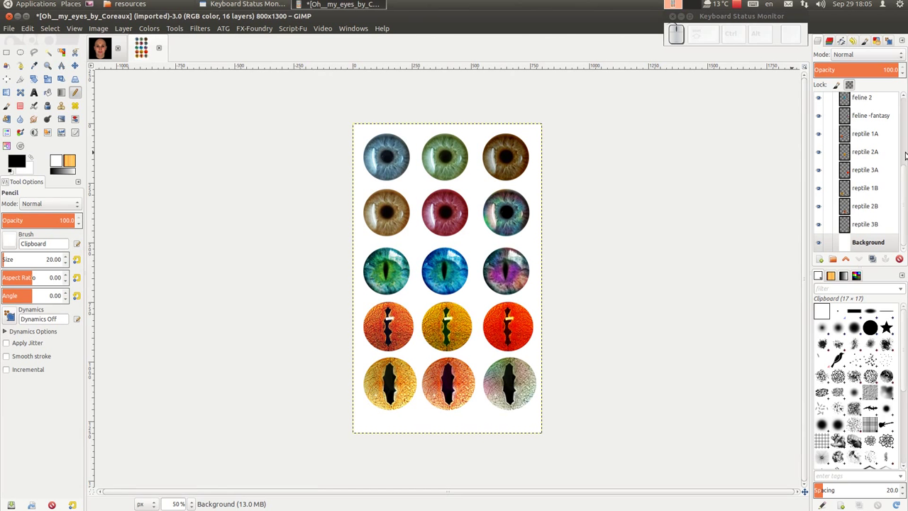
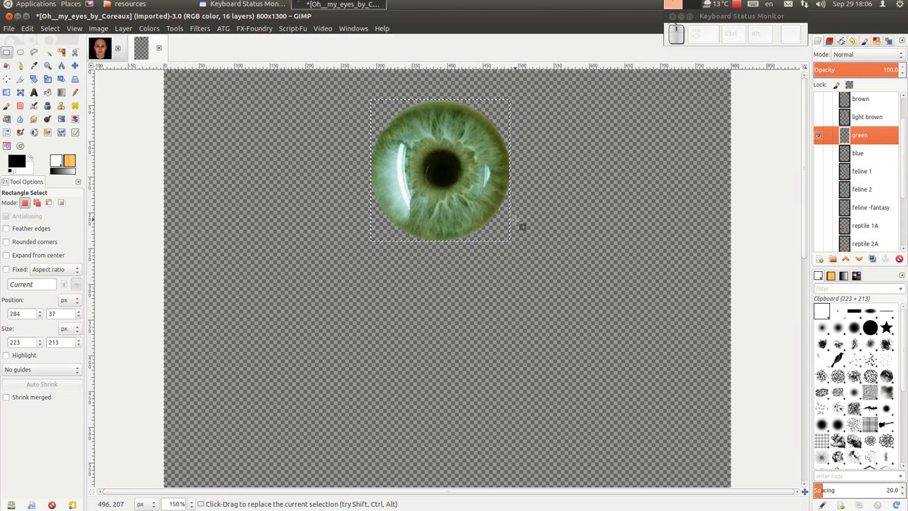
Show only the green iris layer and frame it with a 223×213 rectangular selection.
{"action": "scroll", "scroll_direction": "up", "scroll_amount": 3}
{"action": "scroll", "scroll_direction": "up", "scroll_amount": 3}
{"action": "left_click", "coordinate": [54, 32]}
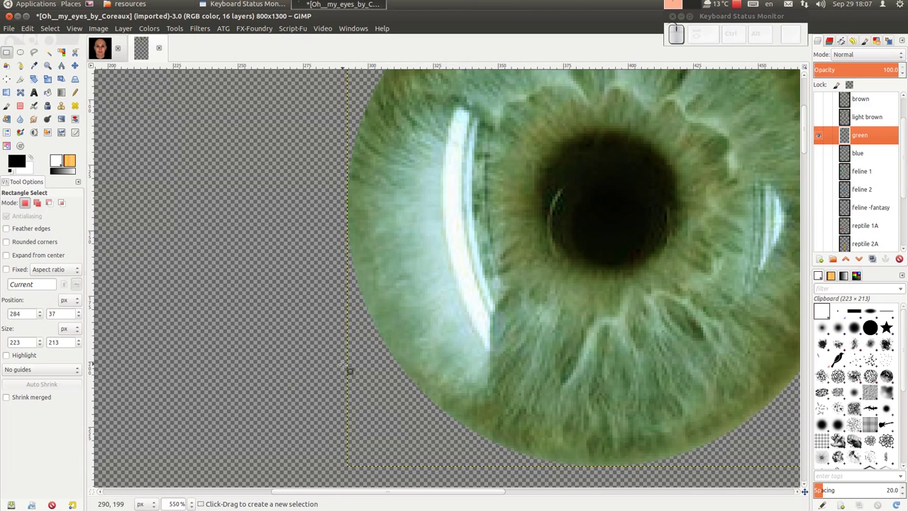
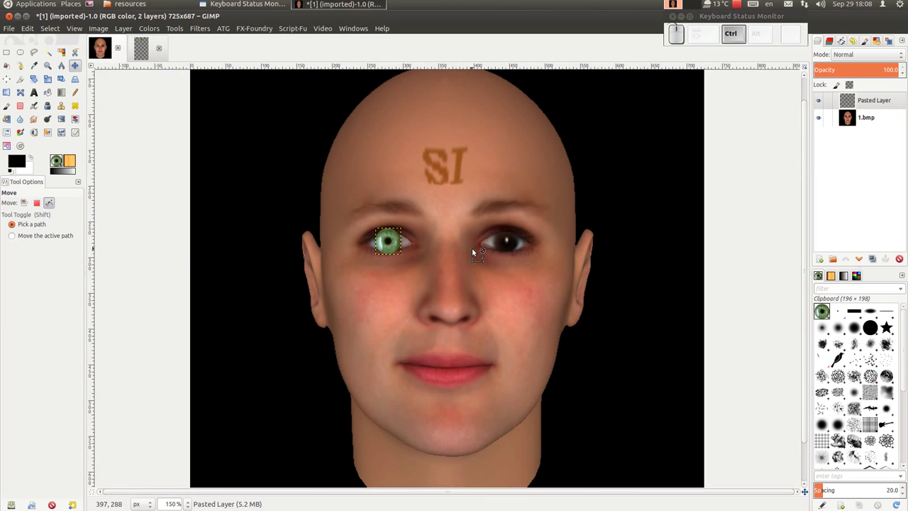
Position the pasted green iris layer over the left eye, zooming to check placement.
{"action": "scroll", "scroll_direction": "up", "scroll_amount": 3}
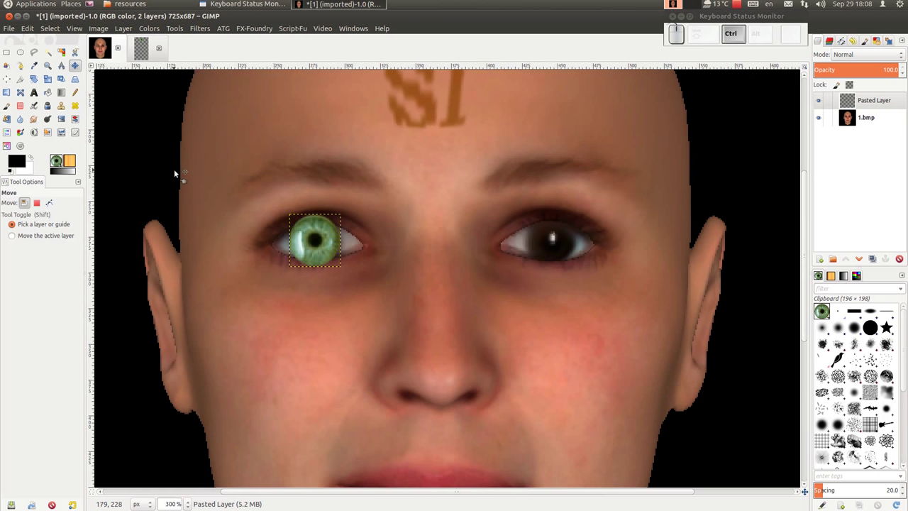
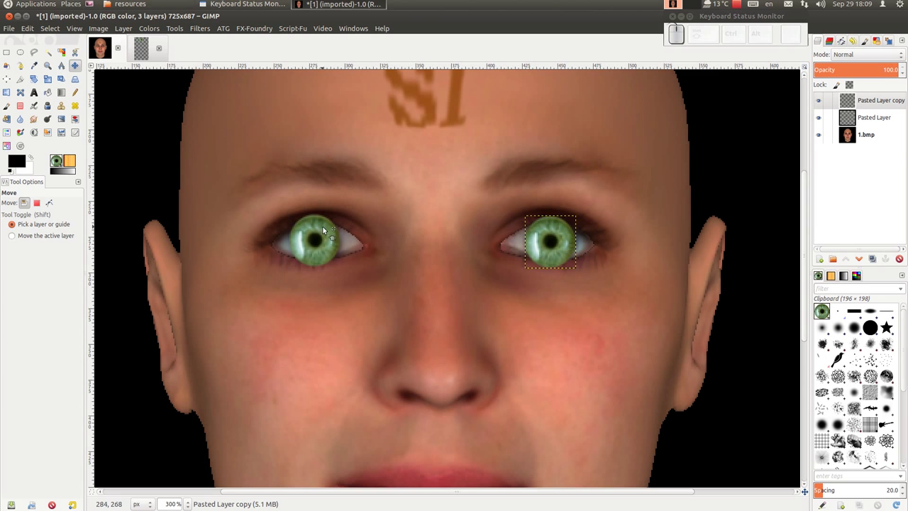
Place the duplicated green iris over the right eye and make 1.bmp the active layer.
{"action": "left_click", "coordinate": [877, 136]}
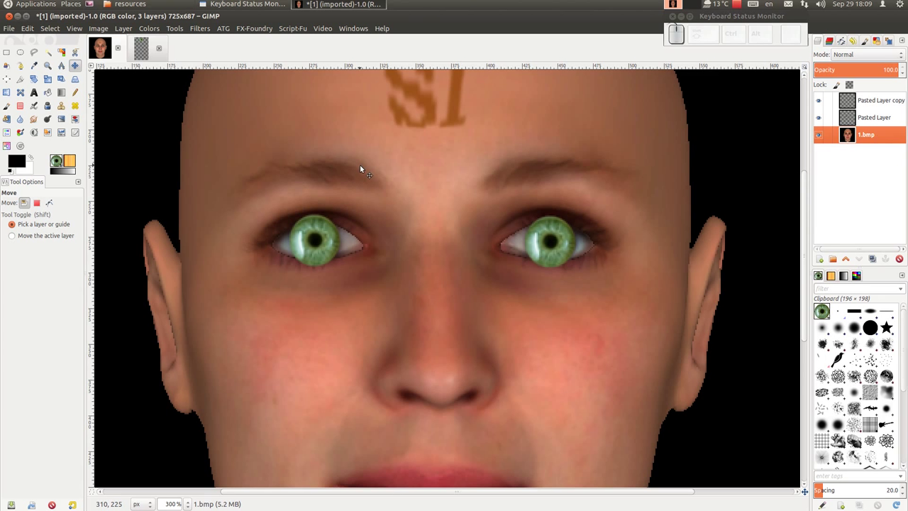
{"action": "scroll", "scroll_direction": "down", "scroll_amount": 3}
{"action": "scroll", "scroll_direction": "down", "scroll_amount": 3}
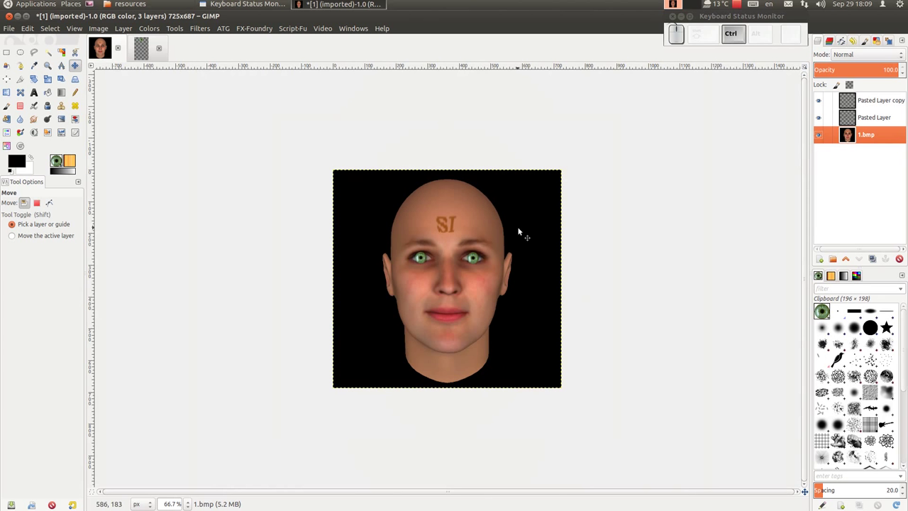
{"action": "scroll", "scroll_direction": "up", "scroll_amount": 3}
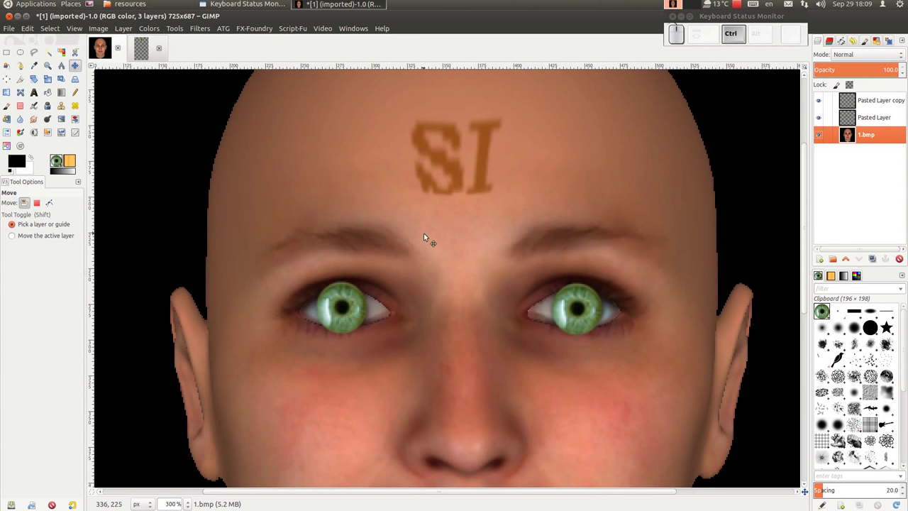
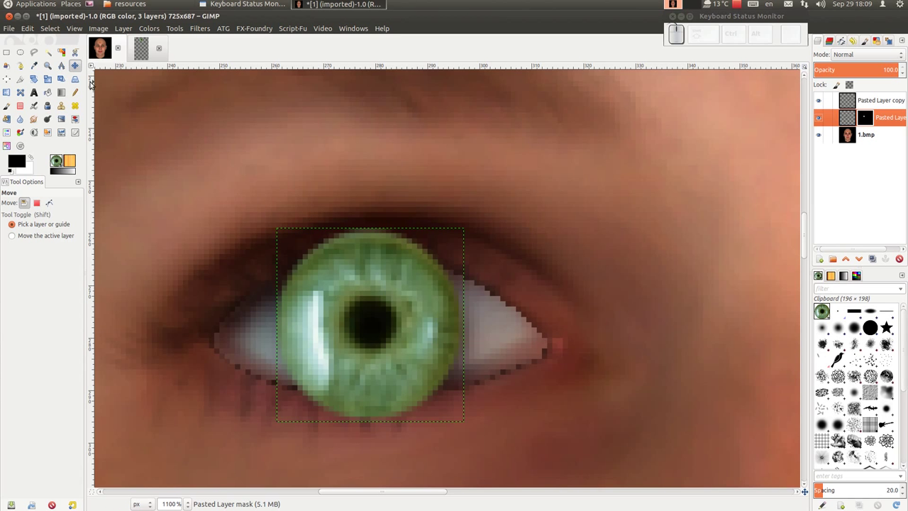
Paint black on the iris mask with a hard round brush to hide iris above the upper eyelid.
{"action": "left_click", "coordinate": [3, 114]}
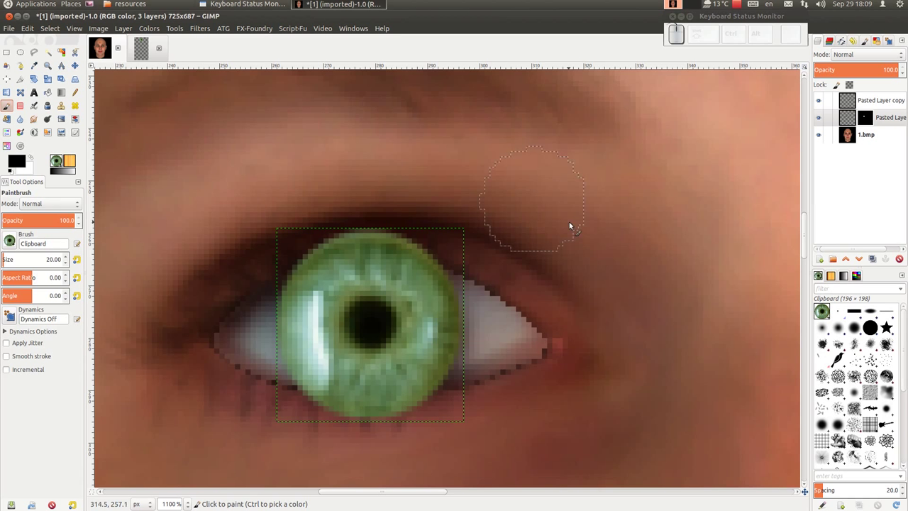
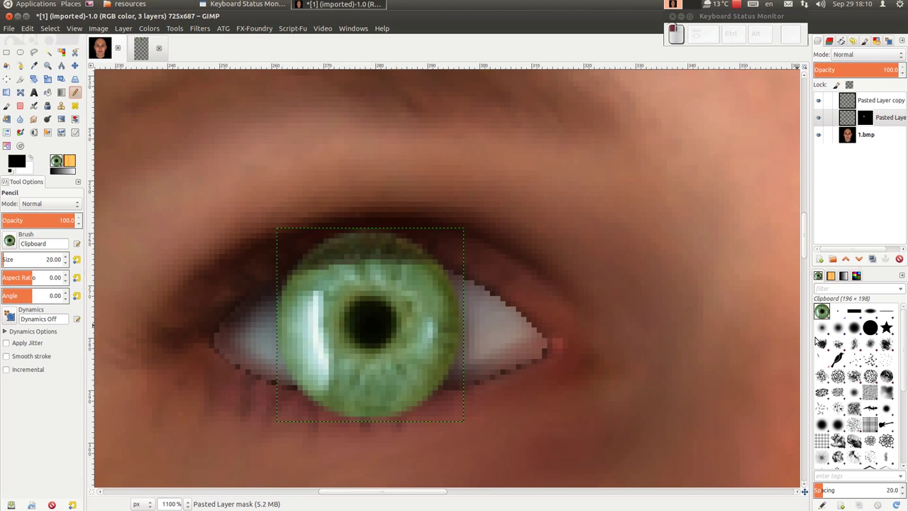
{"action": "left_click", "coordinate": [890, 411]}
{"action": "scroll", "scroll_direction": "up", "scroll_amount": 3}
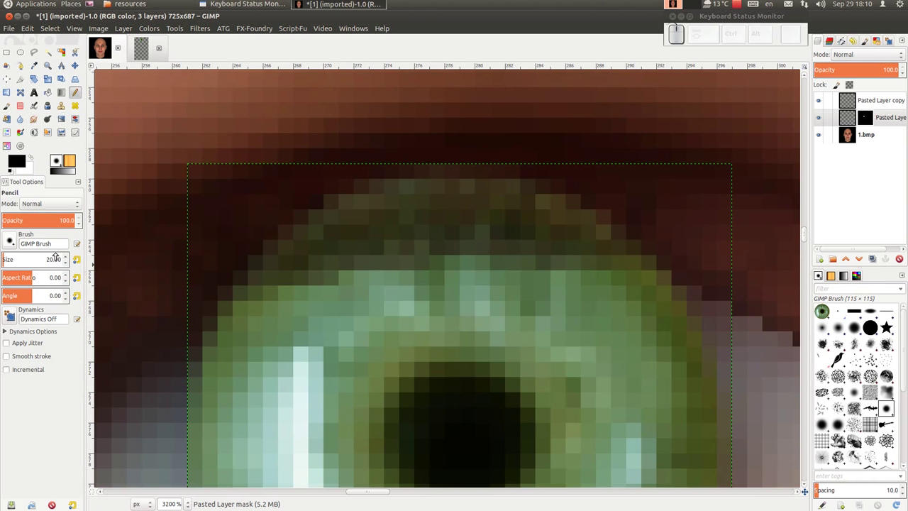
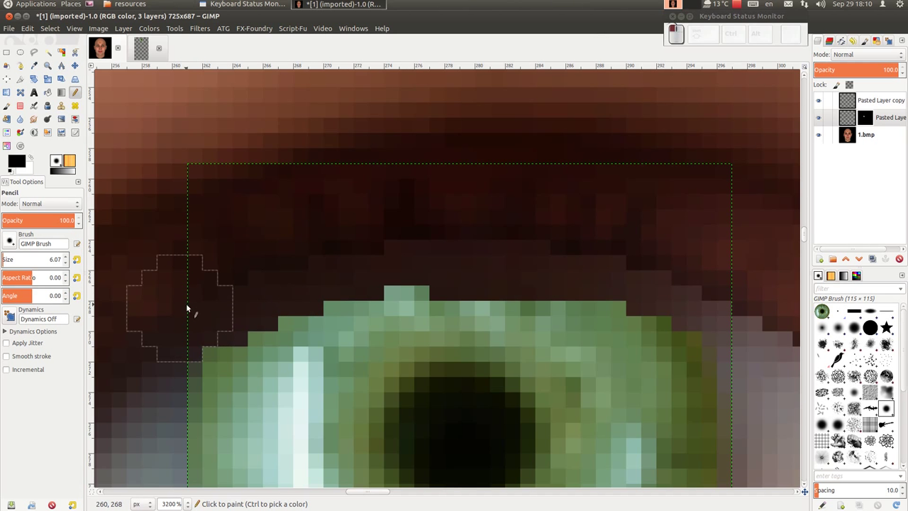
{"action": "left_click", "coordinate": [371, 231]}
{"action": "scroll", "scroll_direction": "down", "scroll_amount": 3}
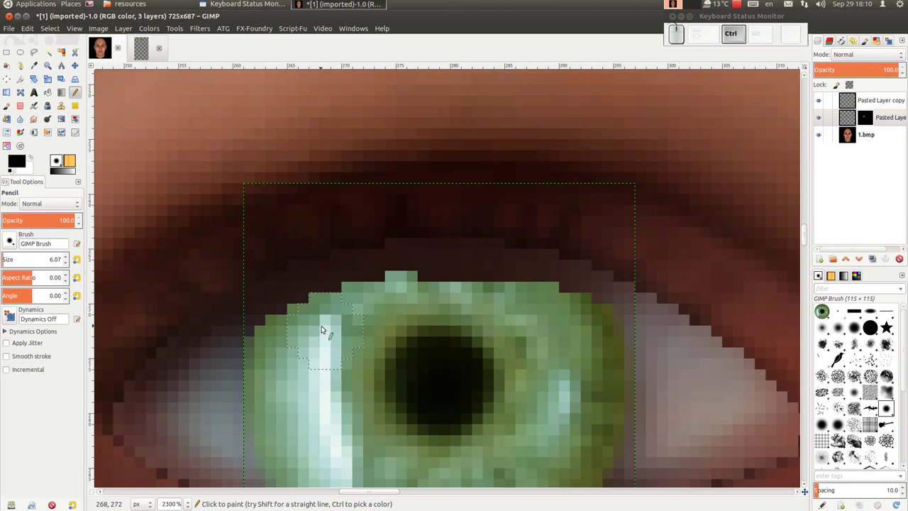
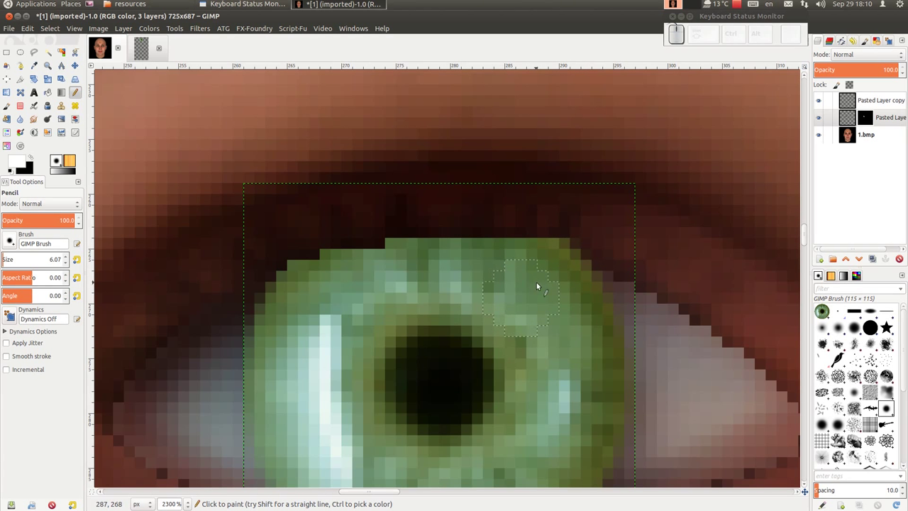
Swap to white and restore iris pixels inside the eye opening, then swap colours back.
{"action": "key", "text": "x"}
{"action": "left_click_drag", "start_coordinate": [572, 214], "coordinate": [662, 305]}
{"action": "scroll", "scroll_direction": "down", "scroll_amount": 3}
{"action": "left_click", "coordinate": [587, 318]}
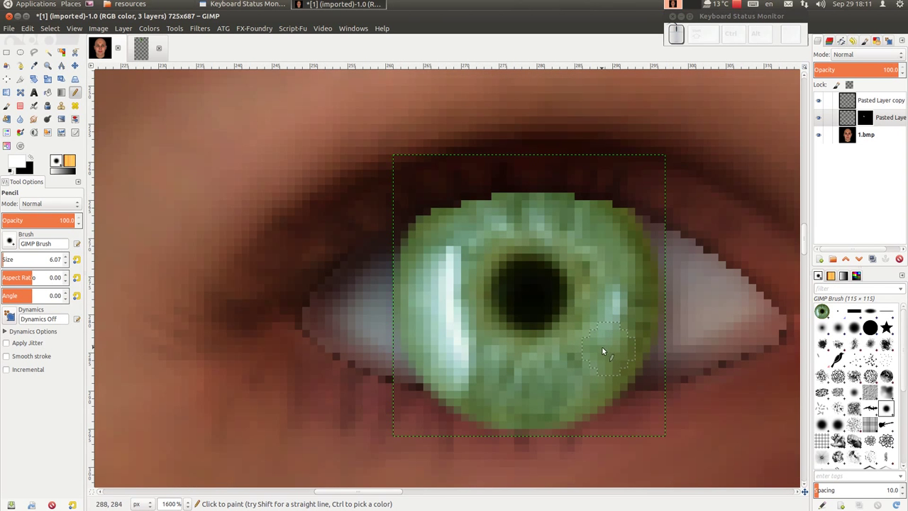
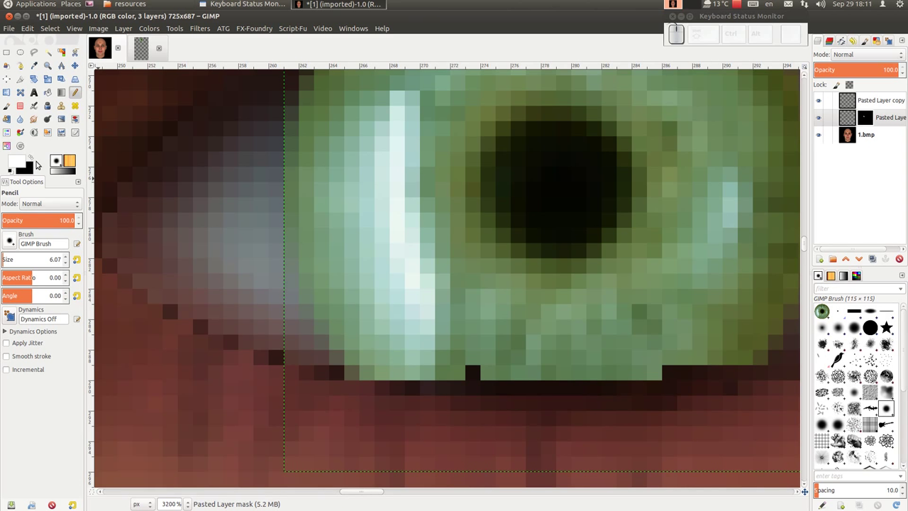
{"action": "key", "text": "x"}
{"action": "key", "text": "x"}
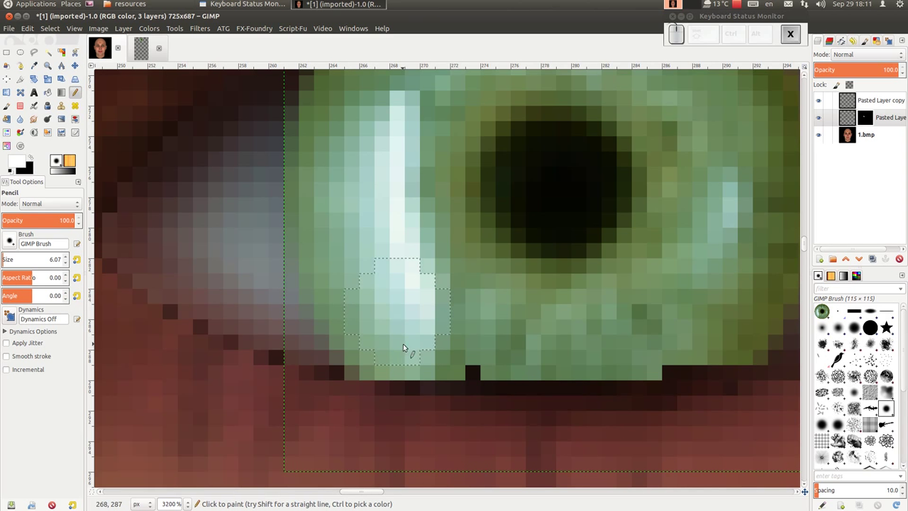
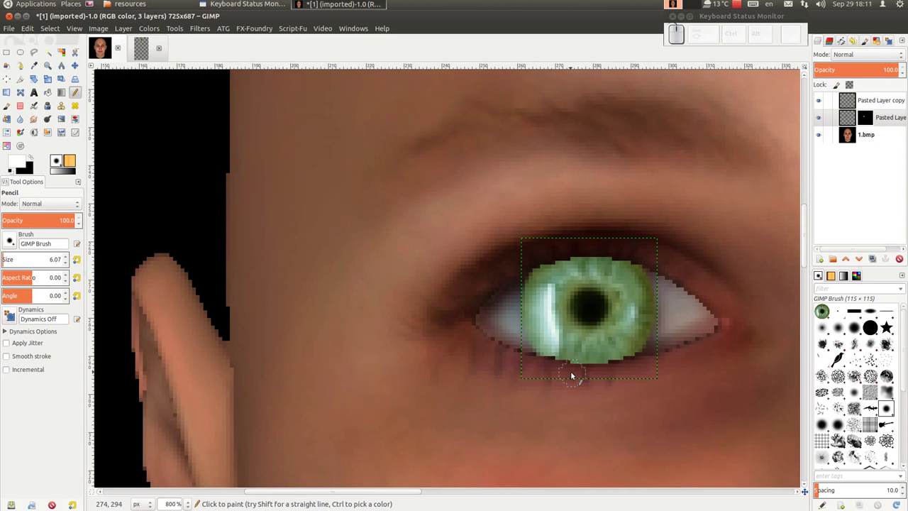
Hide the iris pixels spilling over the lower eyelid with black on the mask.
{"action": "scroll", "scroll_direction": "up", "scroll_amount": 3}
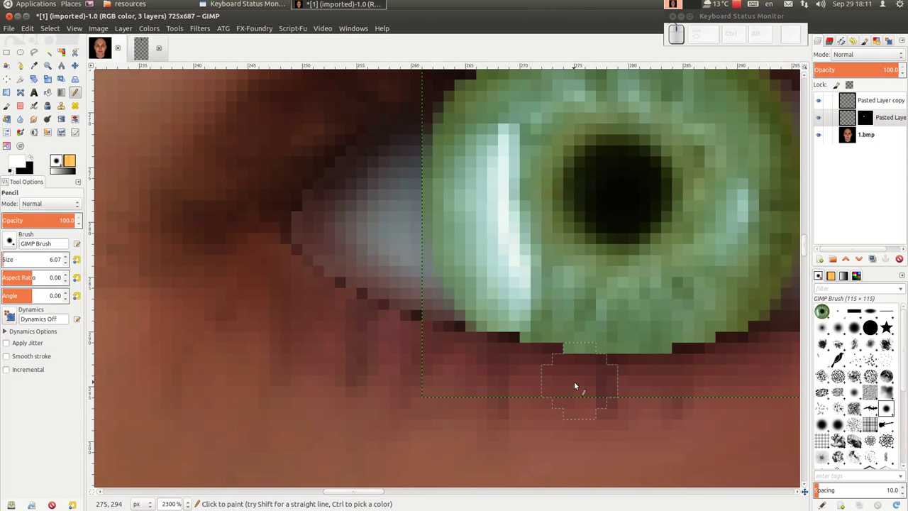
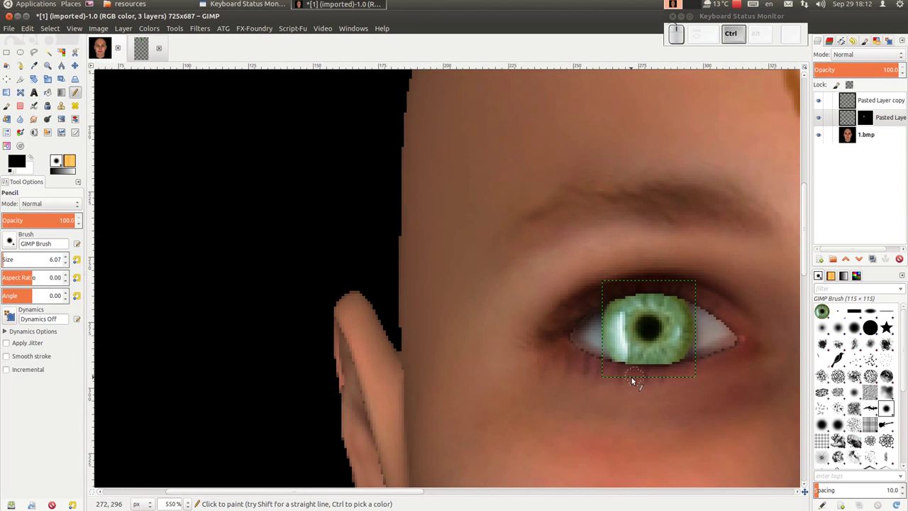
{"action": "scroll", "scroll_direction": "up", "scroll_amount": 3}
{"action": "left_click", "coordinate": [615, 363]}
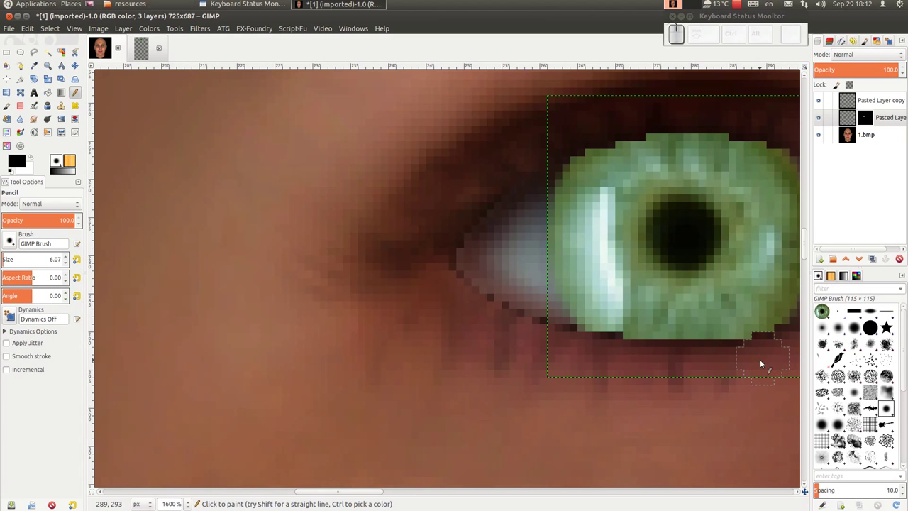
{"action": "left_click", "coordinate": [761, 363]}
{"action": "scroll", "scroll_direction": "down", "scroll_amount": 3}
{"action": "scroll", "scroll_direction": "up", "scroll_amount": 3}
{"action": "scroll", "scroll_direction": "up", "scroll_amount": 3}
{"action": "scroll", "scroll_direction": "down", "scroll_amount": 3}
{"action": "scroll", "scroll_direction": "up", "scroll_amount": 3}
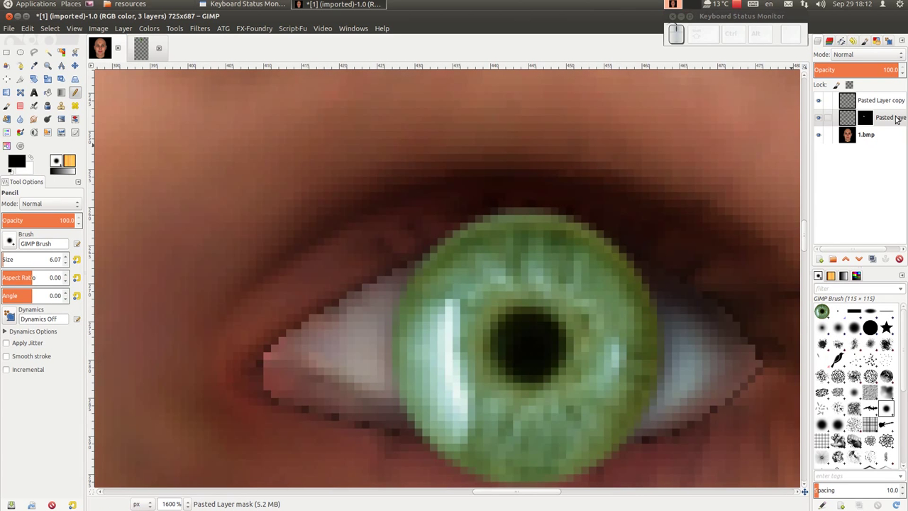
Add a layer mask to the Pasted Layer copy iris layer.
{"action": "left_click", "coordinate": [891, 103]}
{"action": "key", "text": "ctrl+z"}
{"action": "left_click", "coordinate": [870, 105]}
{"action": "left_click_drag", "start_coordinate": [870, 105], "coordinate": [869, 106]}
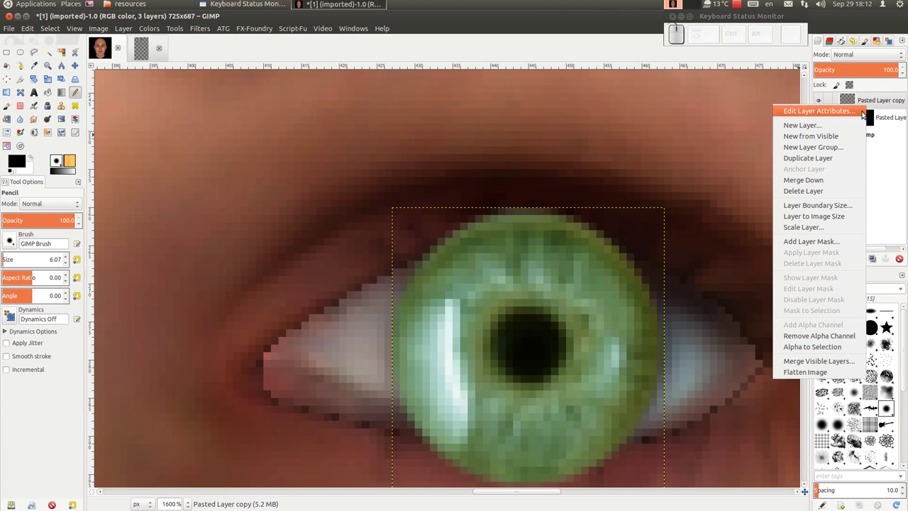
{"action": "left_click", "coordinate": [839, 247]}
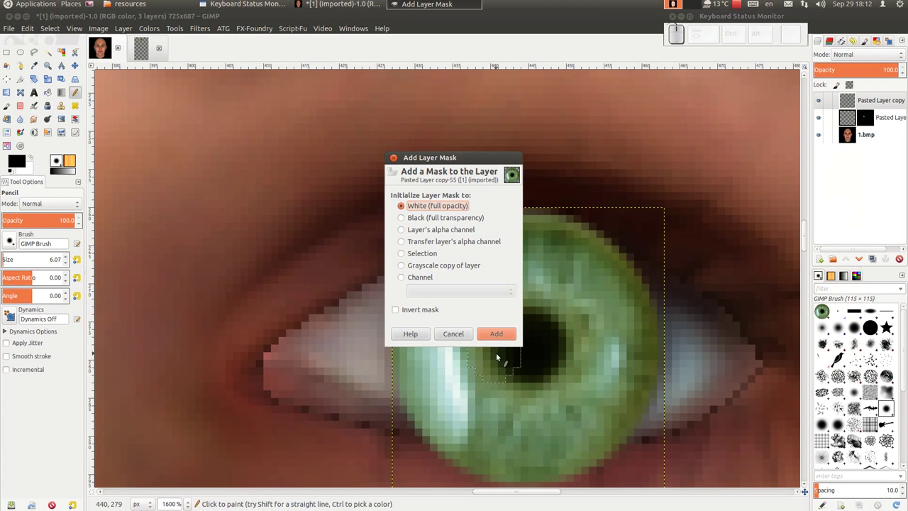
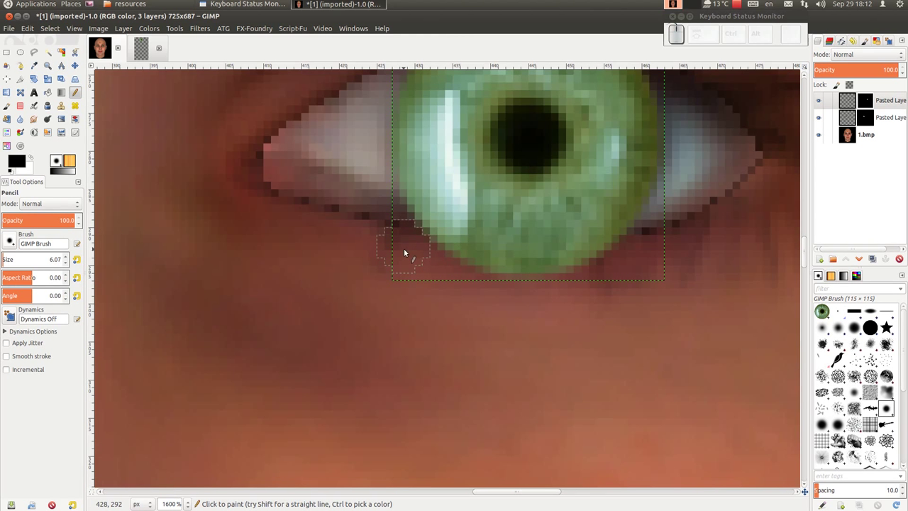
Paint the second iris mask black below the eye and white inside the opening to fit the eyelids.
{"action": "left_click_drag", "start_coordinate": [417, 253], "coordinate": [455, 125]}
{"action": "key", "text": "x"}
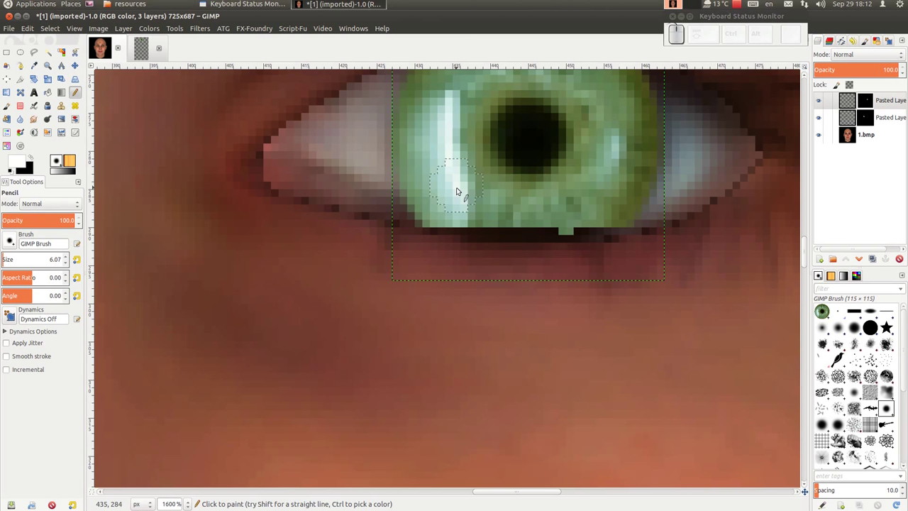
{"action": "left_click_drag", "start_coordinate": [449, 209], "coordinate": [596, 211]}
{"action": "left_click", "coordinate": [599, 212]}
{"action": "scroll", "scroll_direction": "up", "scroll_amount": 3}
{"action": "scroll", "scroll_direction": "down", "scroll_amount": 3}
{"action": "scroll", "scroll_direction": "up", "scroll_amount": 3}
{"action": "scroll", "scroll_direction": "down", "scroll_amount": 3}
{"action": "scroll", "scroll_direction": "down", "scroll_amount": 3}
{"action": "scroll", "scroll_direction": "down", "scroll_amount": 3}
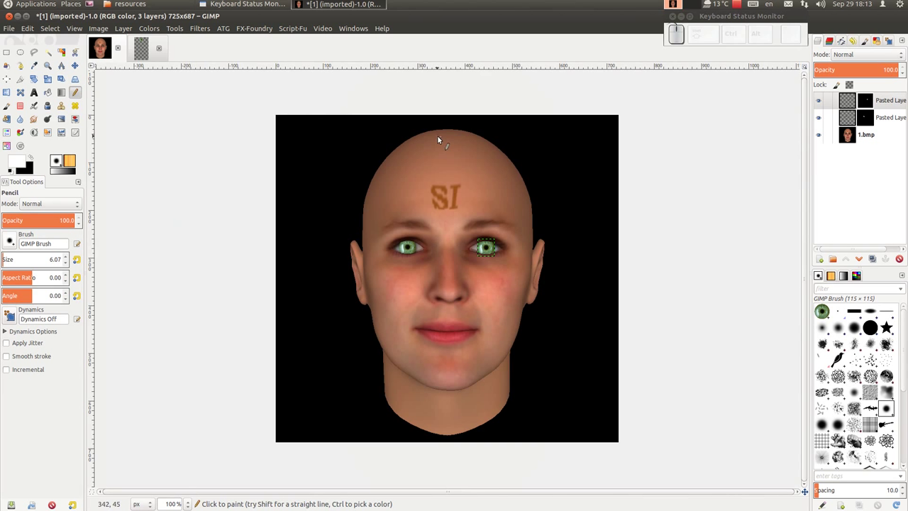
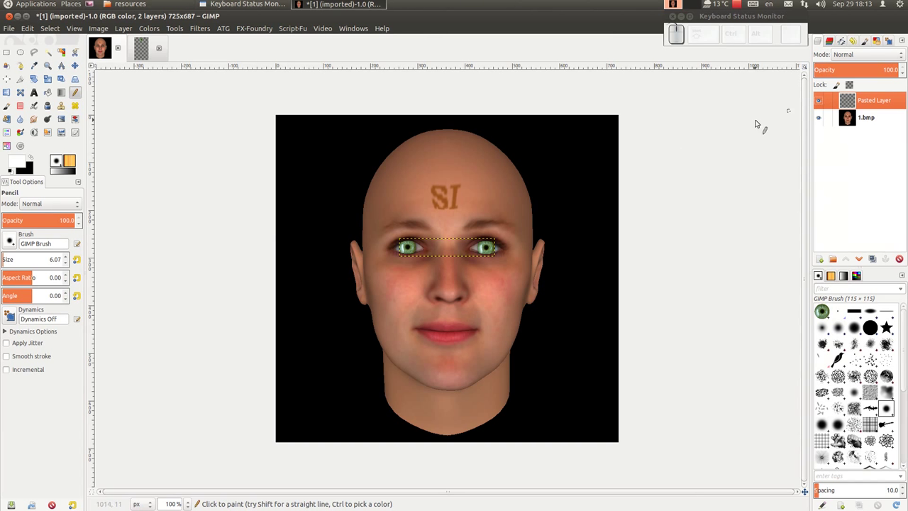
Merge the two green iris layers down into one layer above the face.
{"action": "scroll", "scroll_direction": "up", "scroll_amount": 3}
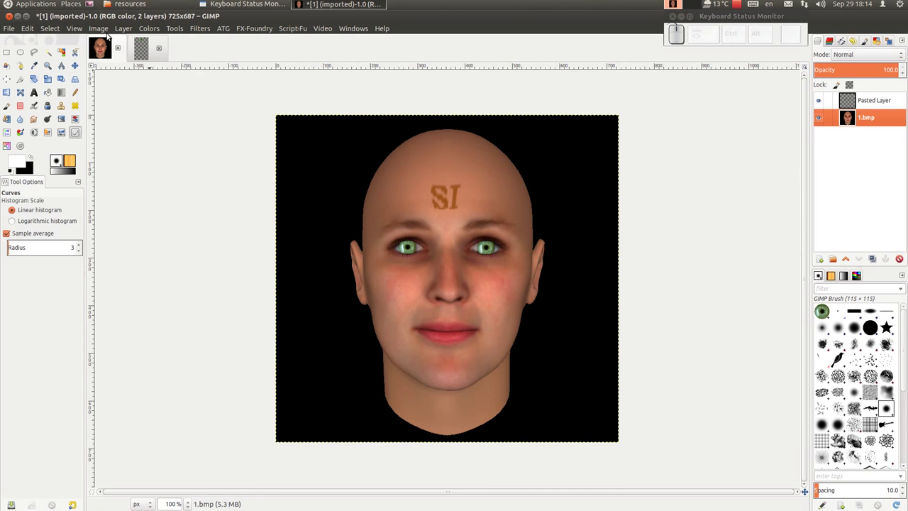
Bring up the Set Image Canvas Size dialog for the 725×687 face image.
{"action": "left_click", "coordinate": [97, 32]}
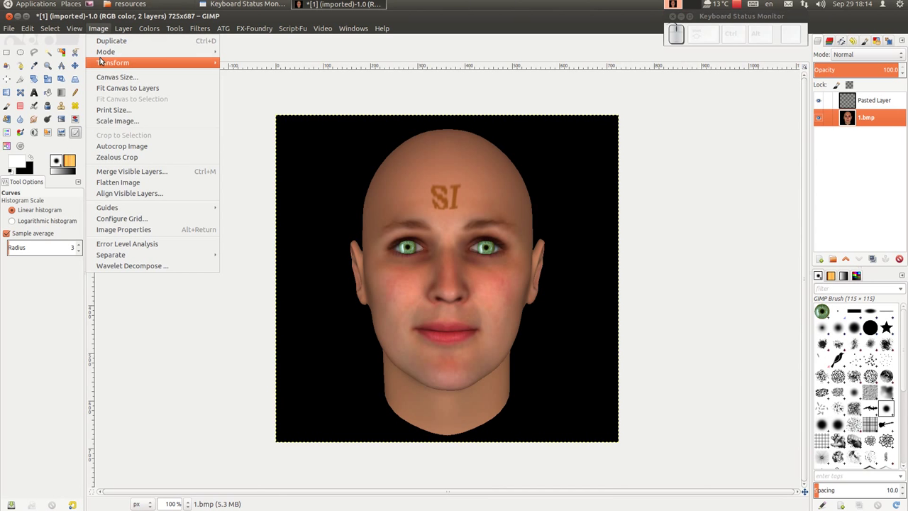
{"action": "left_click", "coordinate": [105, 77]}
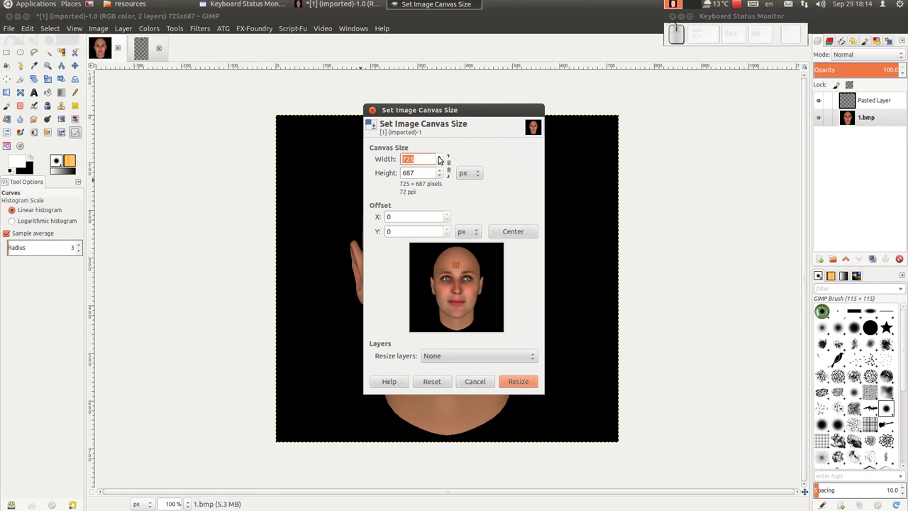
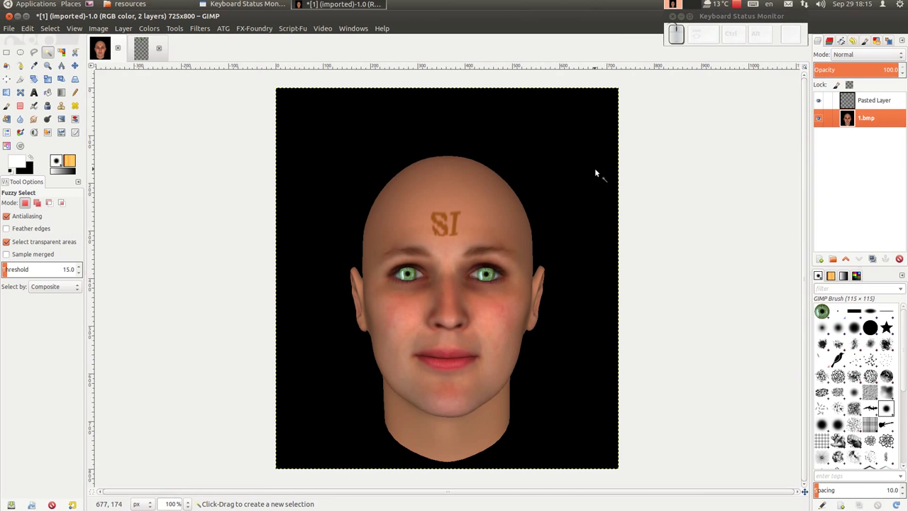
Add an alpha channel to the 1.bmp face layer.
{"action": "left_click", "coordinate": [880, 125]}
{"action": "left_click_drag", "start_coordinate": [875, 123], "coordinate": [875, 123]}
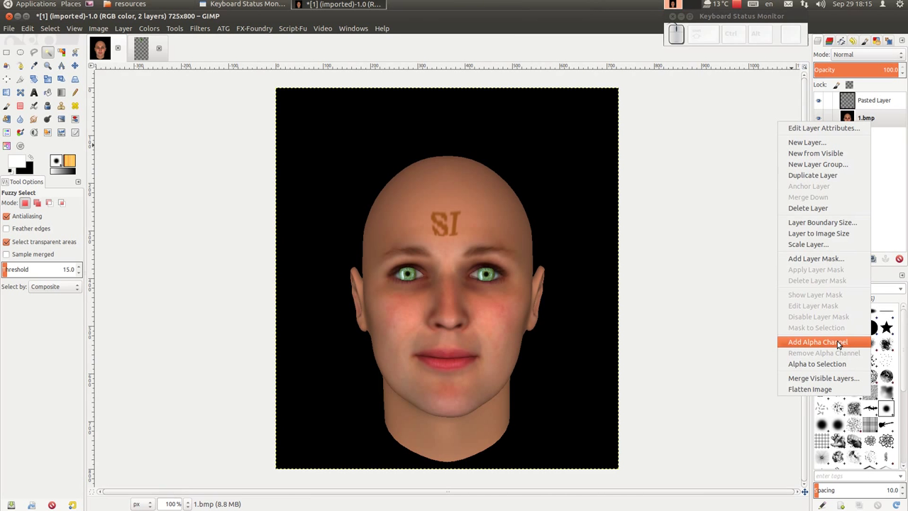
{"action": "left_click", "coordinate": [840, 344]}
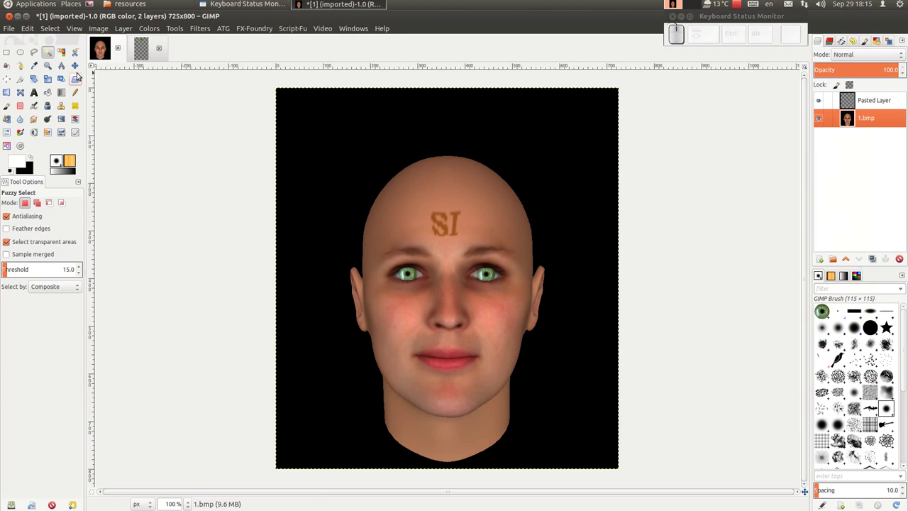
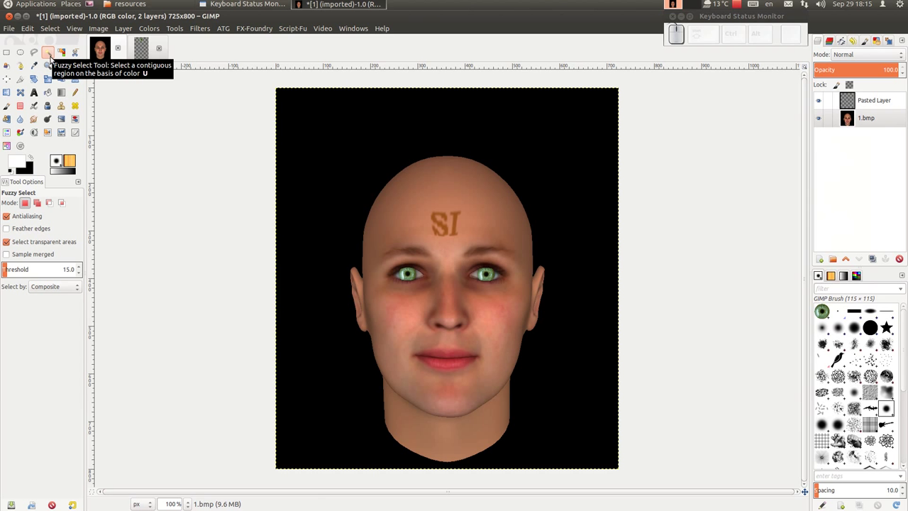
Fuzzy-select the black background around the face, delete it to transparency and clear the selection.
{"action": "left_click", "coordinate": [322, 131]}
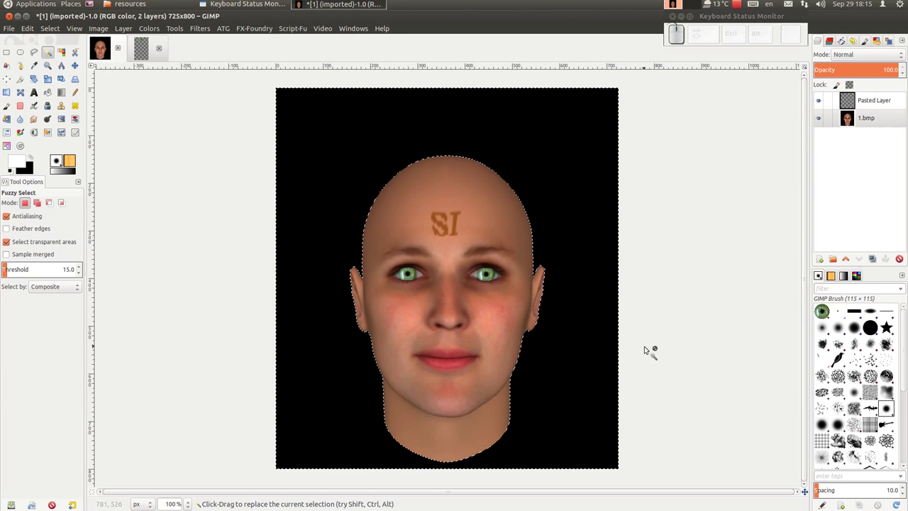
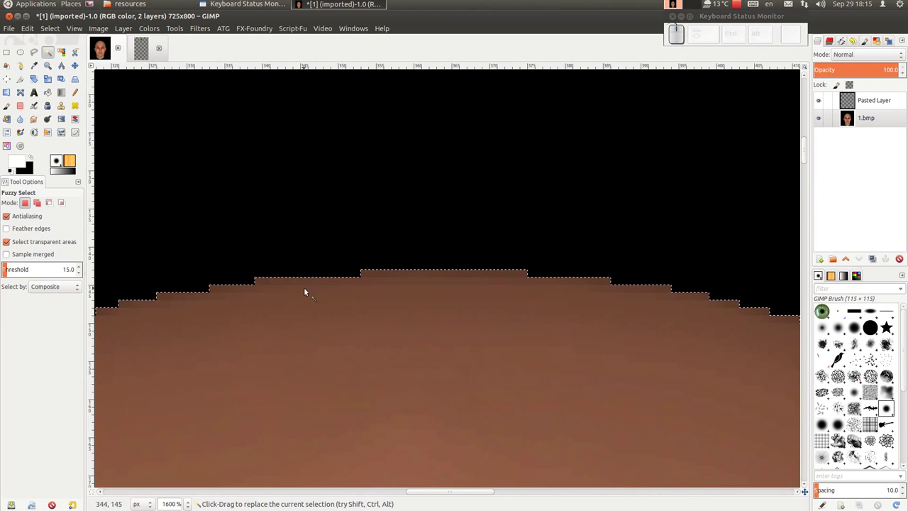
{"action": "scroll", "scroll_direction": "down", "scroll_amount": 3}
{"action": "scroll", "scroll_direction": "down", "scroll_amount": 3}
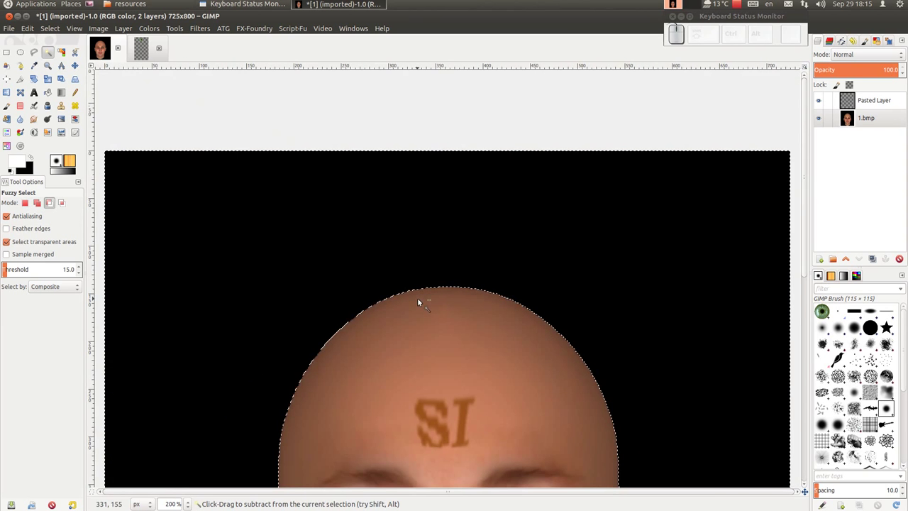
{"action": "scroll", "scroll_direction": "down", "scroll_amount": 3}
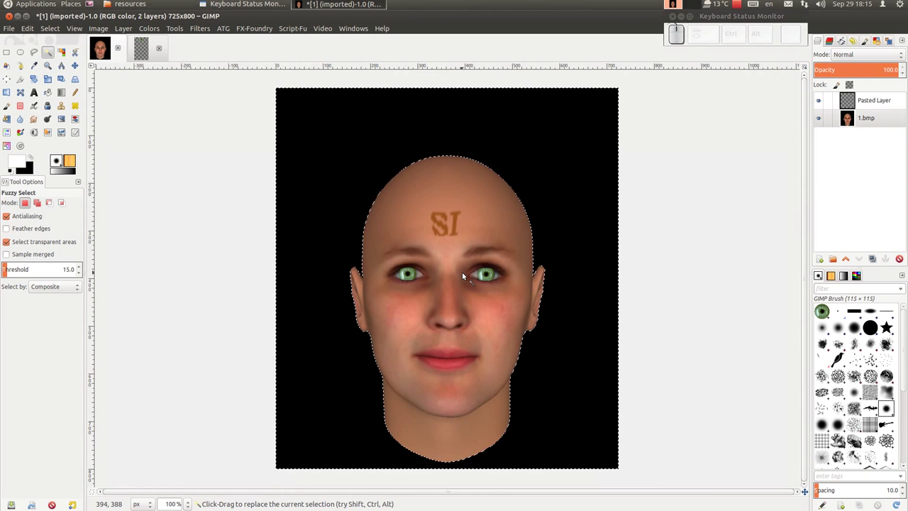
{"action": "key", "text": "Delete"}
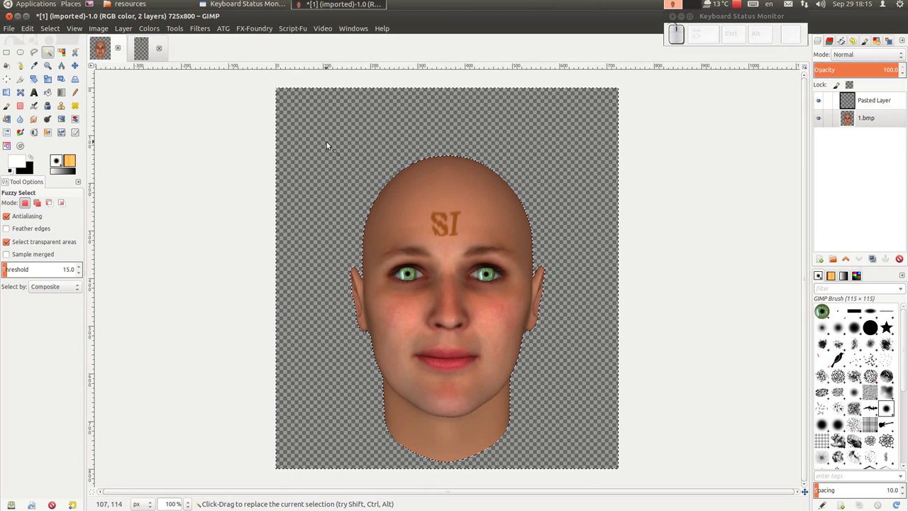
{"action": "left_click_drag", "start_coordinate": [47, 28], "coordinate": [57, 55]}
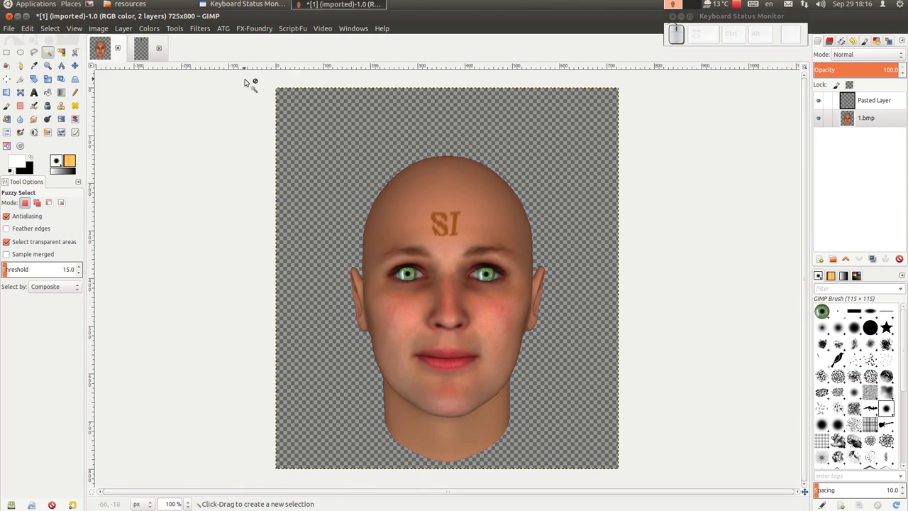
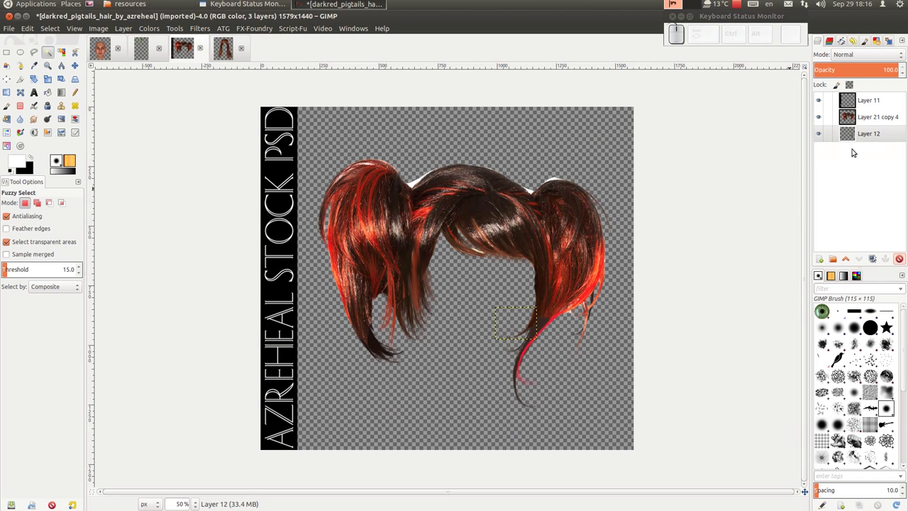
Delete the Azreheal text banner layer and merge the visible hair layers into one.
{"action": "left_click_drag", "start_coordinate": [823, 138], "coordinate": [840, 135]}
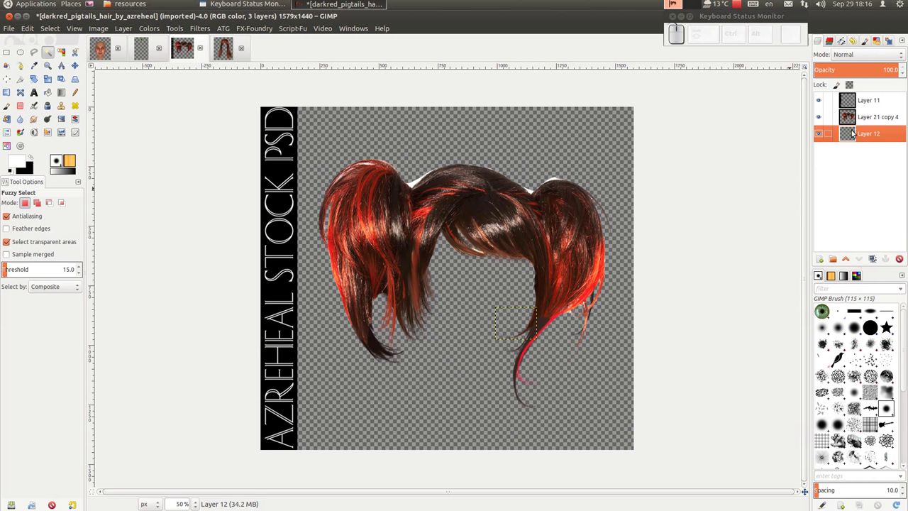
{"action": "left_click_drag", "start_coordinate": [871, 105], "coordinate": [573, 257]}
{"action": "scroll", "scroll_direction": "up", "scroll_amount": 3}
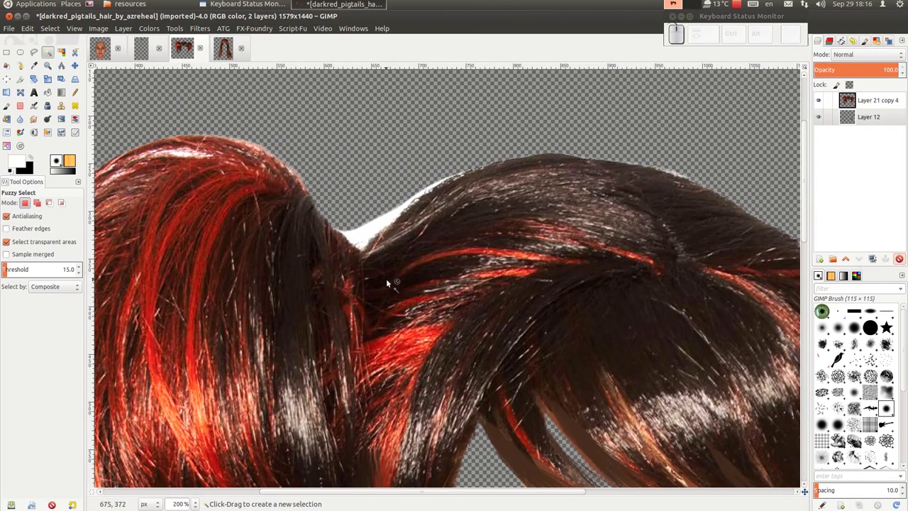
{"action": "scroll", "scroll_direction": "down", "scroll_amount": 3}
{"action": "scroll", "scroll_direction": "up", "scroll_amount": 3}
{"action": "scroll", "scroll_direction": "down", "scroll_amount": 3}
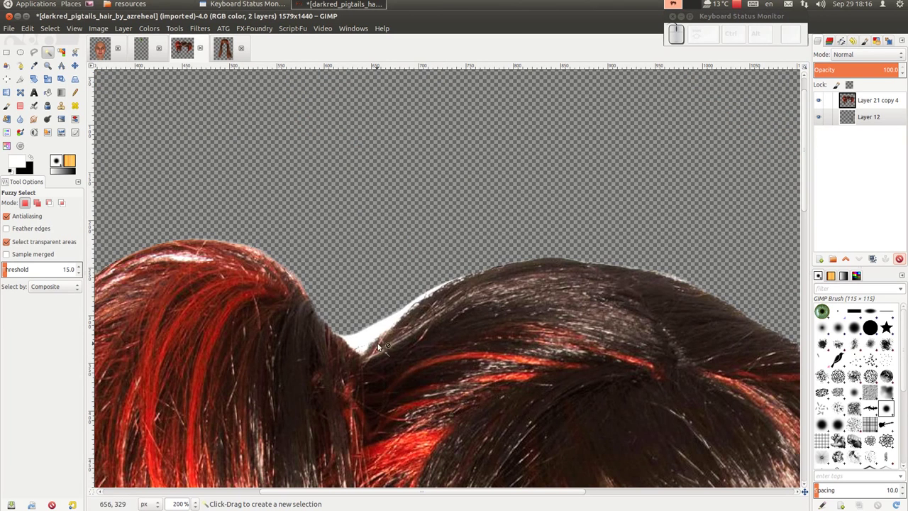
{"action": "scroll", "scroll_direction": "down", "scroll_amount": 3}
{"action": "scroll", "scroll_direction": "down", "scroll_amount": 3}
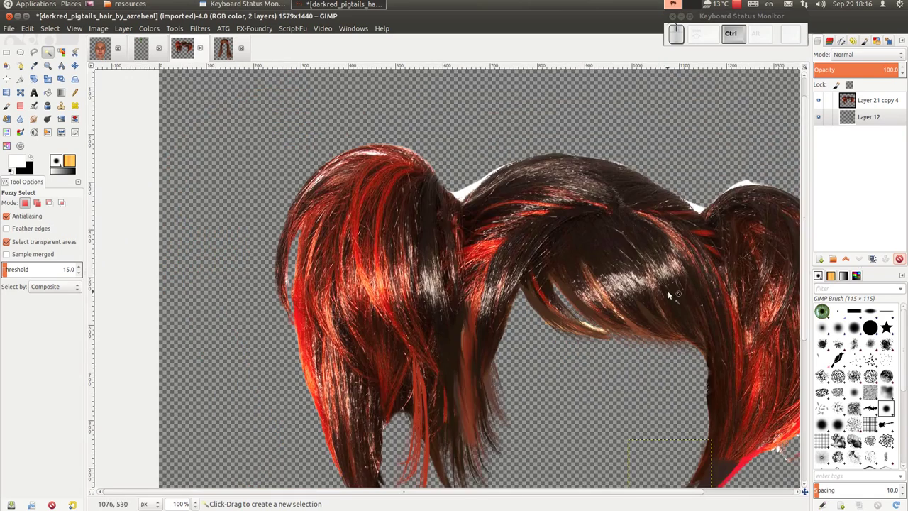
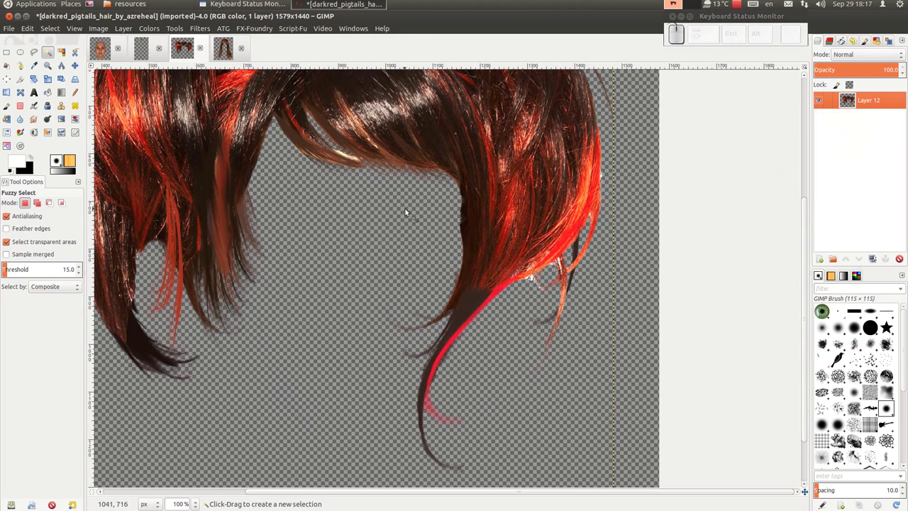
{"action": "scroll", "scroll_direction": "down", "scroll_amount": 3}
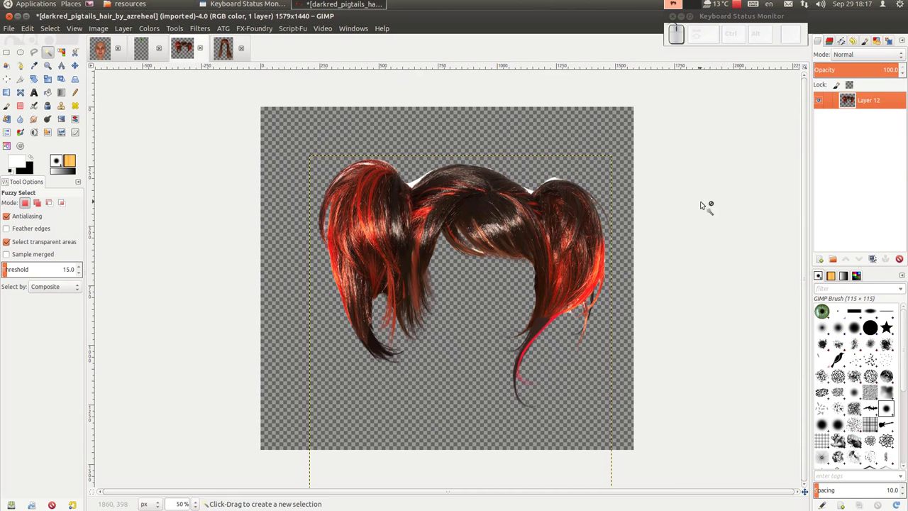
Resize the hair layer to image size, copy all the hair and return to the face image.
{"action": "left_click", "coordinate": [879, 102]}
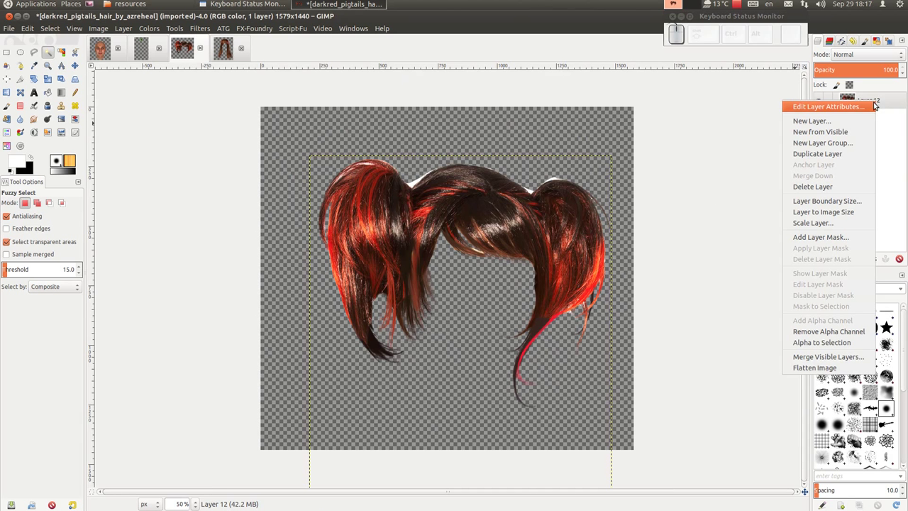
{"action": "left_click", "coordinate": [850, 212]}
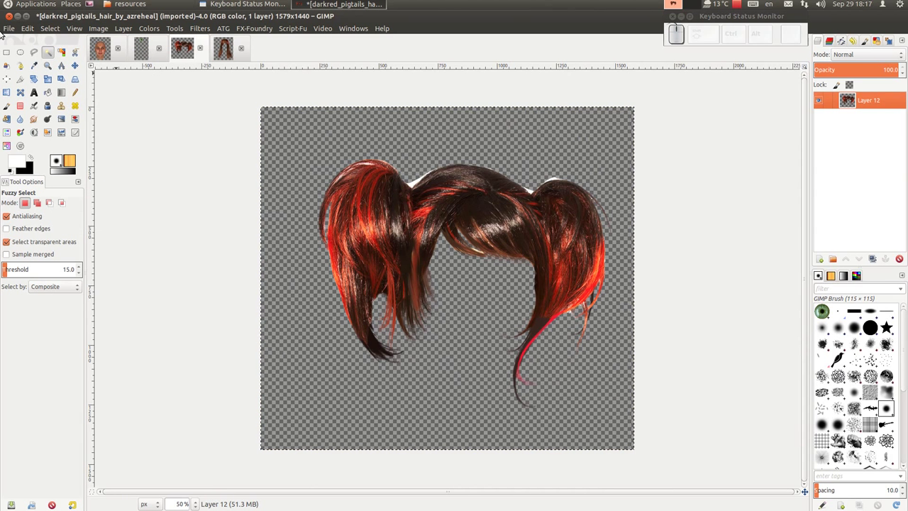
{"action": "left_click", "coordinate": [35, 30]}
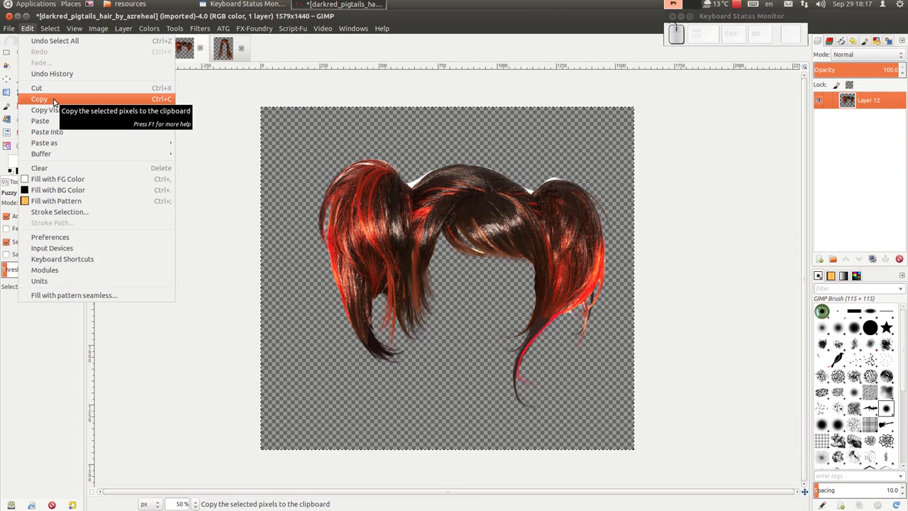
{"action": "left_click_drag", "start_coordinate": [55, 103], "coordinate": [107, 54]}
{"action": "left_click", "coordinate": [104, 52]}
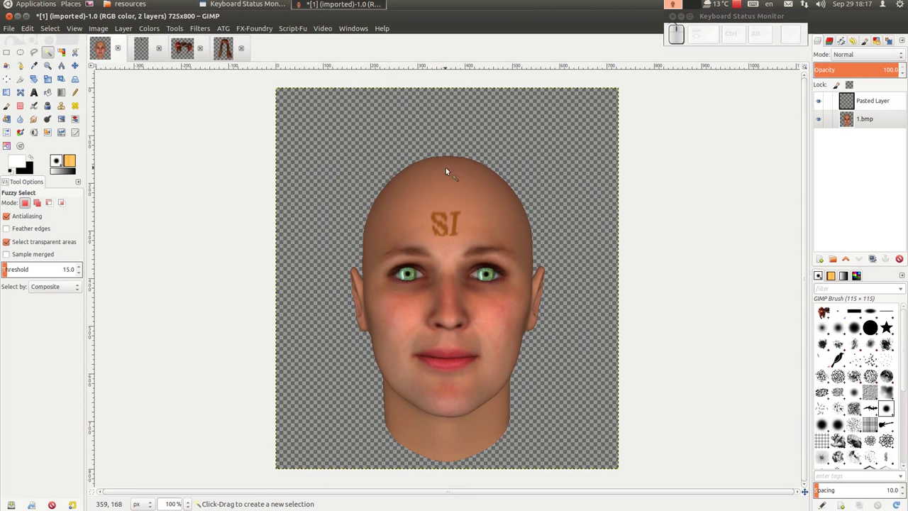
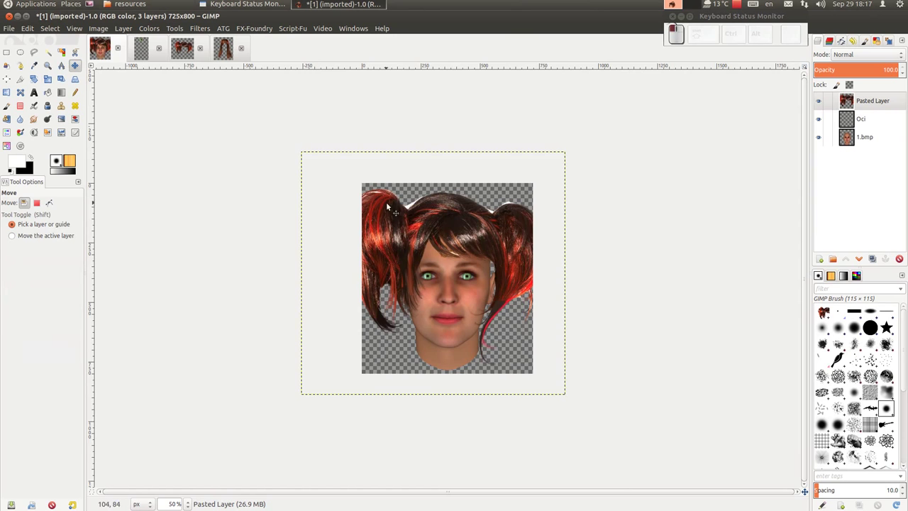
Zoom in on the head while positioning the pasted red pigtail hair layer.
{"action": "scroll", "scroll_direction": "up", "scroll_amount": 3}
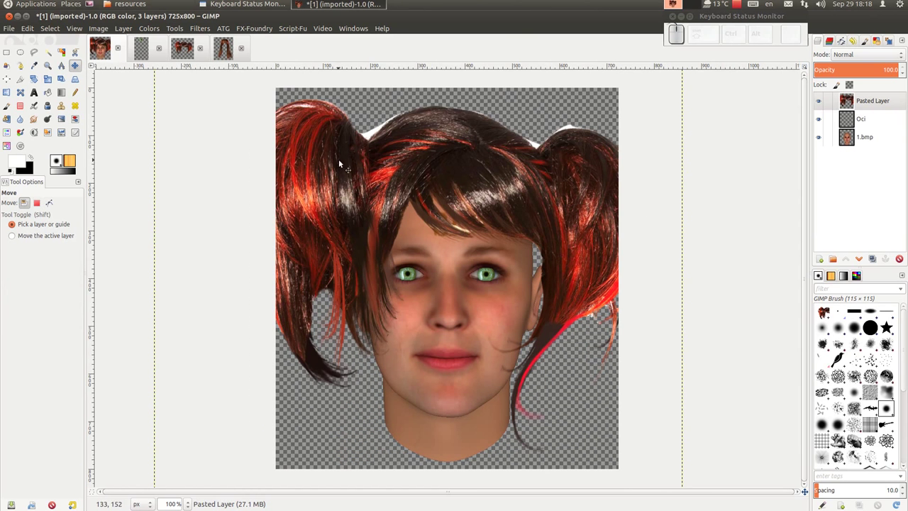
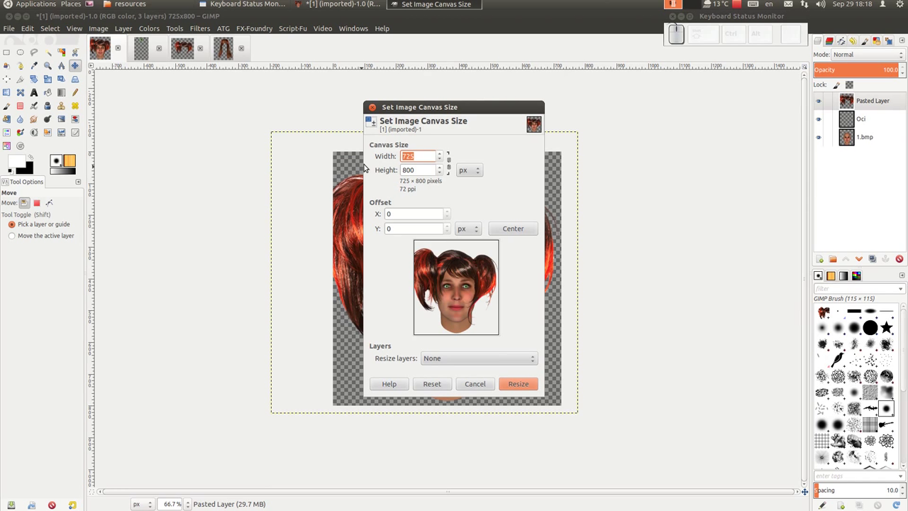
{"action": "key", "text": "KP_9"}
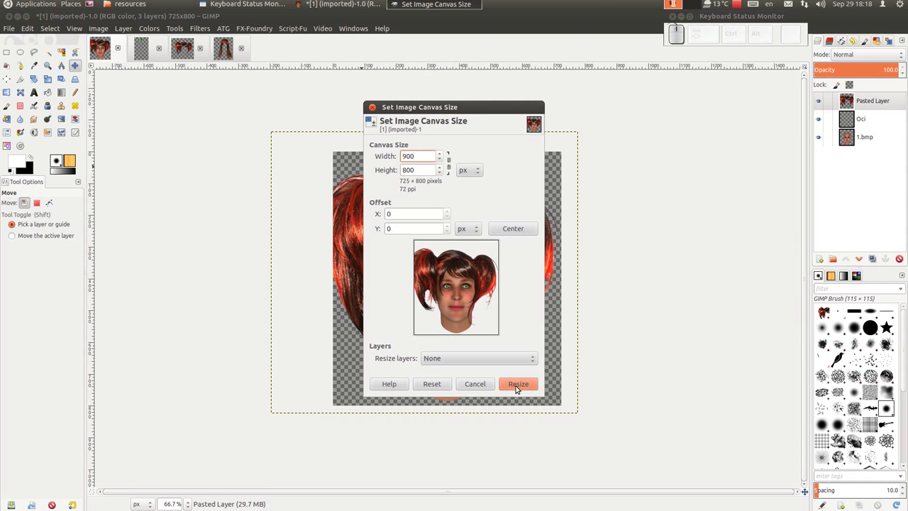
{"action": "left_click", "coordinate": [519, 389]}
{"action": "left_click", "coordinate": [523, 231]}
{"action": "left_click", "coordinate": [522, 376]}
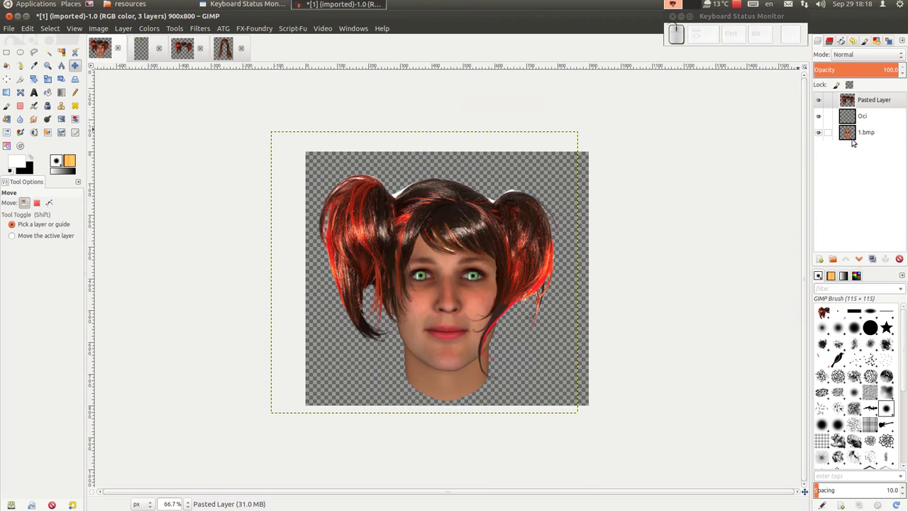
{"action": "left_click", "coordinate": [877, 136]}
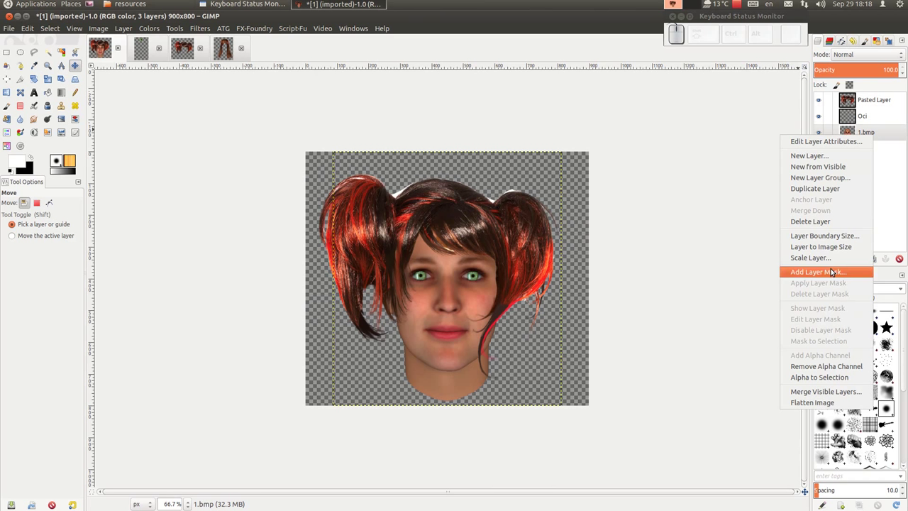
{"action": "left_click", "coordinate": [840, 250]}
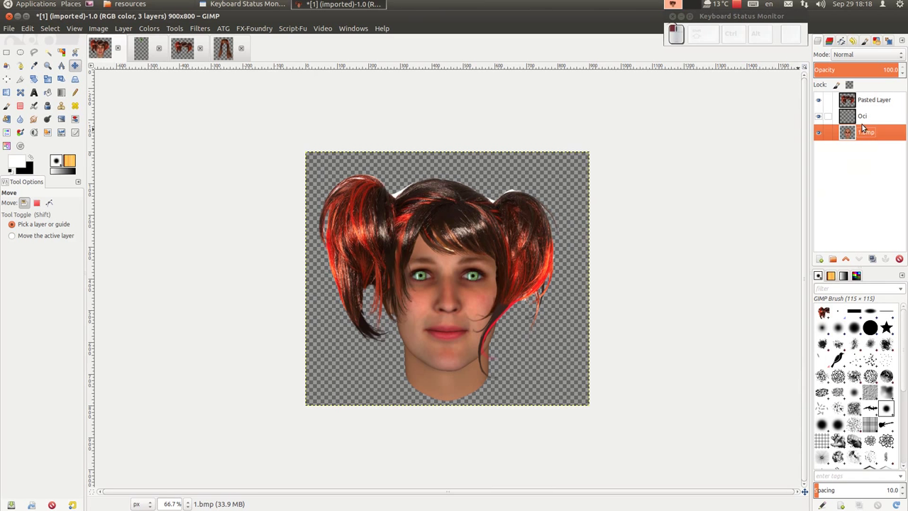
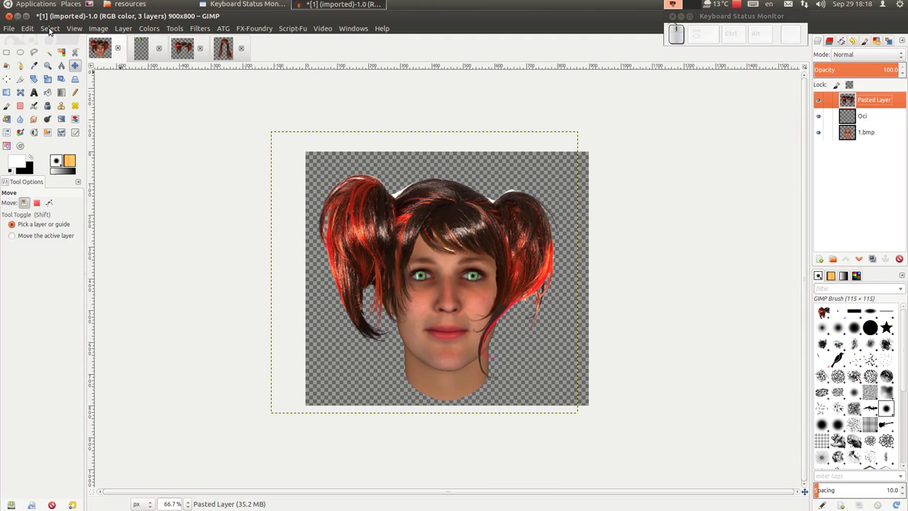
Nudge the pasted hair layer into a better fit over the head on the wider canvas.
{"action": "left_click_drag", "start_coordinate": [414, 208], "coordinate": [483, 287]}
{"action": "scroll", "scroll_direction": "up", "scroll_amount": 3}
{"action": "left_click_drag", "start_coordinate": [483, 177], "coordinate": [606, 185]}
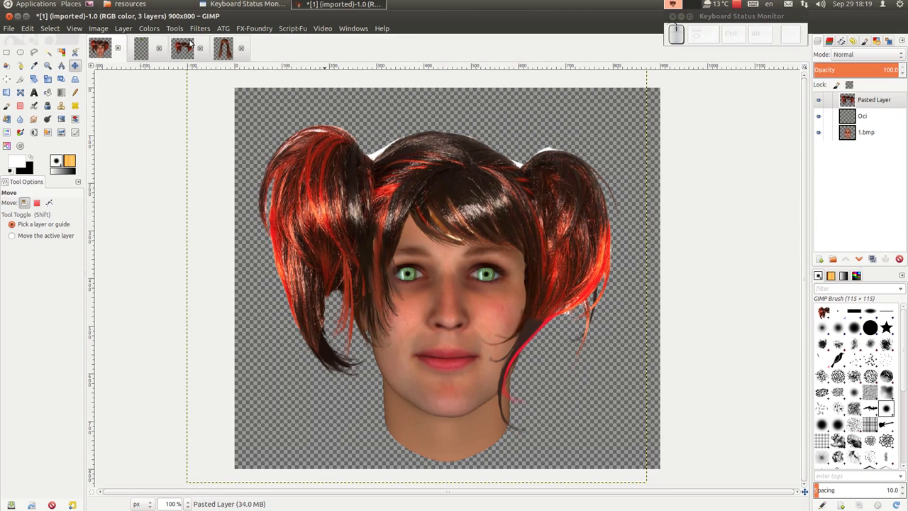
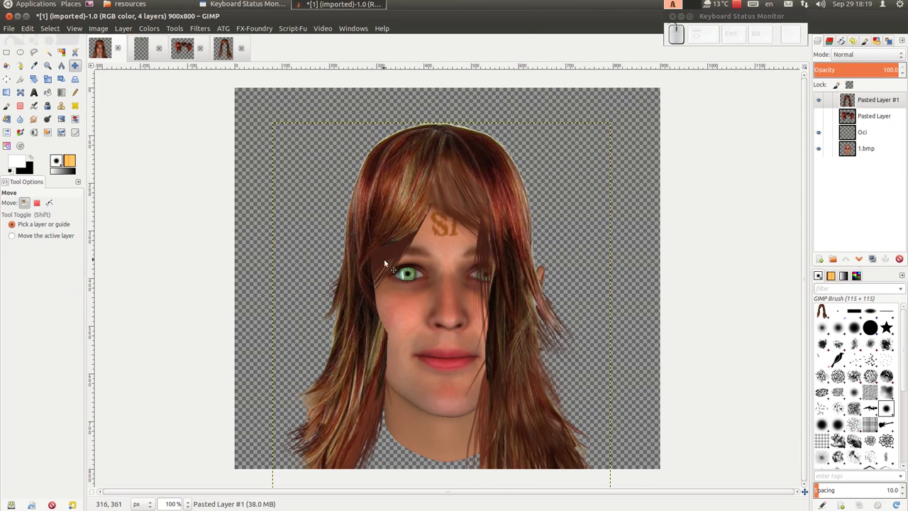
Shift the long brown hair layer up onto the head and zoom back out.
{"action": "left_click_drag", "start_coordinate": [453, 174], "coordinate": [123, 67]}
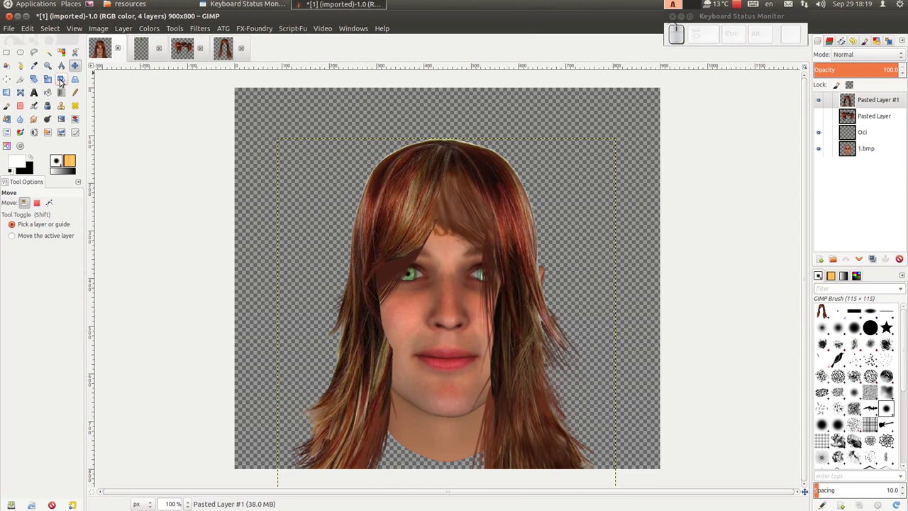
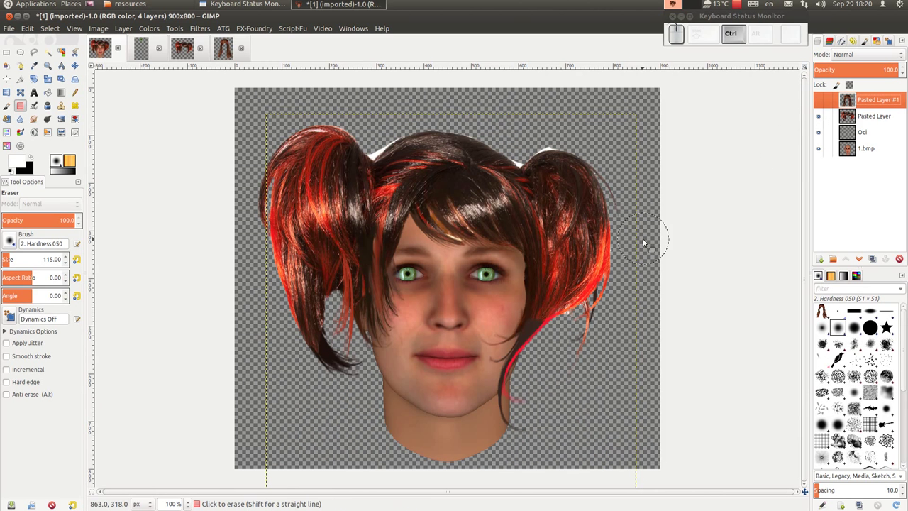
{"action": "scroll", "scroll_direction": "down", "scroll_amount": 3}
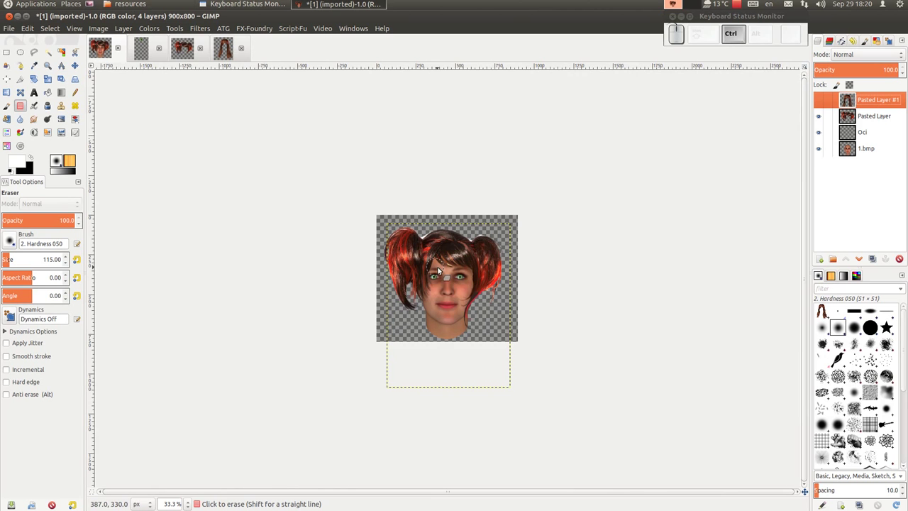
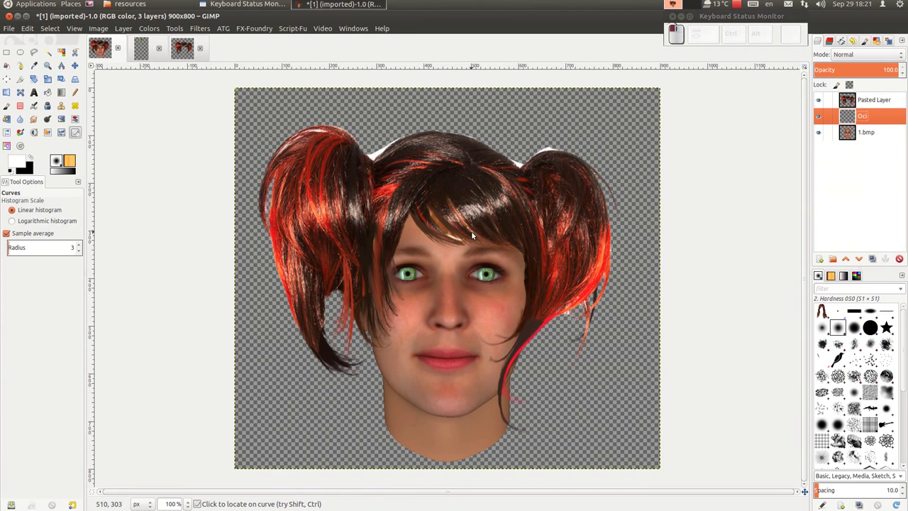
Zoom in and out around the top of the pigtail hair to inspect the white halo.
{"action": "scroll", "scroll_direction": "up", "scroll_amount": 3}
{"action": "scroll", "scroll_direction": "up", "scroll_amount": 3}
{"action": "scroll", "scroll_direction": "down", "scroll_amount": 3}
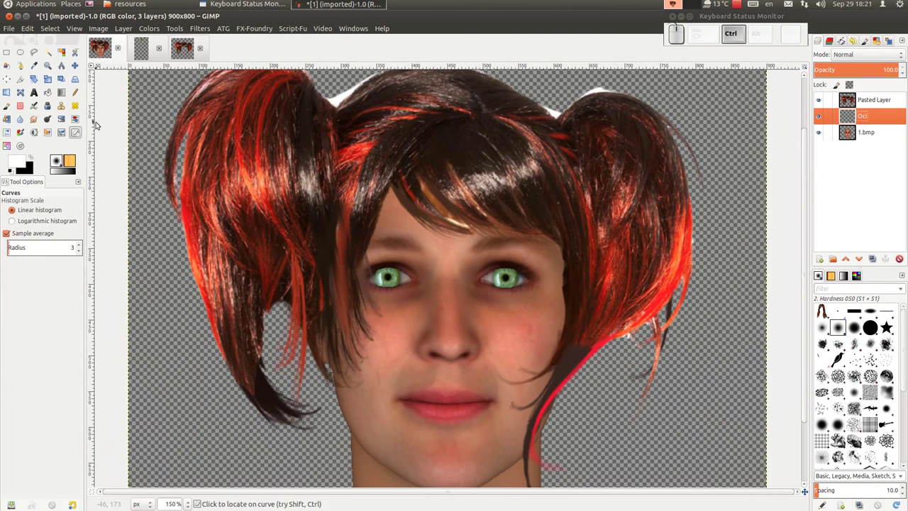
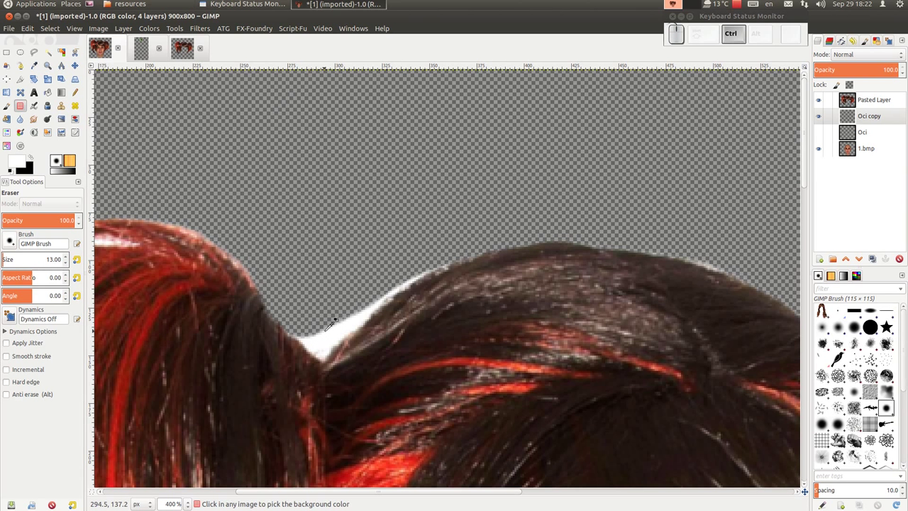
{"action": "key", "text": "ctrl+z"}
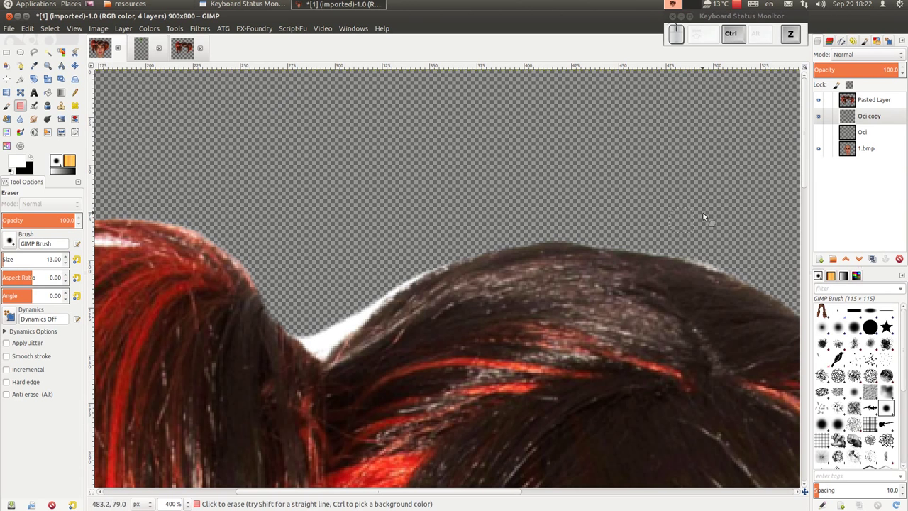
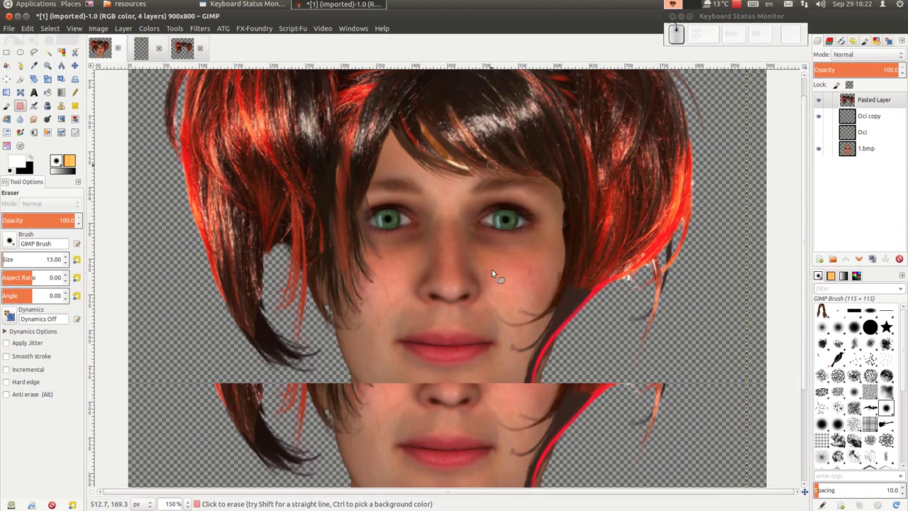
{"action": "scroll", "scroll_direction": "up", "scroll_amount": 3}
Nudge the hair layer a few pixels and zoom in on the dark patch beside the right cheek.
{"action": "left_click_drag", "start_coordinate": [423, 171], "coordinate": [425, 163]}
{"action": "left_click_drag", "start_coordinate": [425, 163], "coordinate": [522, 219]}
{"action": "scroll", "scroll_direction": "up", "scroll_amount": 3}
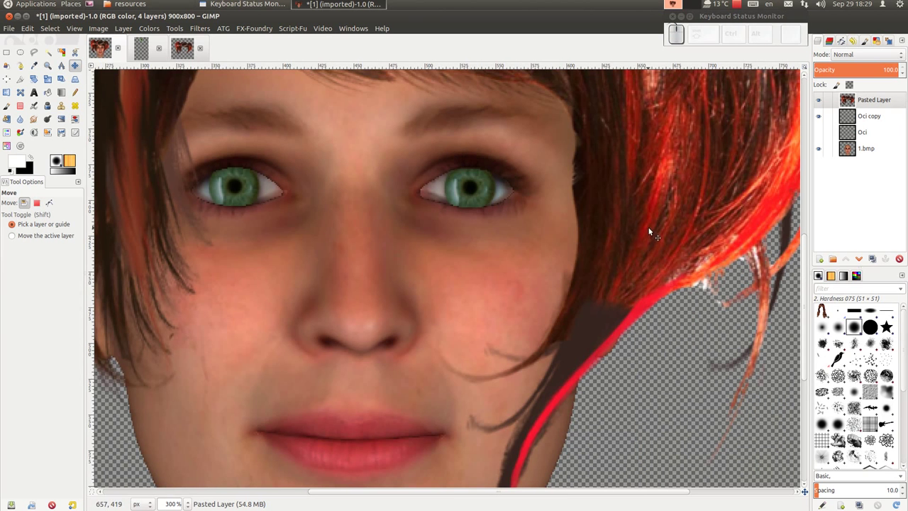
{"action": "left_click", "coordinate": [651, 232]}
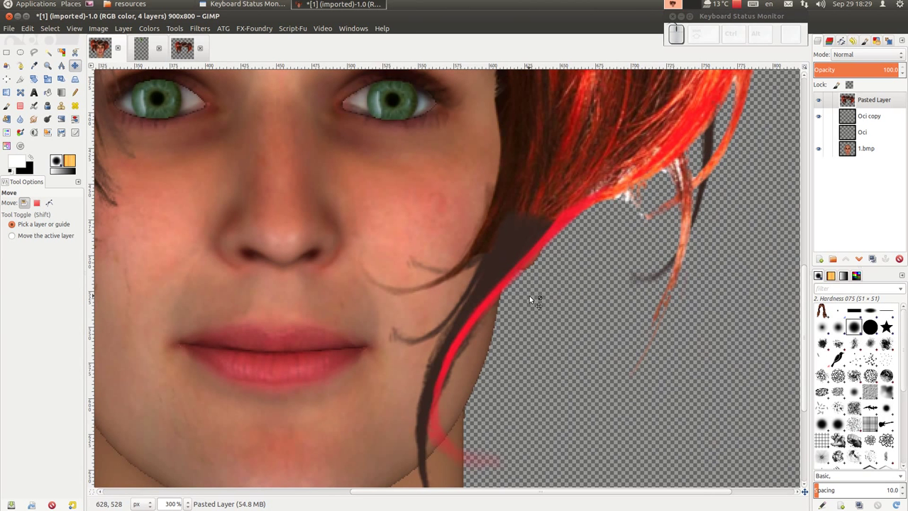
{"action": "scroll", "scroll_direction": "down", "scroll_amount": 3}
{"action": "scroll", "scroll_direction": "up", "scroll_amount": 3}
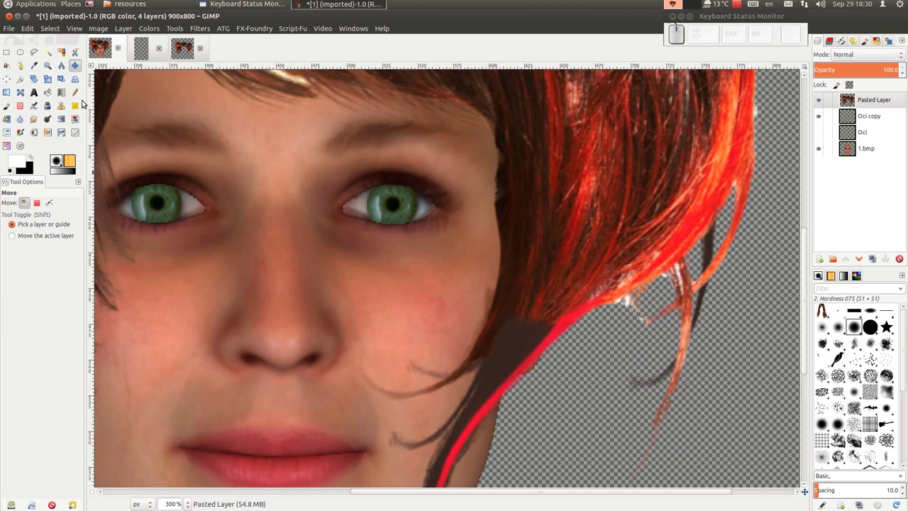
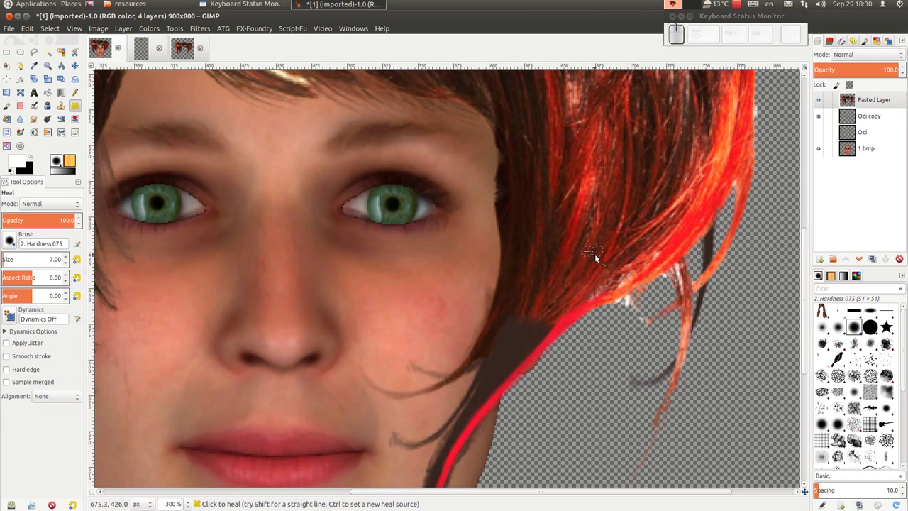
{"action": "left_click_drag", "start_coordinate": [552, 321], "coordinate": [616, 312]}
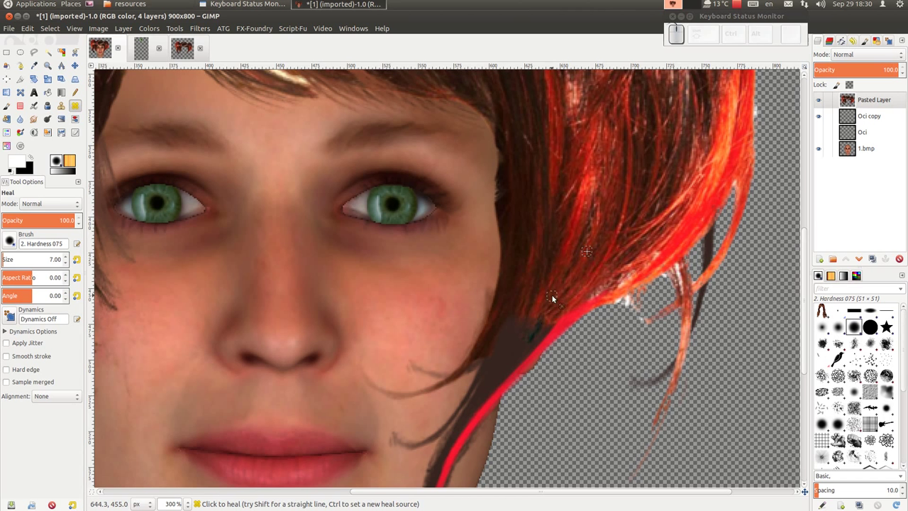
{"action": "key", "text": "ctrl+z"}
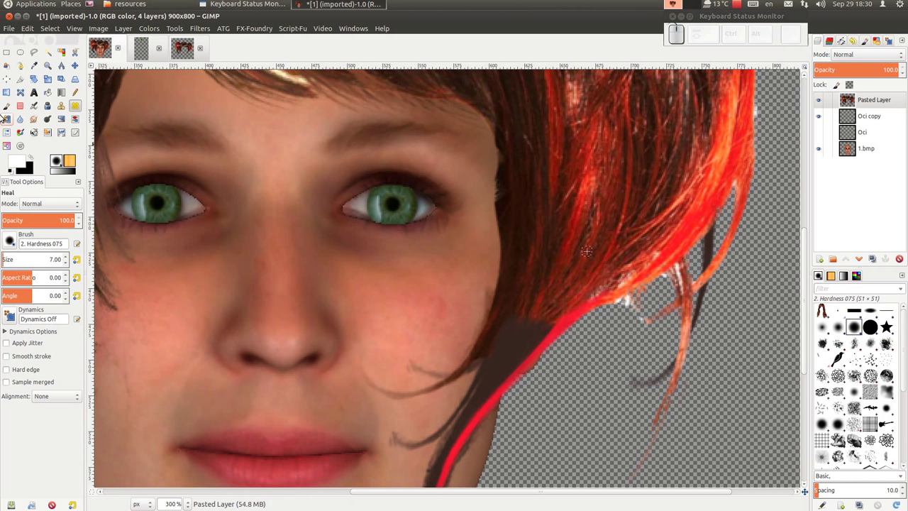
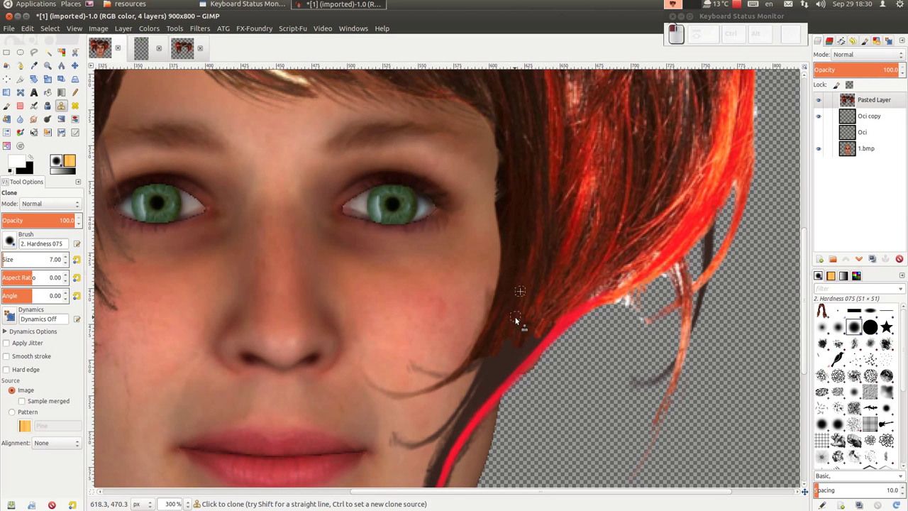
Clone nearby hair texture over the dark patch beside the right cheek, then zoom out.
{"action": "left_click", "coordinate": [511, 321]}
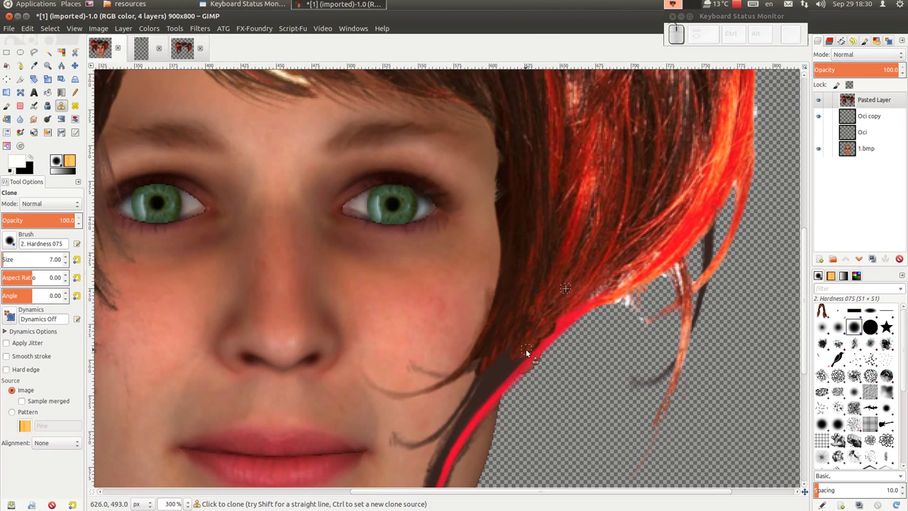
{"action": "left_click", "coordinate": [526, 357]}
{"action": "left_click", "coordinate": [510, 354]}
{"action": "scroll", "scroll_direction": "down", "scroll_amount": 3}
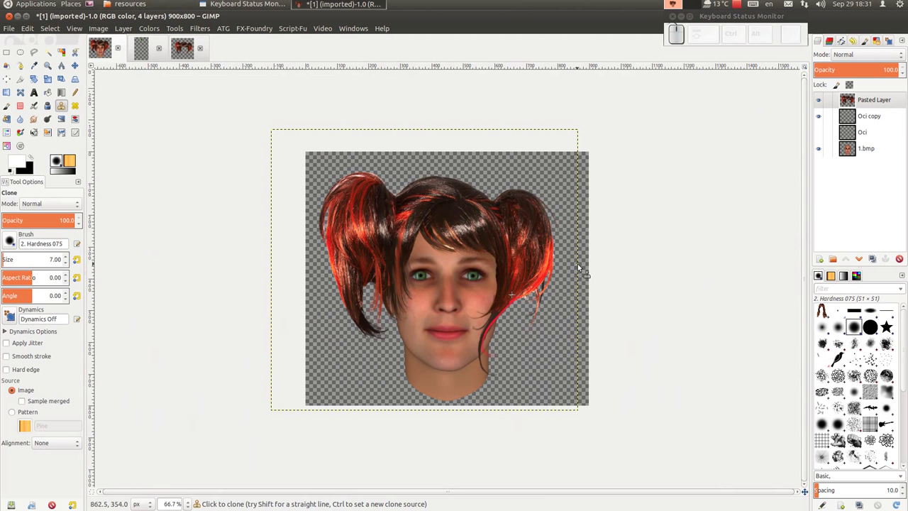
Zoom in on the top edge of the red hair and select its layer for cleanup.
{"action": "scroll", "scroll_direction": "up", "scroll_amount": 3}
{"action": "left_click_drag", "start_coordinate": [869, 106], "coordinate": [870, 105]}
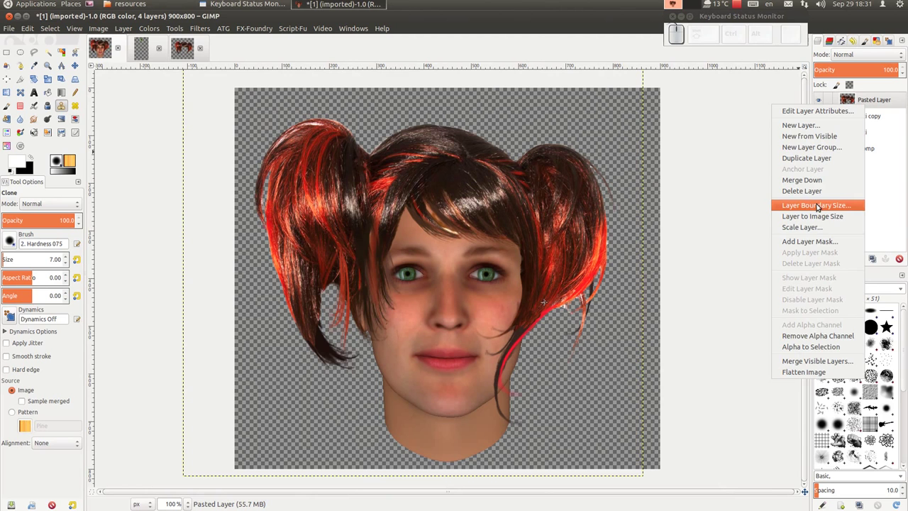
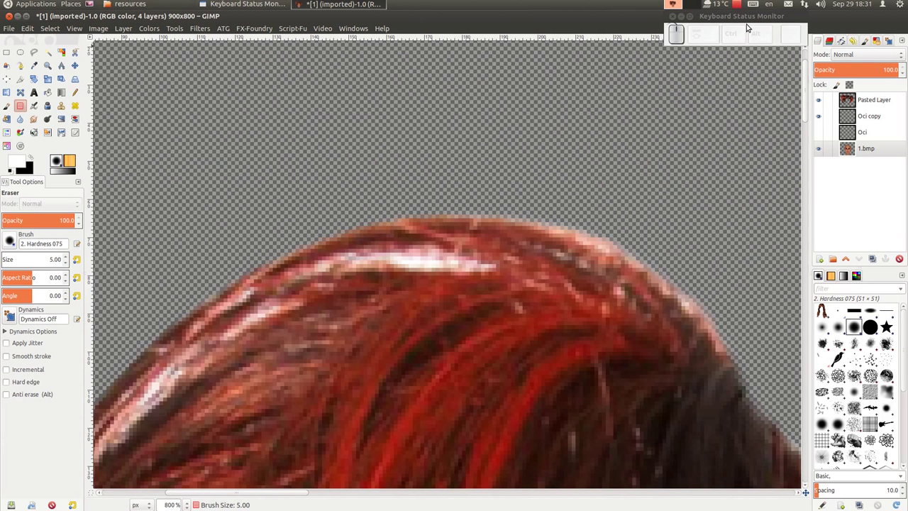
With a size-1 eraser, remove the stray bright pixels along the hair's top outline.
{"action": "key", "text": "["}
{"action": "key", "text": "]"}
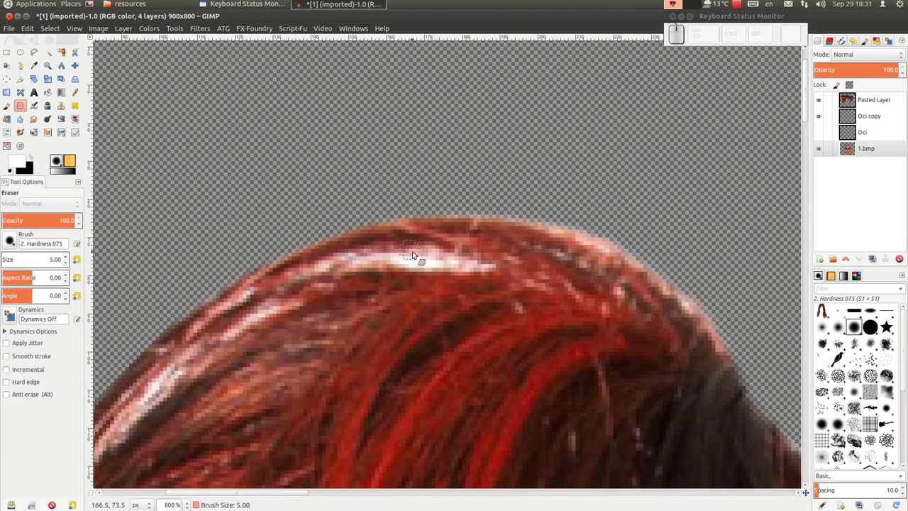
{"action": "key", "text": "]"}
{"action": "key", "text": "["}
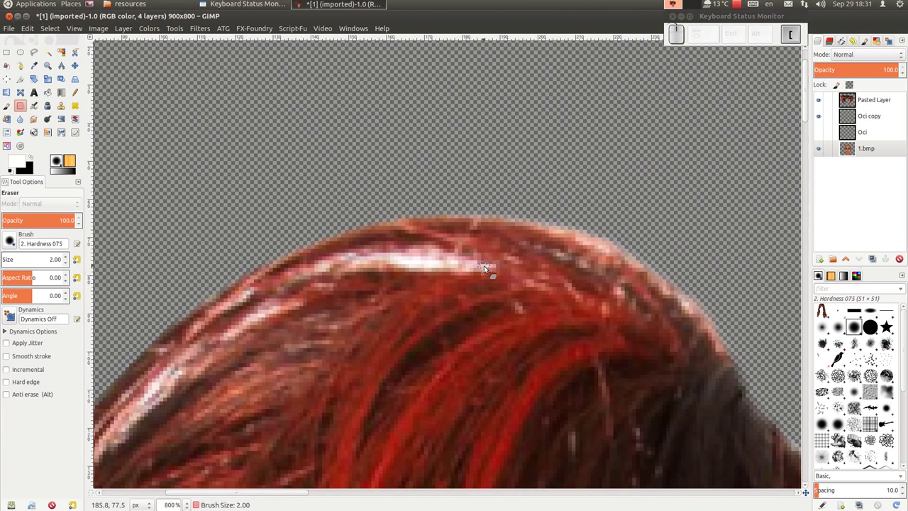
{"action": "left_click_drag", "start_coordinate": [492, 267], "coordinate": [459, 267]}
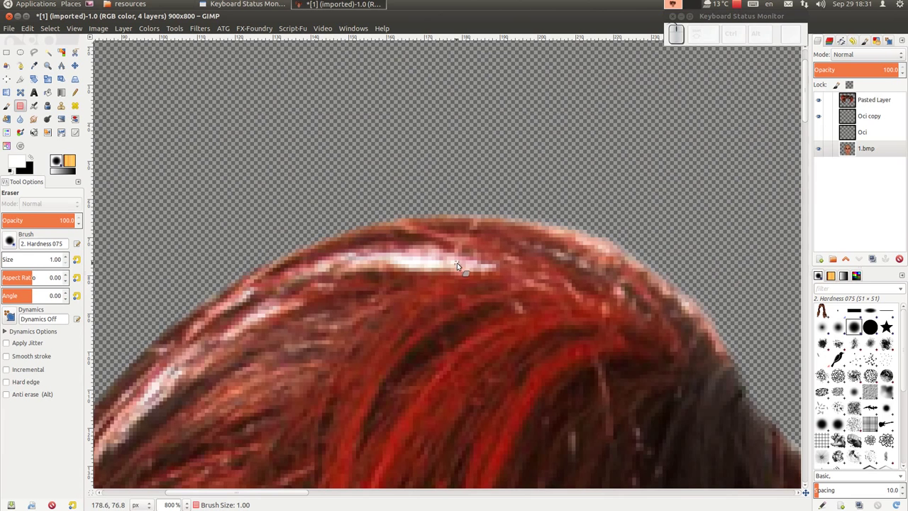
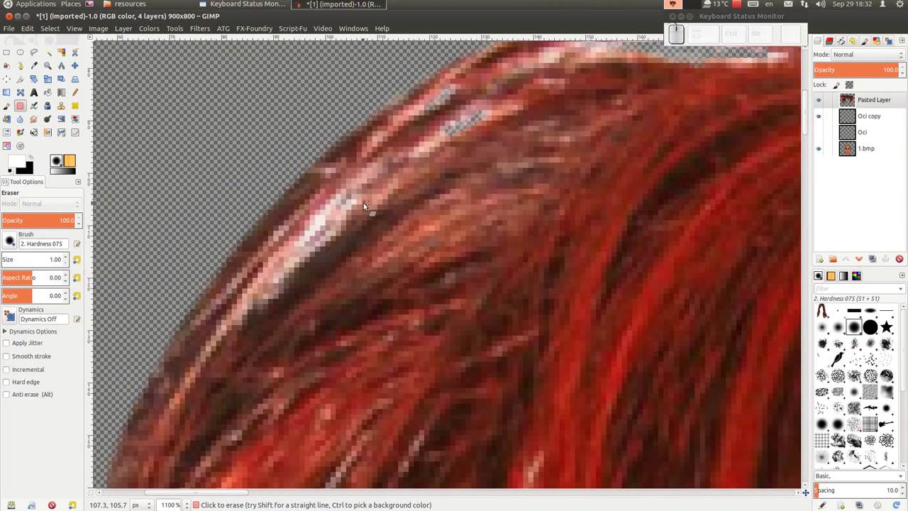
{"action": "left_click_drag", "start_coordinate": [342, 202], "coordinate": [475, 247]}
{"action": "scroll", "scroll_direction": "down", "scroll_amount": 3}
{"action": "scroll", "scroll_direction": "down", "scroll_amount": 3}
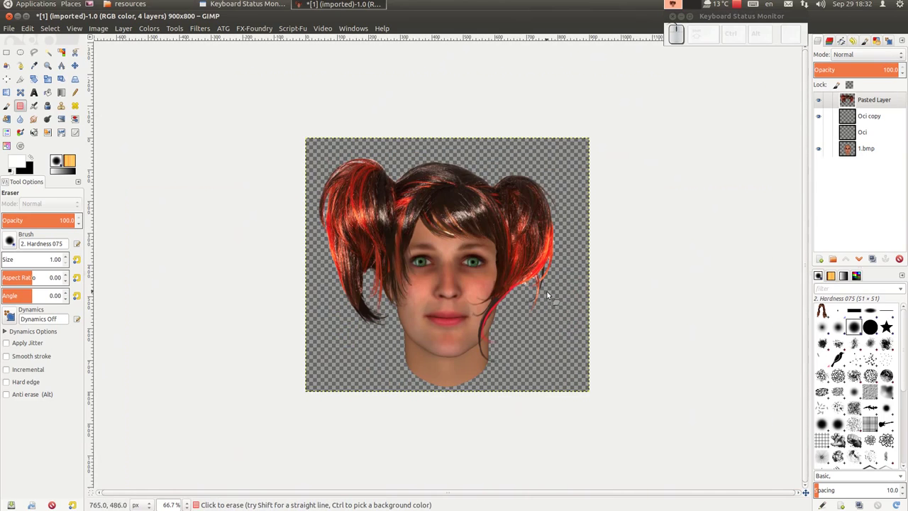
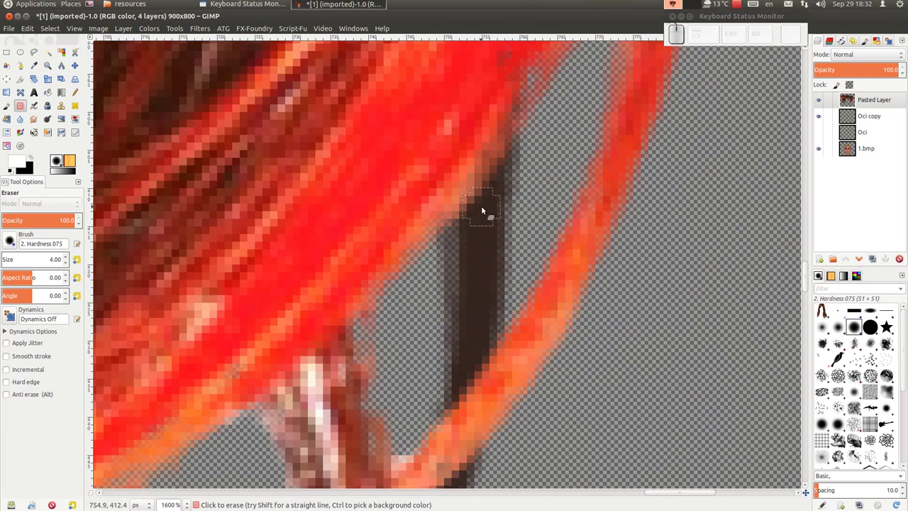
Erase the dark stray strand hanging beside the right pigtail's red tips.
{"action": "scroll", "scroll_direction": "down", "scroll_amount": 3}
{"action": "scroll", "scroll_direction": "up", "scroll_amount": 3}
{"action": "scroll", "scroll_direction": "down", "scroll_amount": 3}
{"action": "left_click_drag", "start_coordinate": [490, 228], "coordinate": [478, 290]}
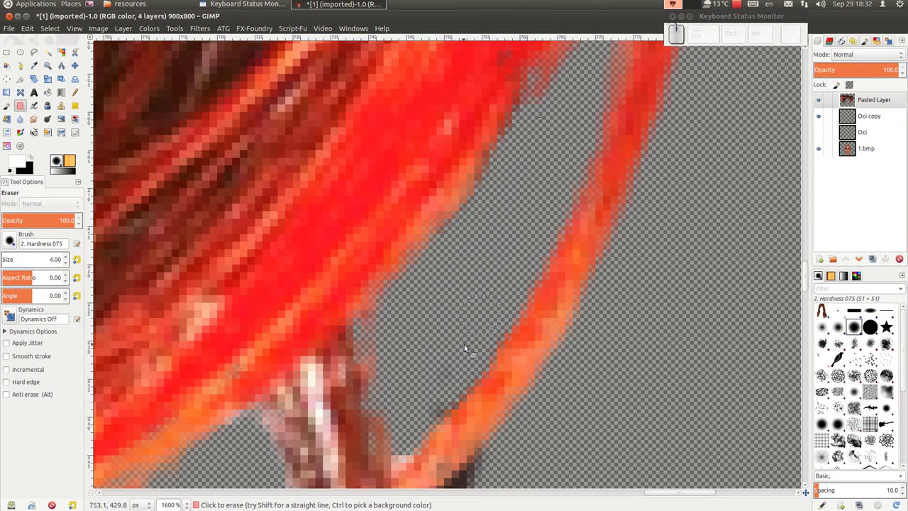
{"action": "middle_click", "coordinate": [459, 379]}
{"action": "left_click_drag", "start_coordinate": [411, 215], "coordinate": [385, 262]}
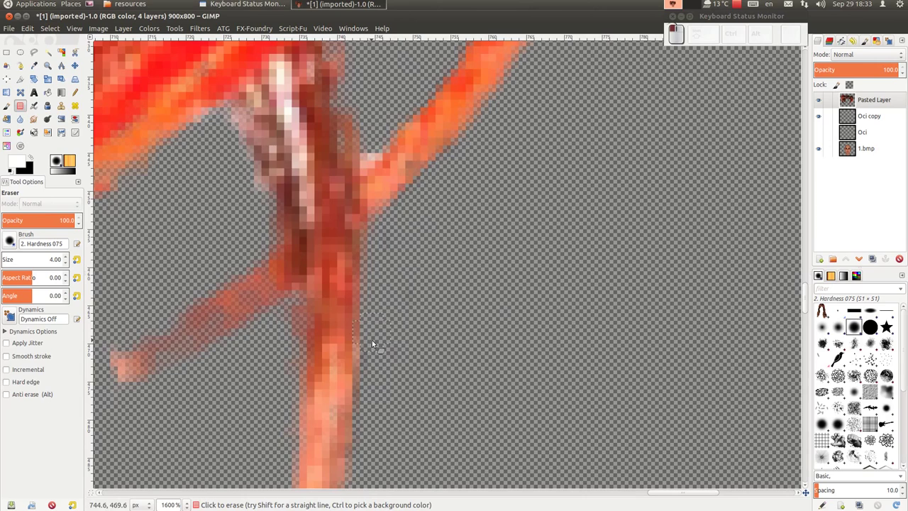
Erase the remaining bits of the dark strand and zoom back out to the whole face.
{"action": "scroll", "scroll_direction": "down", "scroll_amount": 3}
{"action": "scroll", "scroll_direction": "up", "scroll_amount": 3}
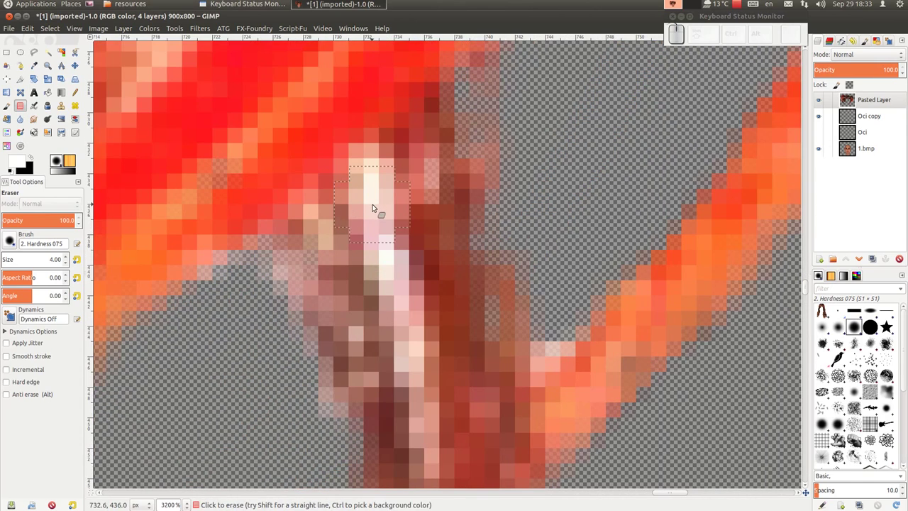
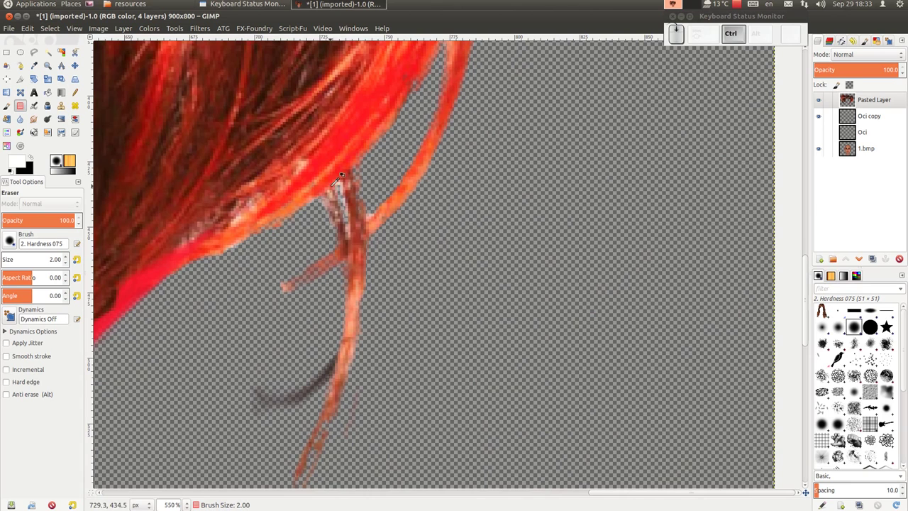
{"action": "left_click_drag", "start_coordinate": [343, 187], "coordinate": [182, 192]}
{"action": "middle_click", "coordinate": [182, 193]}
{"action": "scroll", "scroll_direction": "down", "scroll_amount": 3}
{"action": "scroll", "scroll_direction": "down", "scroll_amount": 3}
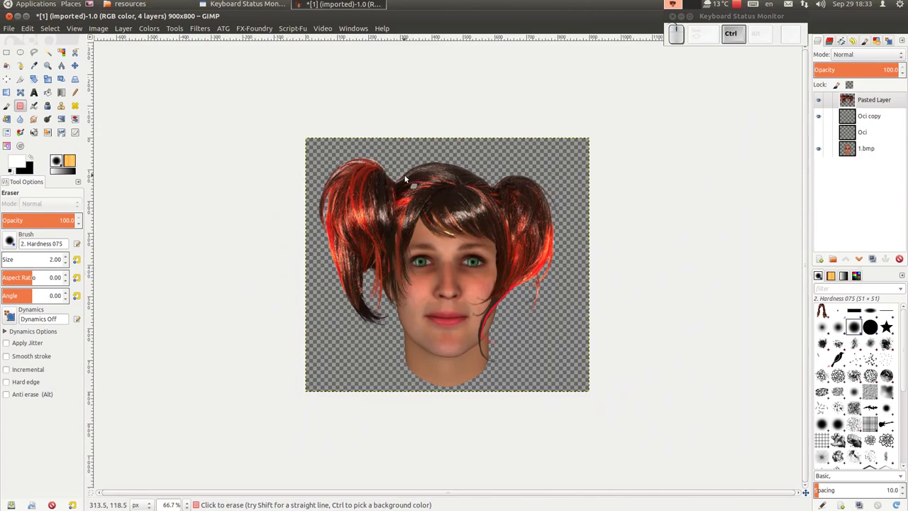
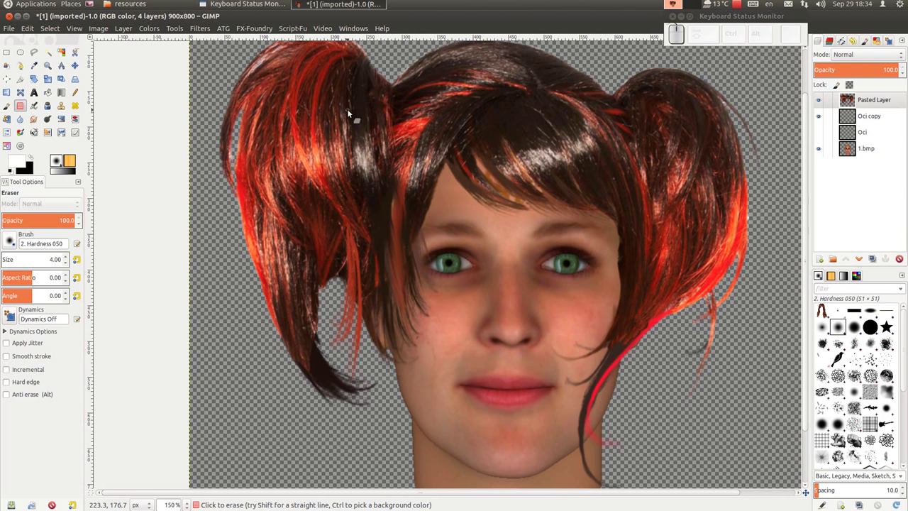
Browse the Filters menu, dismiss it without applying a filter, and undo the last change.
{"action": "left_click", "coordinate": [207, 32]}
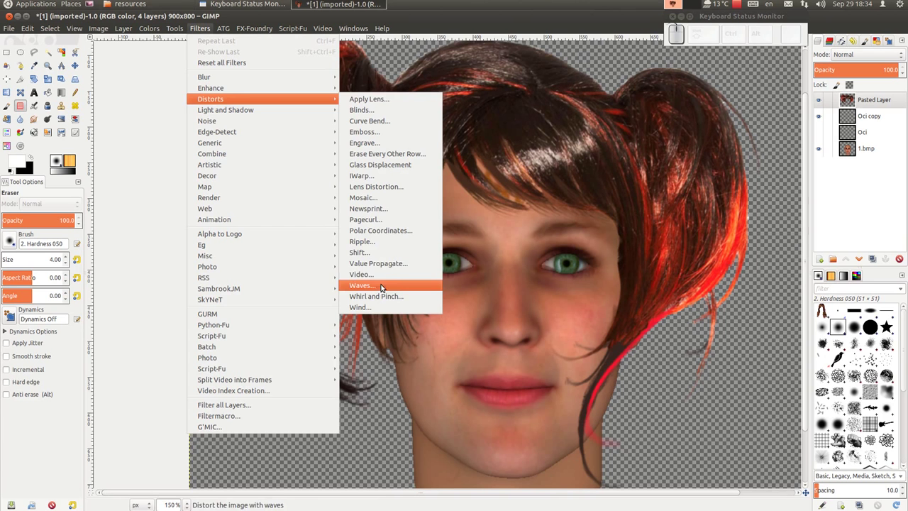
{"action": "left_click", "coordinate": [381, 176]}
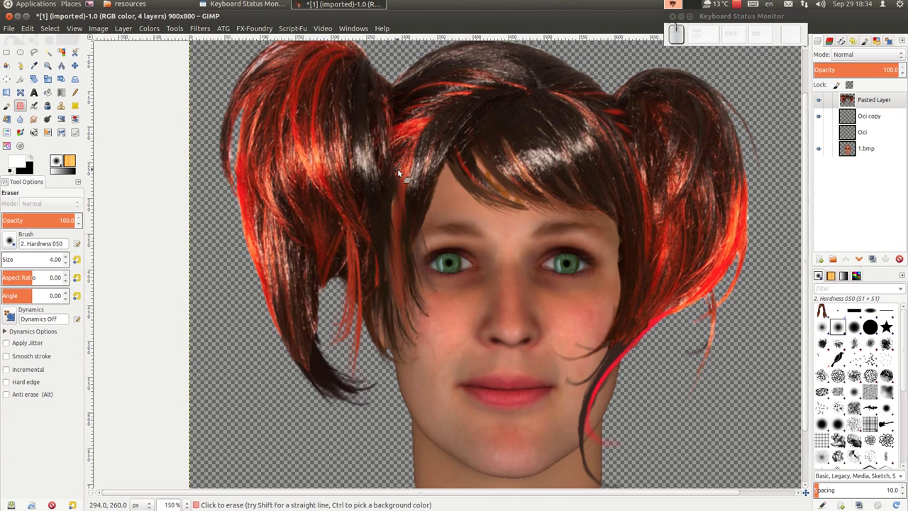
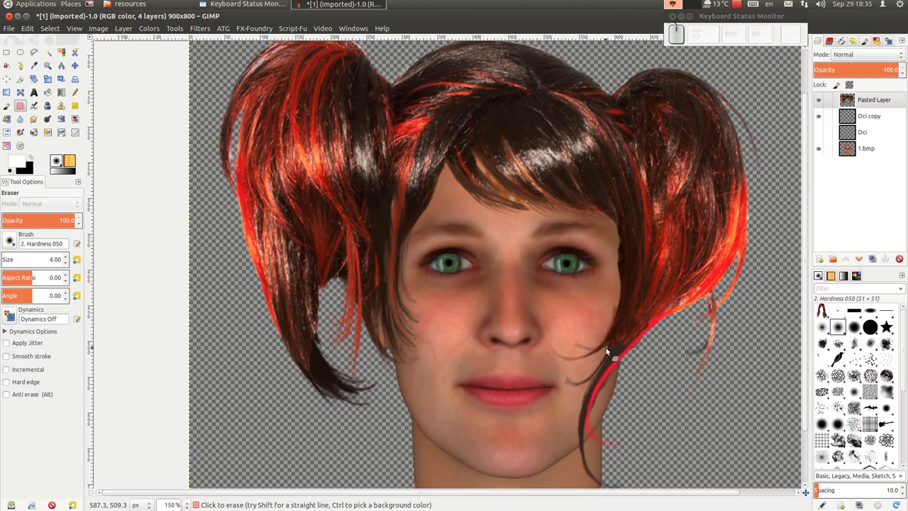
{"action": "key", "text": "ctrl+z"}
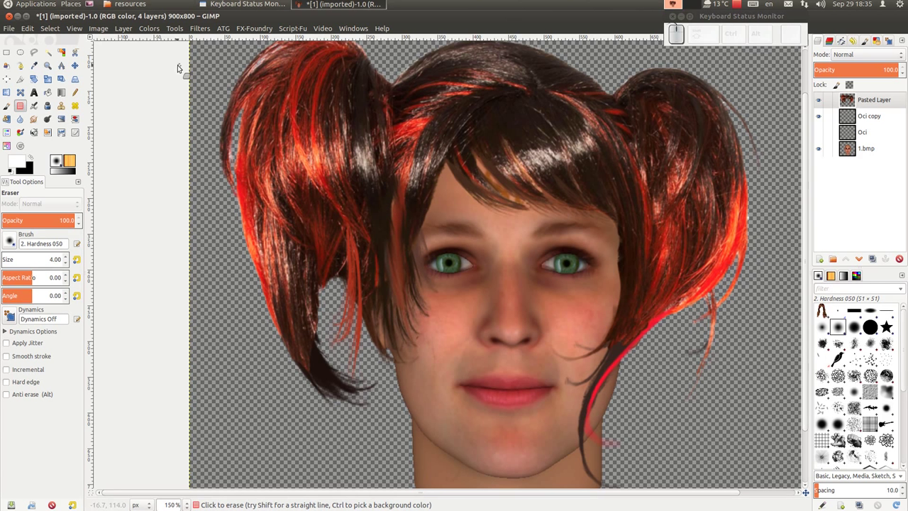
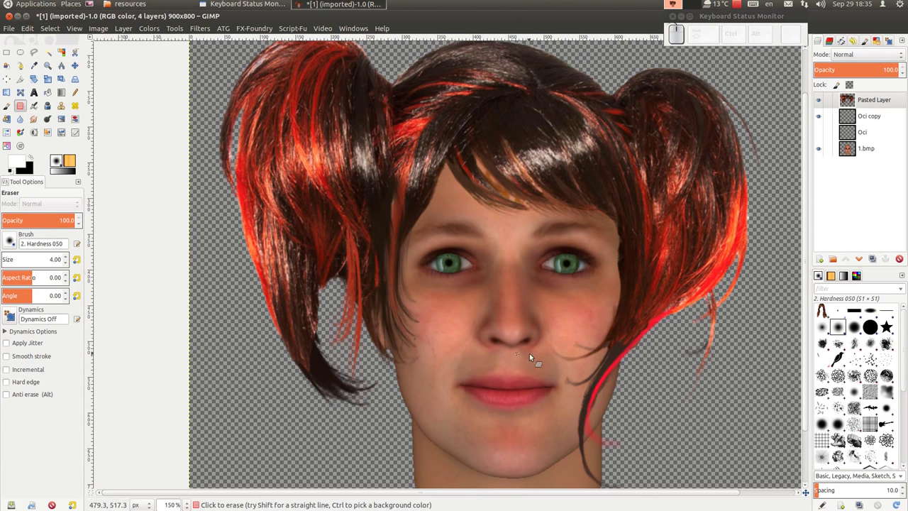
{"action": "scroll", "scroll_direction": "down", "scroll_amount": 3}
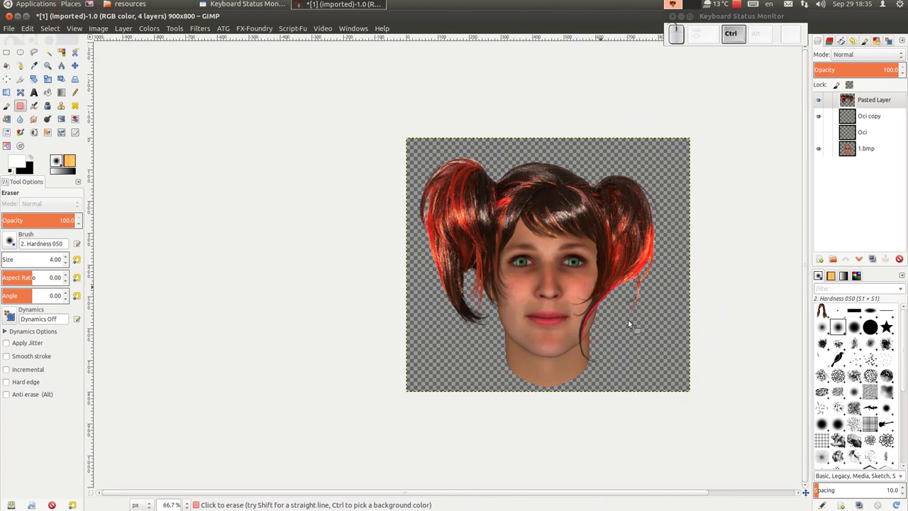
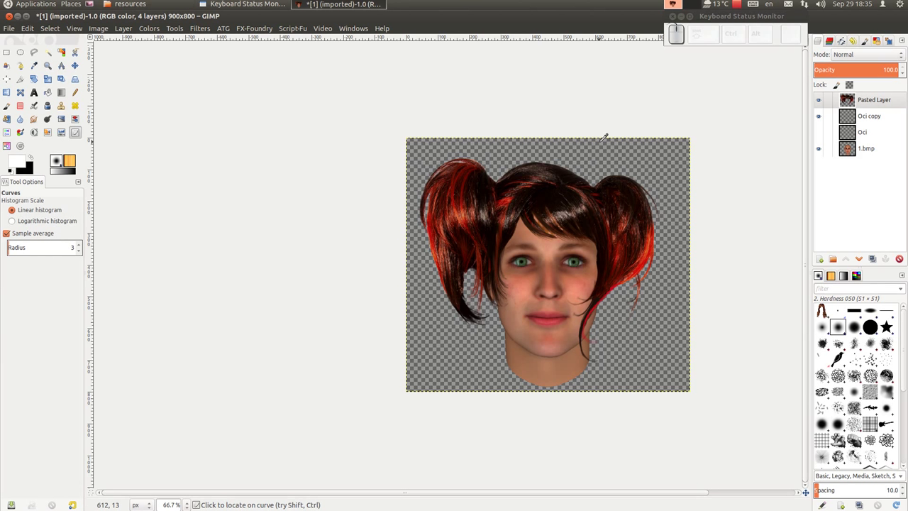
Scroll the canvas while preparing to paste the head into the body image.
{"action": "scroll", "scroll_direction": "down", "scroll_amount": 3}
{"action": "scroll", "scroll_direction": "up", "scroll_amount": 3}
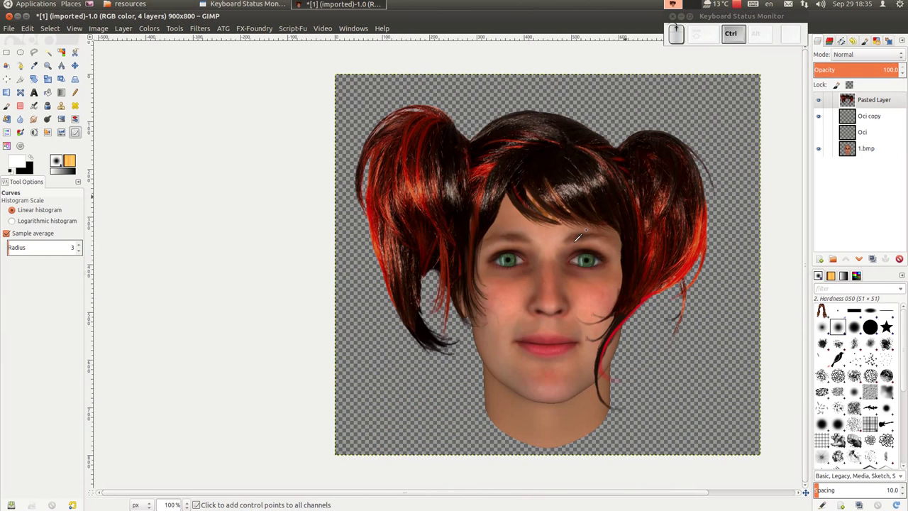
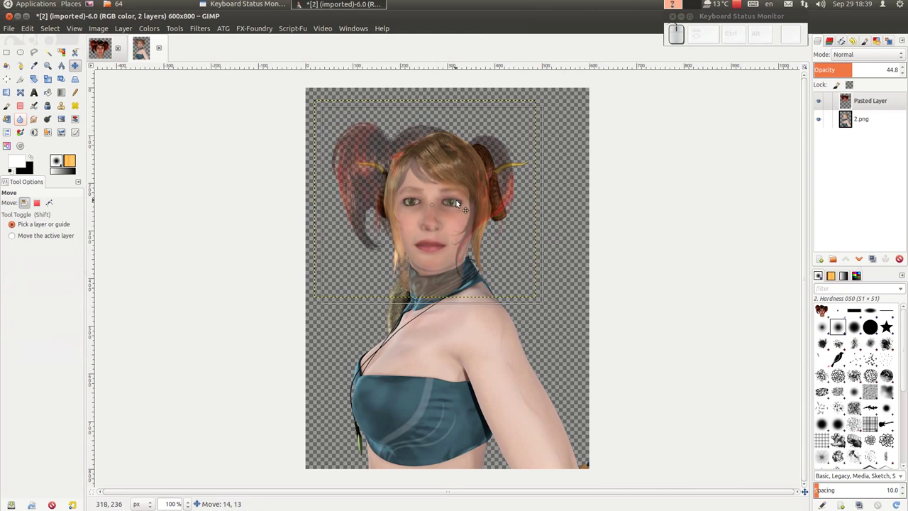
Move the faded Pasted Layer head onto the body's face, then hide that layer.
{"action": "scroll", "scroll_direction": "up", "scroll_amount": 3}
{"action": "left_click_drag", "start_coordinate": [453, 228], "coordinate": [523, 251]}
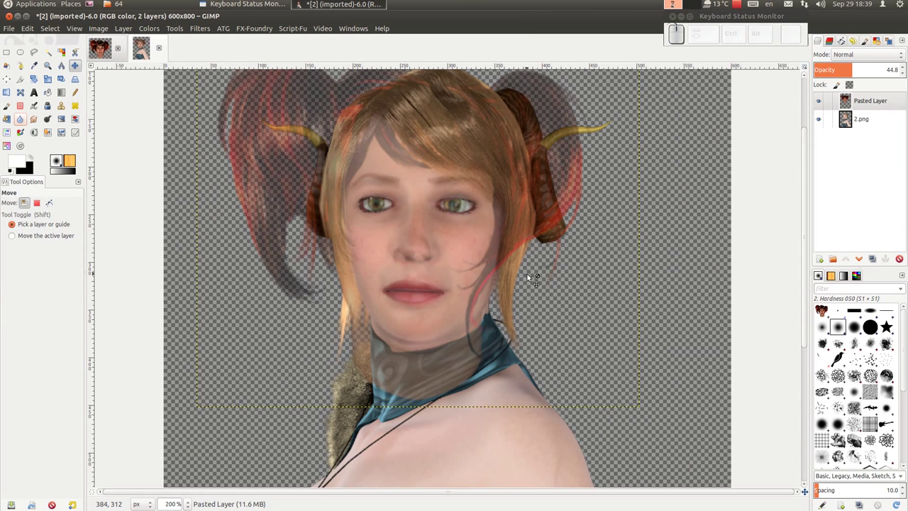
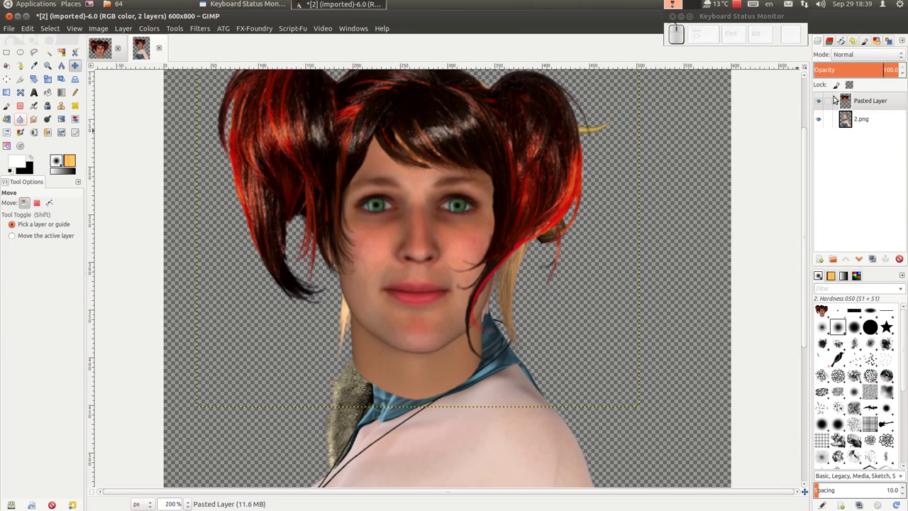
{"action": "left_click_drag", "start_coordinate": [821, 103], "coordinate": [811, 138]}
{"action": "scroll", "scroll_direction": "down", "scroll_amount": 3}
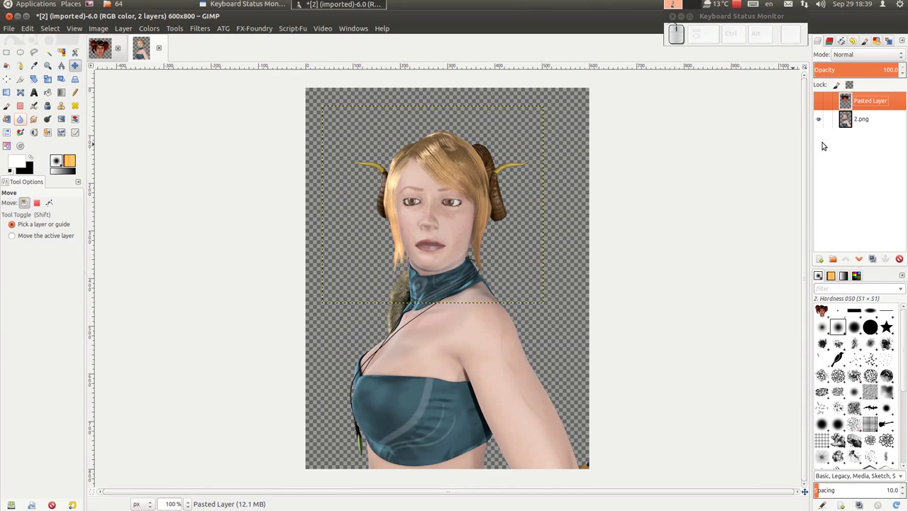
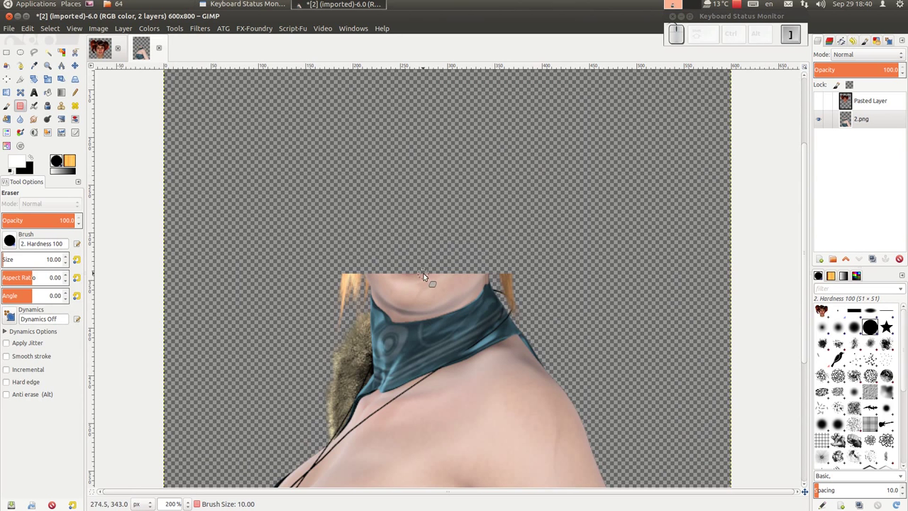
Erase the body's chin and face above the teal neckline on 2.png.
{"action": "left_click_drag", "start_coordinate": [457, 275], "coordinate": [465, 274]}
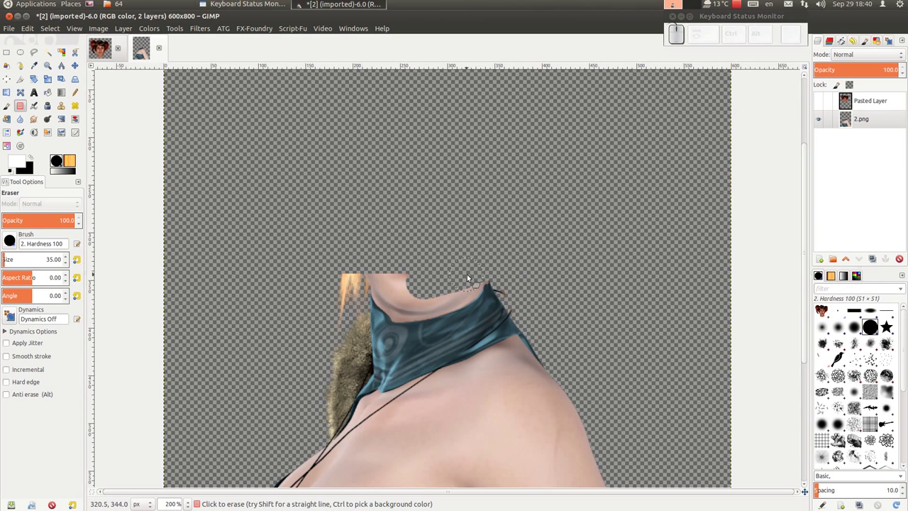
{"action": "left_click_drag", "start_coordinate": [473, 276], "coordinate": [344, 296]}
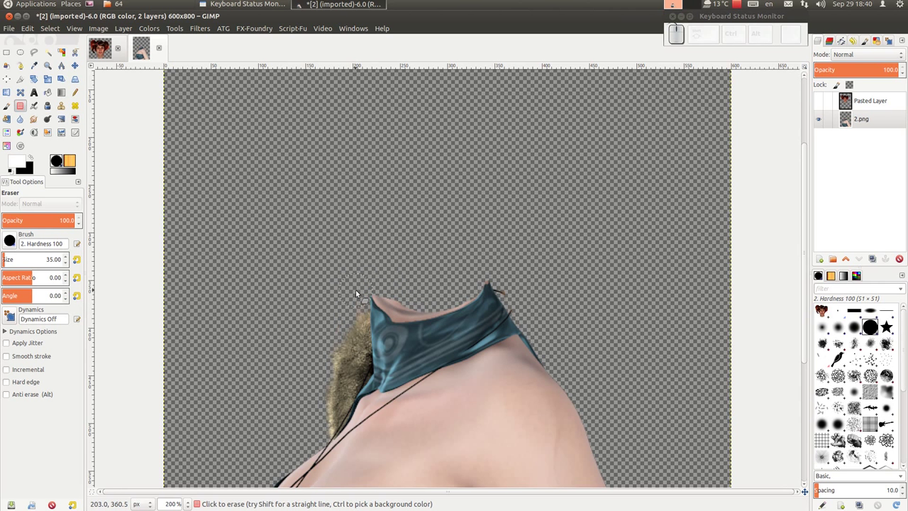
{"action": "scroll", "scroll_direction": "up", "scroll_amount": 3}
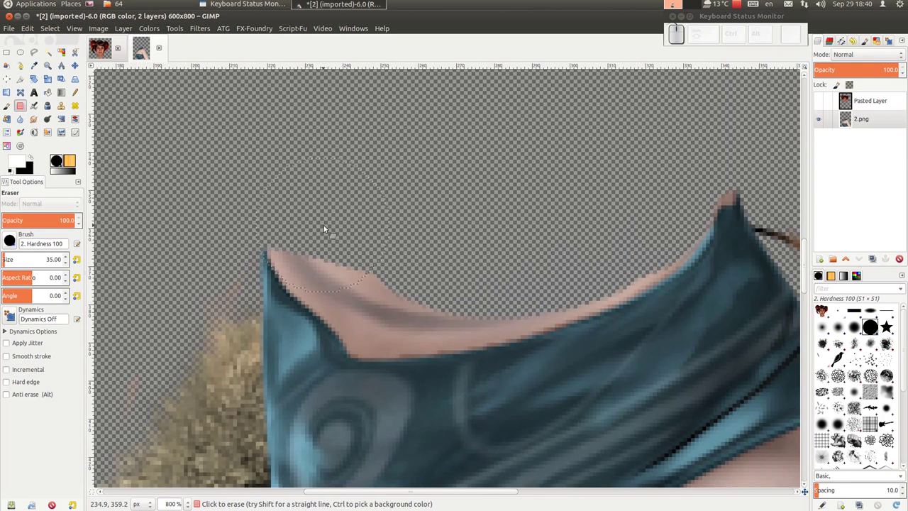
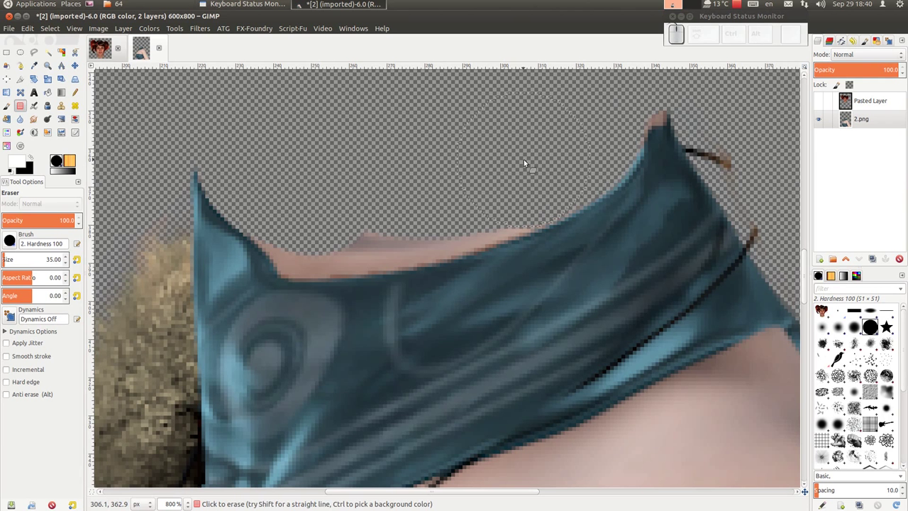
{"action": "key", "text": "["}
{"action": "key", "text": "["}
Erase the stray cord bits at the right collar tip with a ~10 px eraser.
{"action": "left_click_drag", "start_coordinate": [520, 196], "coordinate": [574, 131]}
{"action": "key", "text": "["}
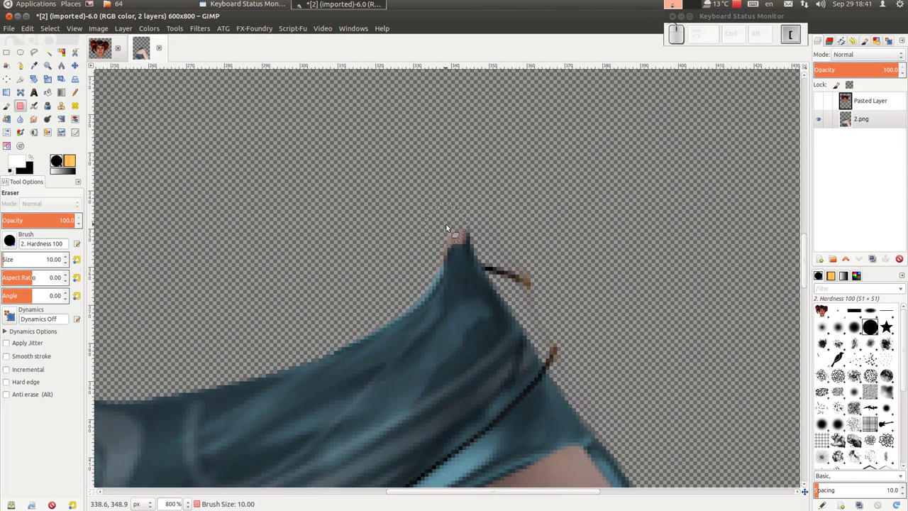
{"action": "left_click", "coordinate": [455, 230]}
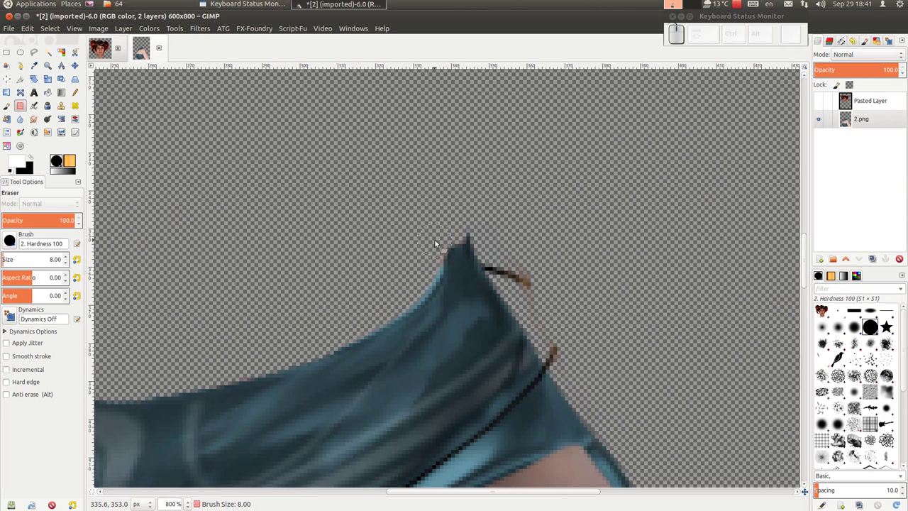
{"action": "left_click_drag", "start_coordinate": [432, 254], "coordinate": [552, 289]}
{"action": "left_click", "coordinate": [538, 284]}
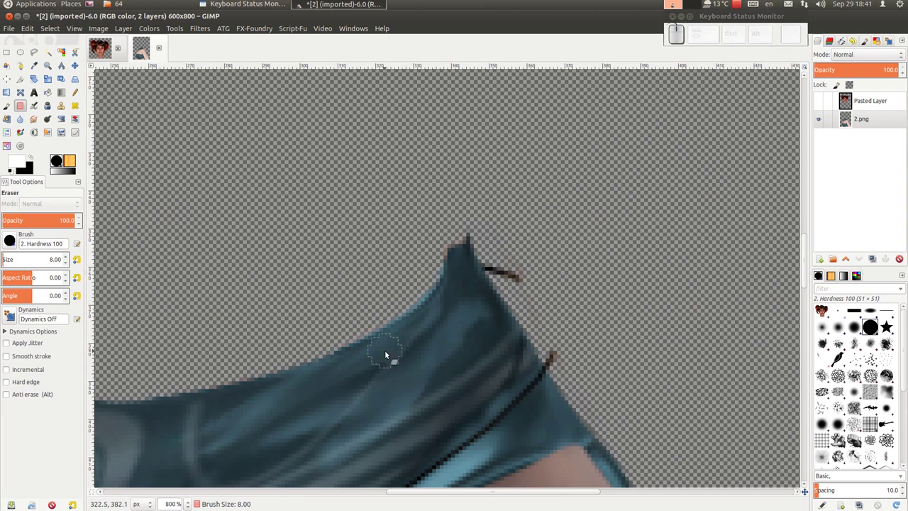
{"action": "left_click", "coordinate": [23, 162]}
Choose black as foreground and redraw the necklace cord with a 1-px brush.
{"action": "left_click", "coordinate": [193, 164]}
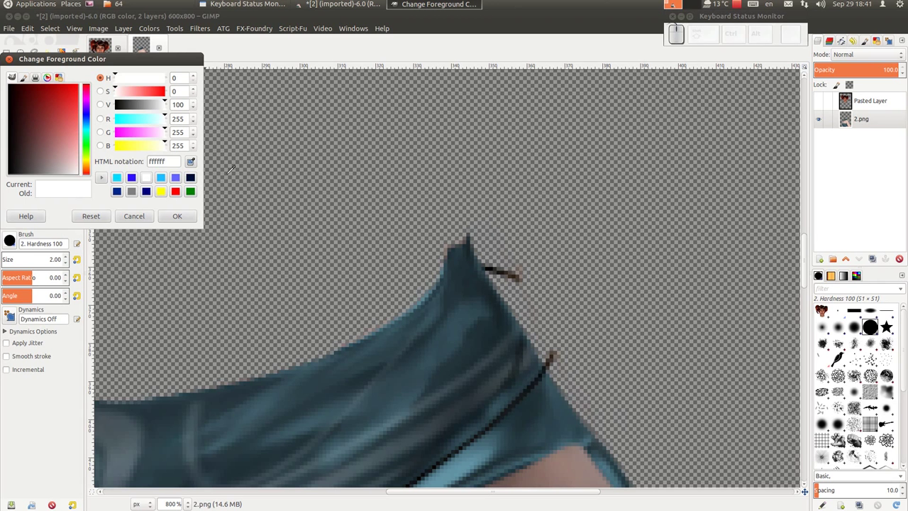
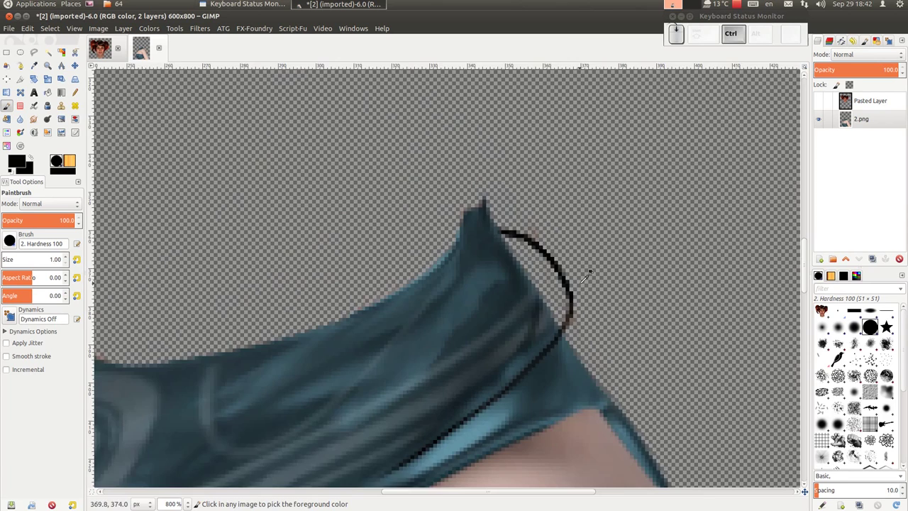
{"action": "scroll", "scroll_direction": "down", "scroll_amount": 3}
{"action": "scroll", "scroll_direction": "down", "scroll_amount": 3}
{"action": "scroll", "scroll_direction": "up", "scroll_amount": 3}
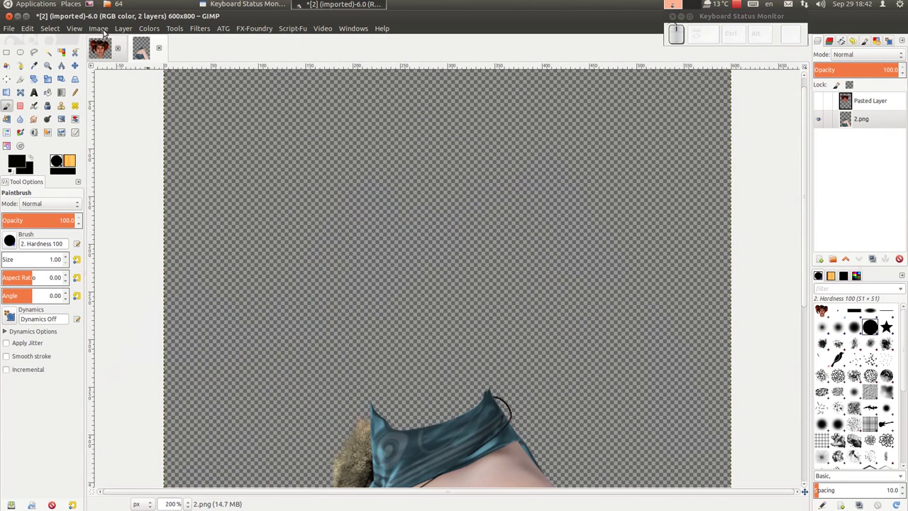
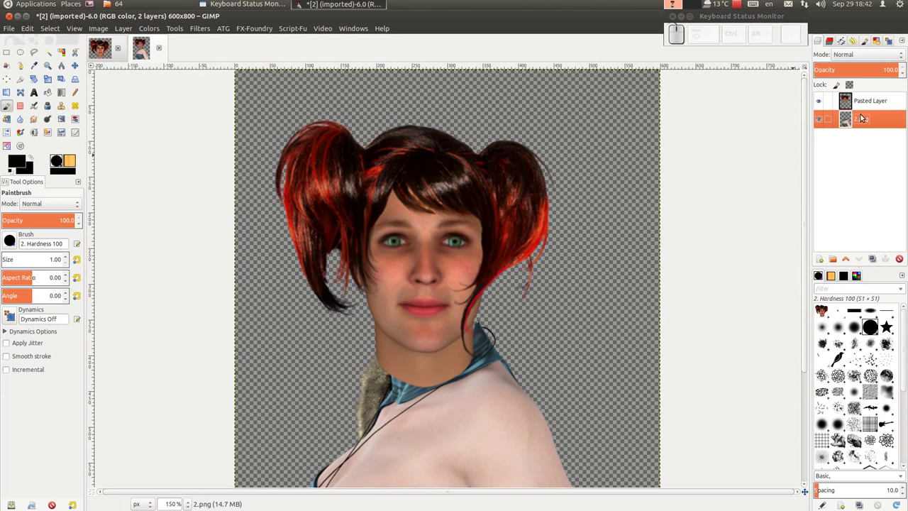
Add a white full-opacity layer mask to the Pasted Layer head.
{"action": "left_click", "coordinate": [866, 97]}
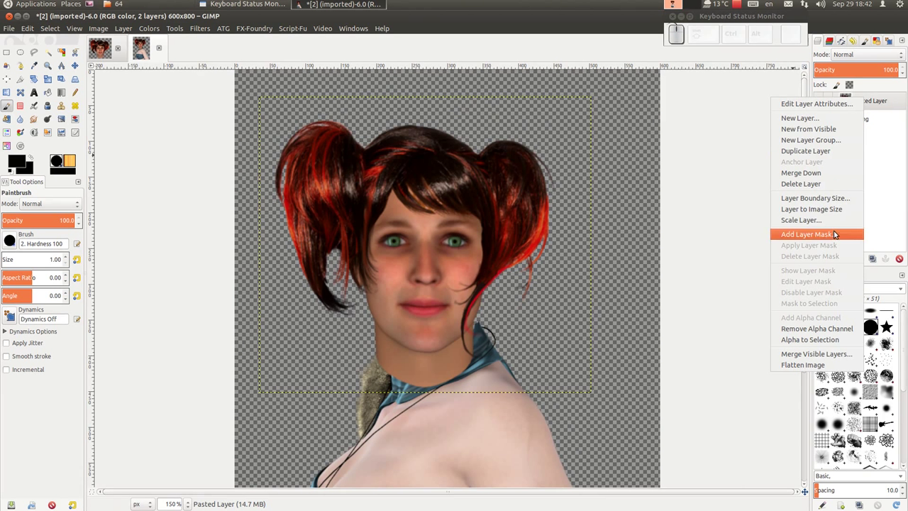
{"action": "left_click", "coordinate": [824, 240]}
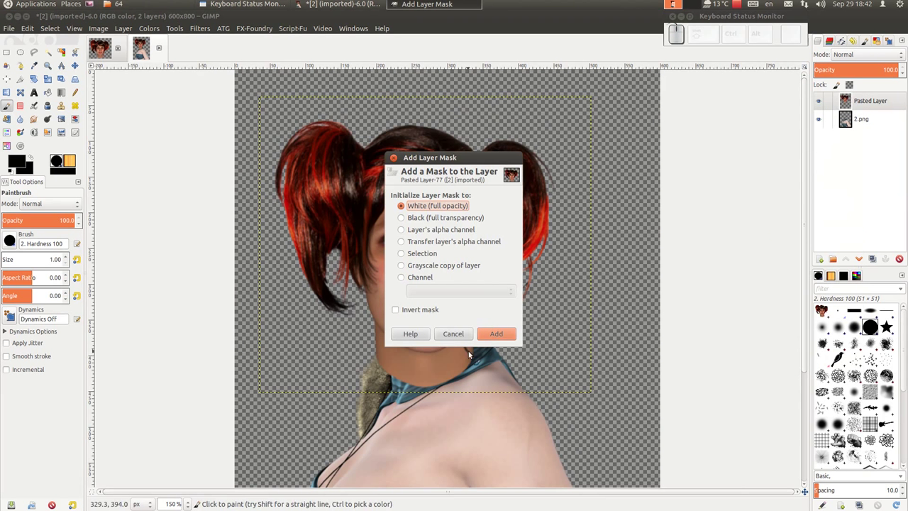
{"action": "left_click", "coordinate": [490, 334]}
{"action": "scroll", "scroll_direction": "up", "scroll_amount": 3}
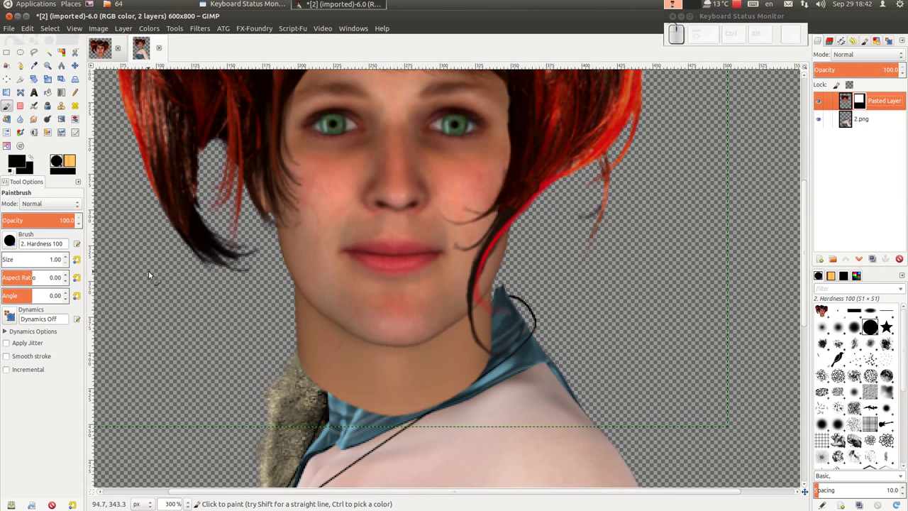
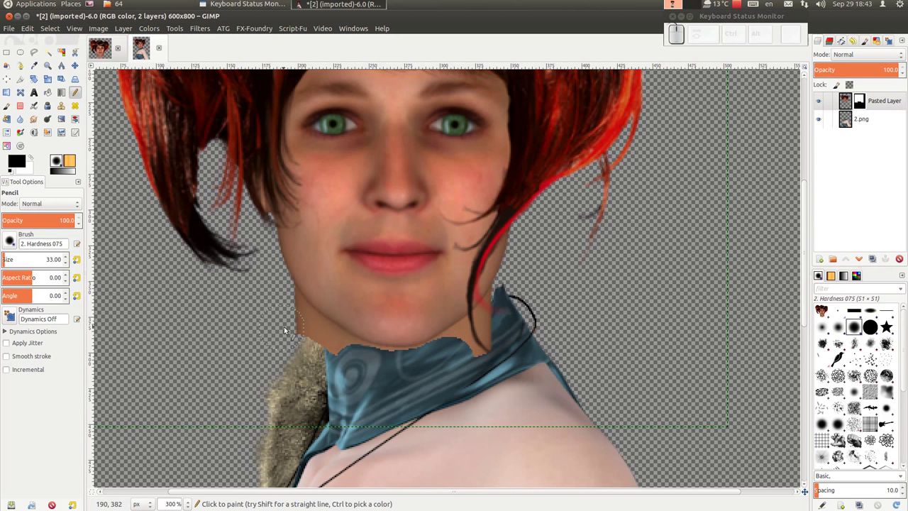
Paint black on the mask to hide neck skin overlapping the collar edge.
{"action": "left_click_drag", "start_coordinate": [291, 330], "coordinate": [515, 377]}
{"action": "scroll", "scroll_direction": "down", "scroll_amount": 3}
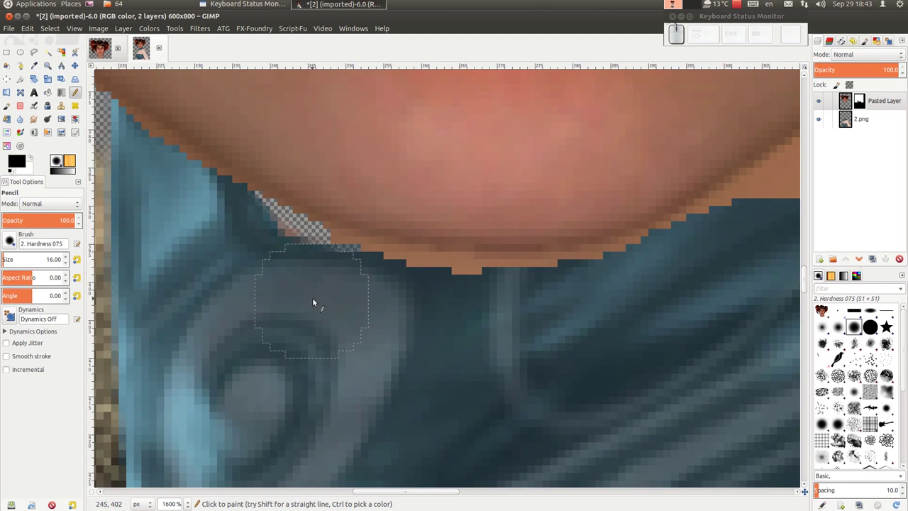
{"action": "left_click_drag", "start_coordinate": [329, 290], "coordinate": [374, 308]}
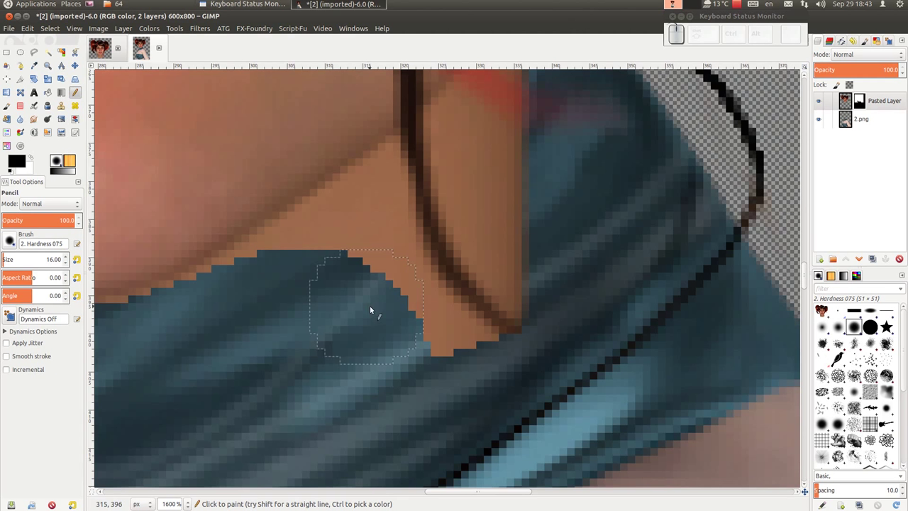
{"action": "left_click_drag", "start_coordinate": [380, 307], "coordinate": [368, 274]}
With a smaller pencil, mask the leftover skin patches beside the cord.
{"action": "key", "text": "["}
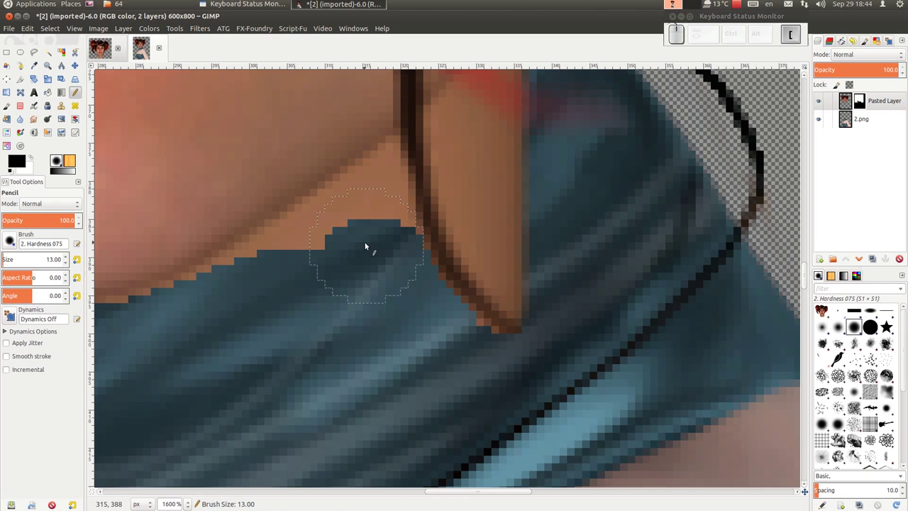
{"action": "left_click", "coordinate": [394, 150]}
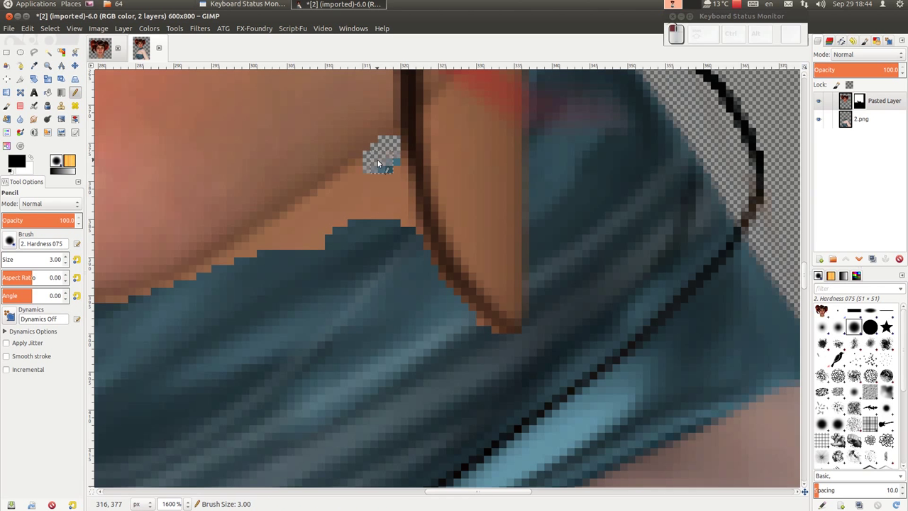
{"action": "left_click_drag", "start_coordinate": [375, 166], "coordinate": [333, 234]}
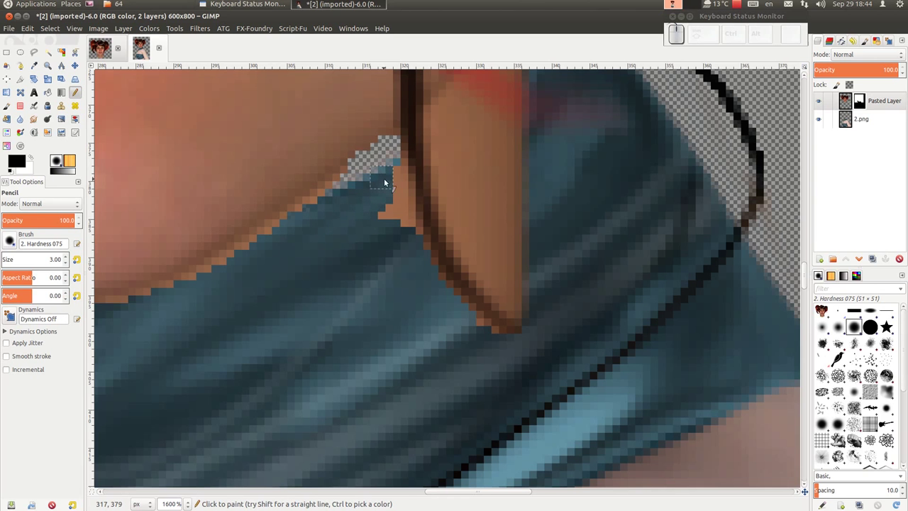
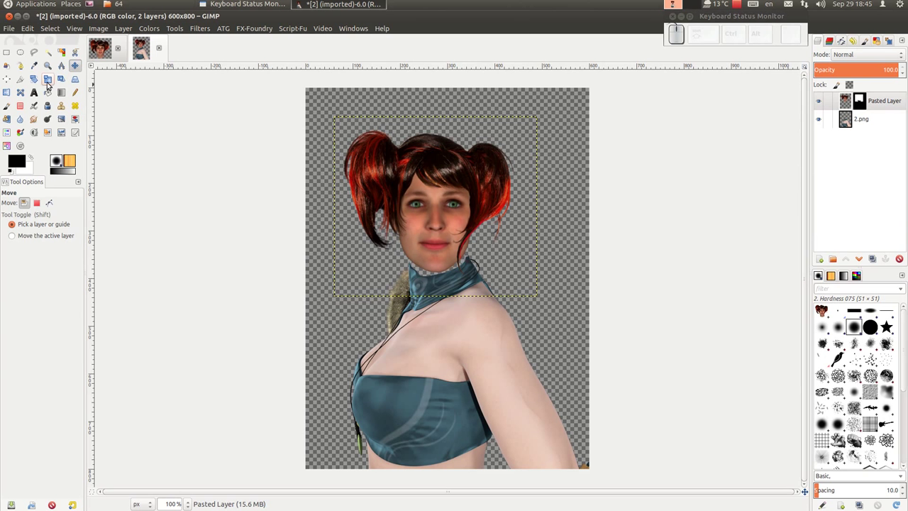
Rotate the Pasted Layer head about -4.4 degrees and apply it.
{"action": "left_click", "coordinate": [41, 84]}
{"action": "left_click_drag", "start_coordinate": [348, 125], "coordinate": [503, 186]}
{"action": "left_click", "coordinate": [503, 186]}
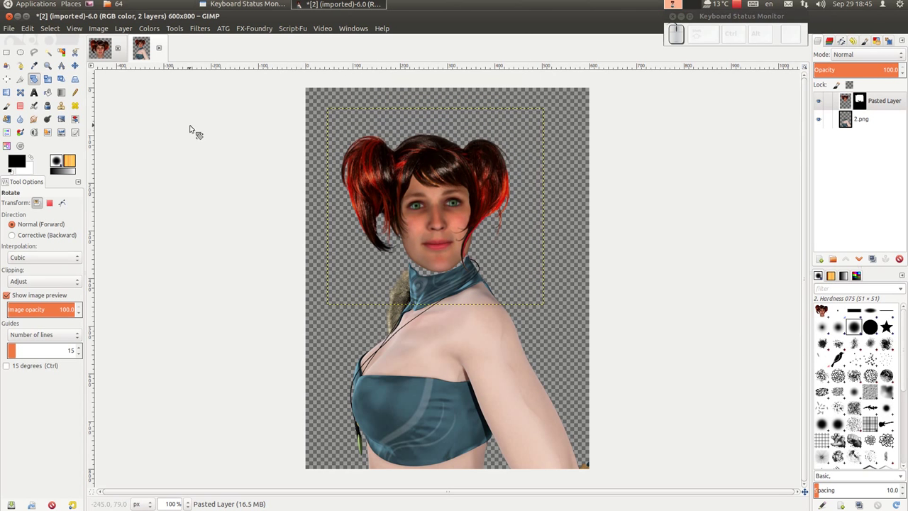
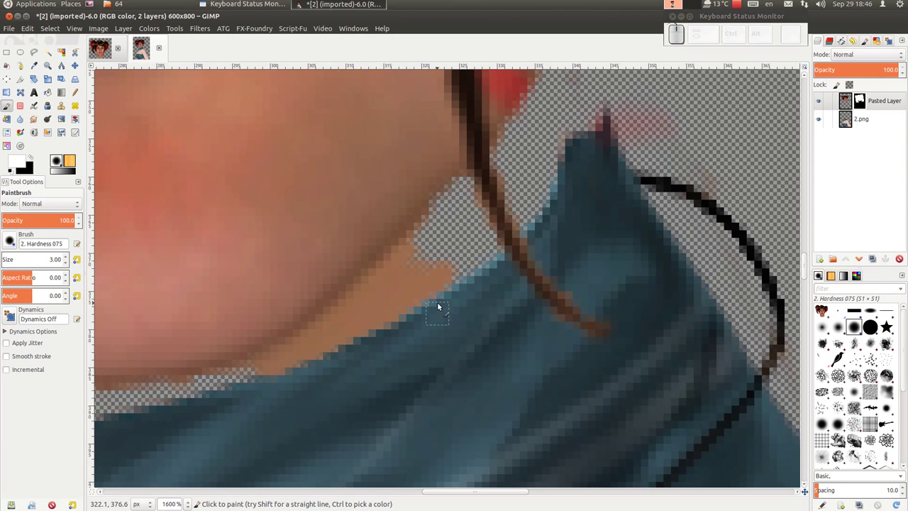
Paint white on the mask beside the collar tip, then zoom out to the full figure.
{"action": "left_click_drag", "start_coordinate": [437, 278], "coordinate": [571, 144]}
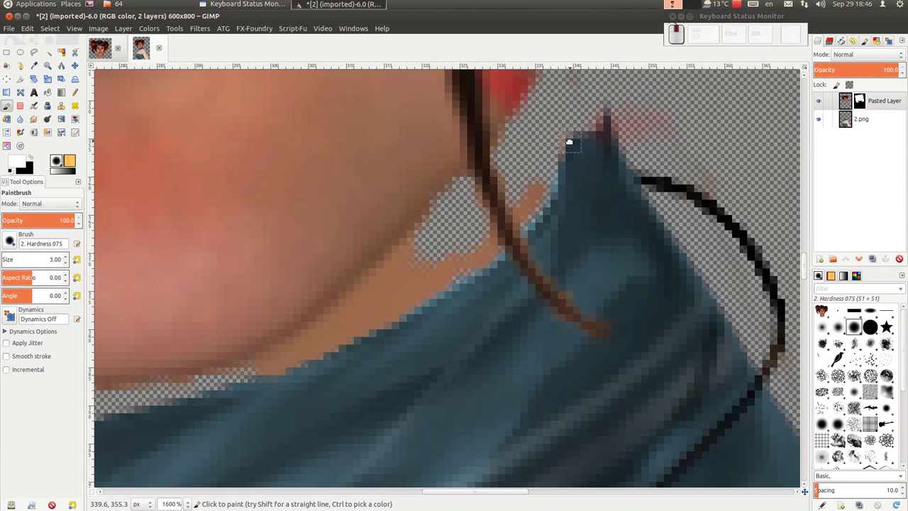
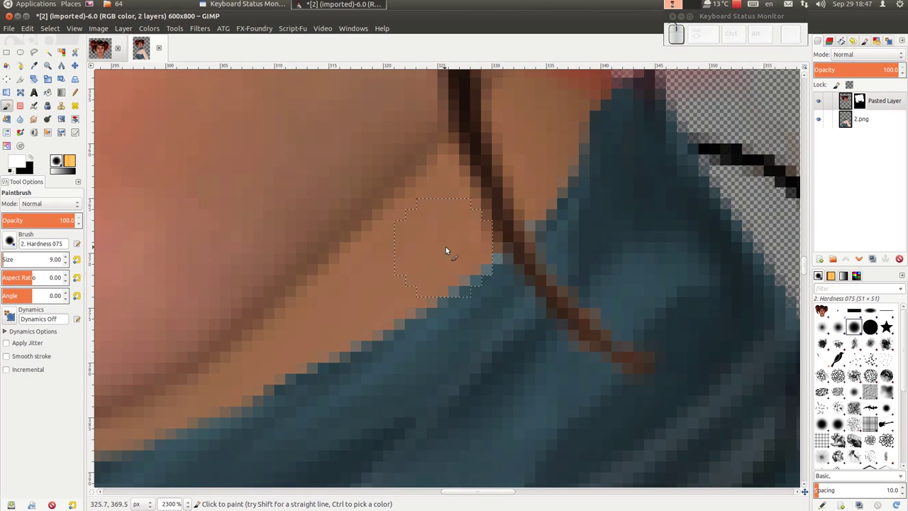
{"action": "scroll", "scroll_direction": "down", "scroll_amount": 3}
{"action": "scroll", "scroll_direction": "down", "scroll_amount": 3}
{"action": "scroll", "scroll_direction": "down", "scroll_amount": 3}
{"action": "scroll", "scroll_direction": "down", "scroll_amount": 3}
{"action": "scroll", "scroll_direction": "down", "scroll_amount": 3}
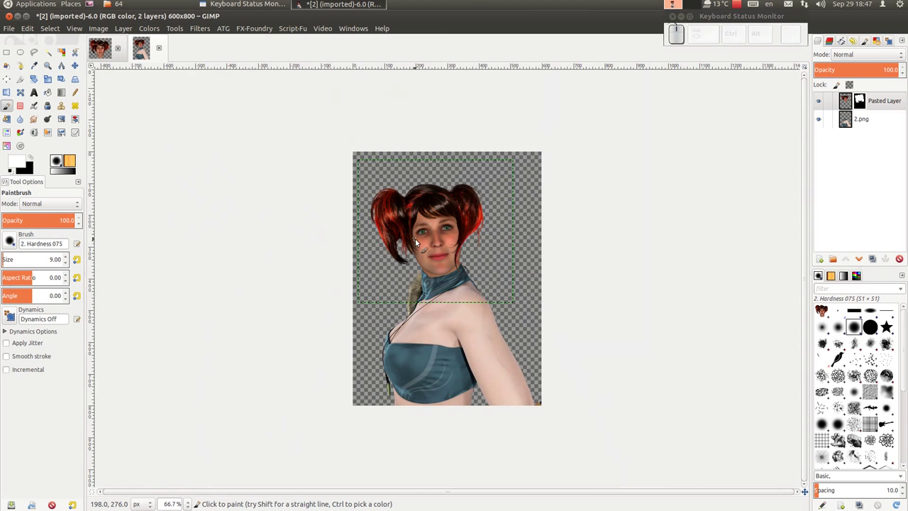
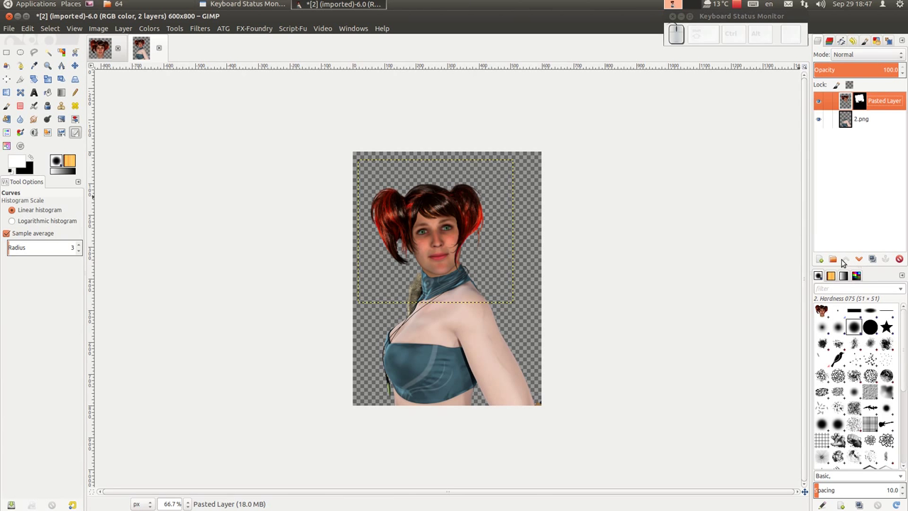
Duplicate the masked Pasted Layer head for brightening with Curves.
{"action": "left_click_drag", "start_coordinate": [876, 264], "coordinate": [815, 139]}
{"action": "left_click_drag", "start_coordinate": [820, 126], "coordinate": [527, 218]}
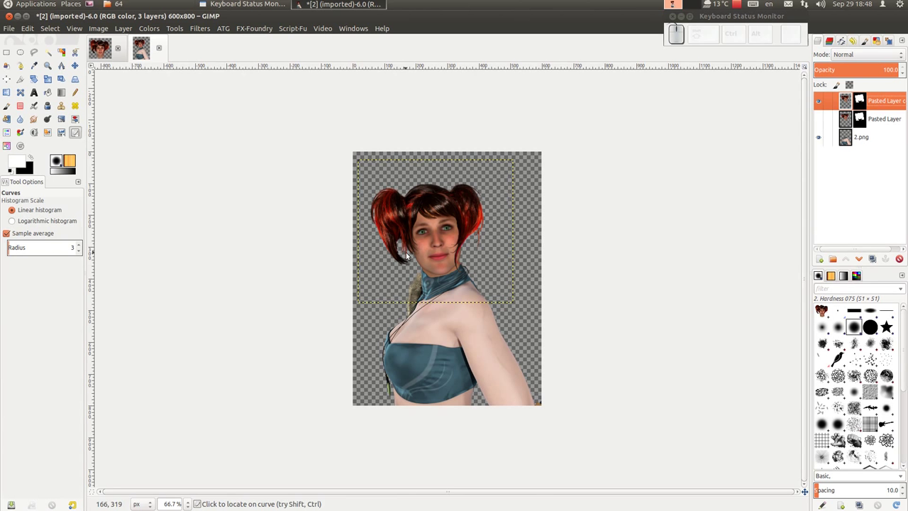
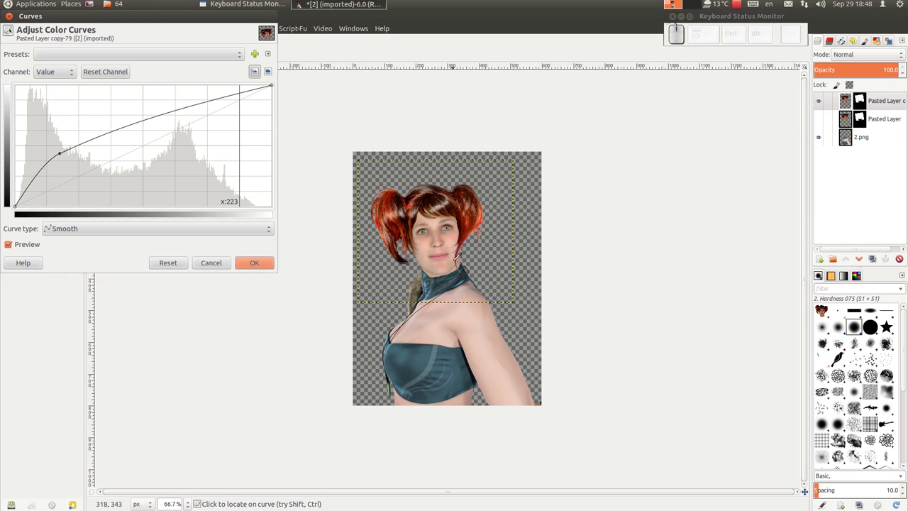
{"action": "scroll", "scroll_direction": "up", "scroll_amount": 3}
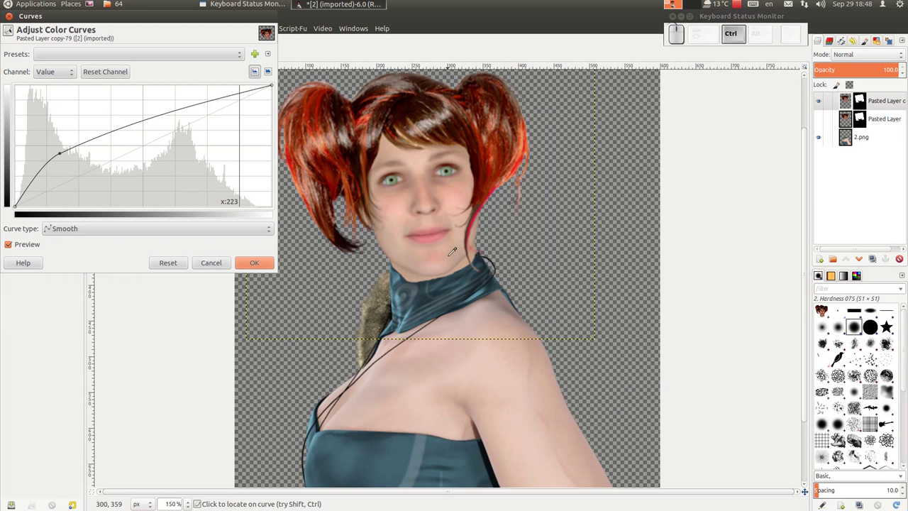
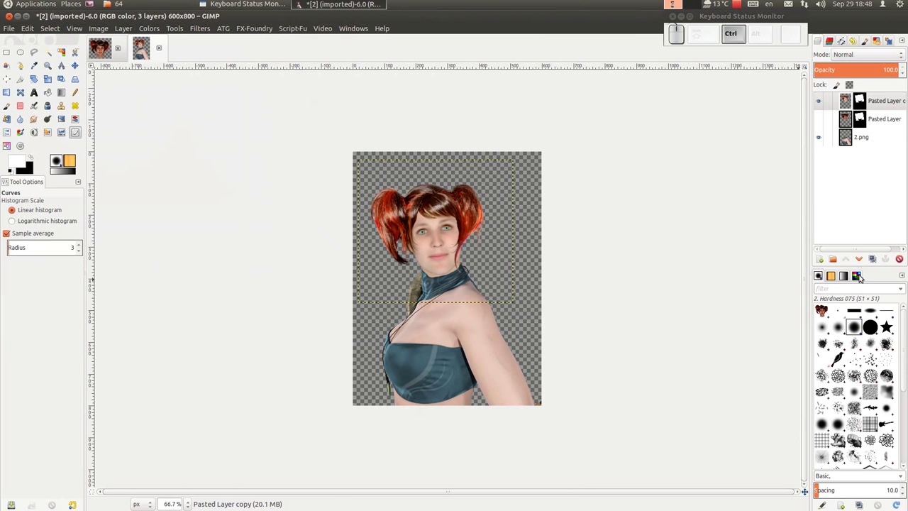
Select the layer and bring up the Filters menu for SkyNeT enhancement.
{"action": "left_click", "coordinate": [873, 141]}
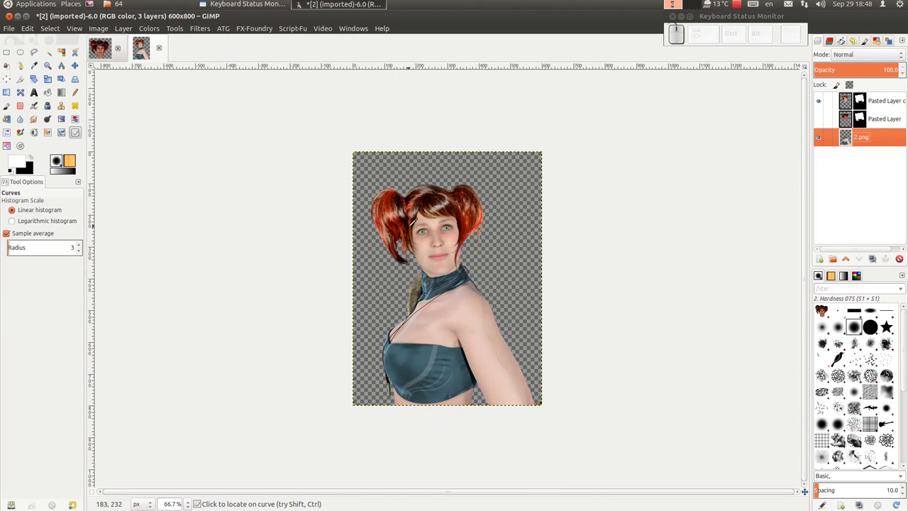
{"action": "scroll", "scroll_direction": "up", "scroll_amount": 3}
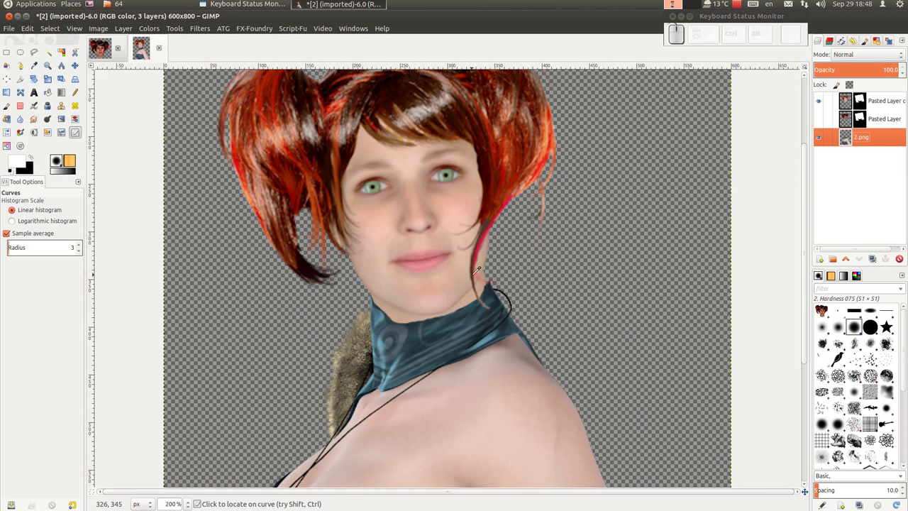
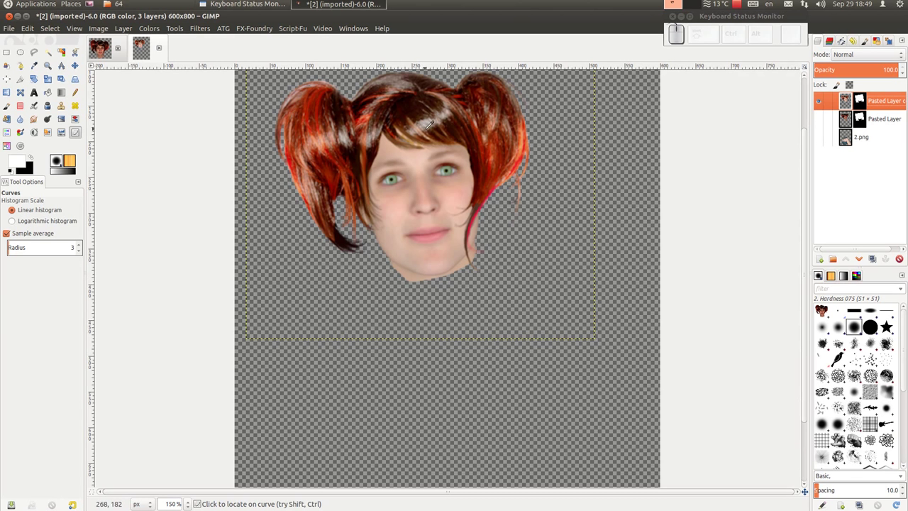
{"action": "left_click", "coordinate": [58, 32]}
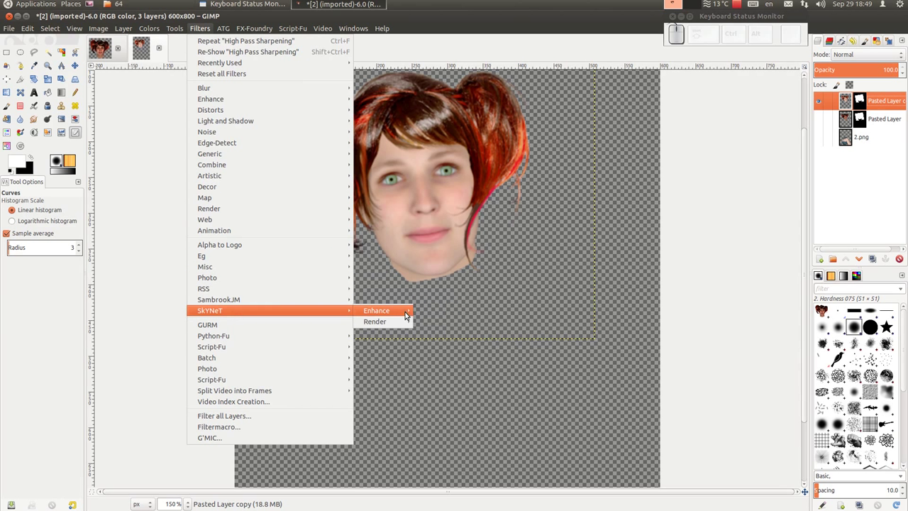
Run High Pass Sharpening on the face to add a Highpass Sharpened layer above the body.
{"action": "left_click", "coordinate": [447, 314]}
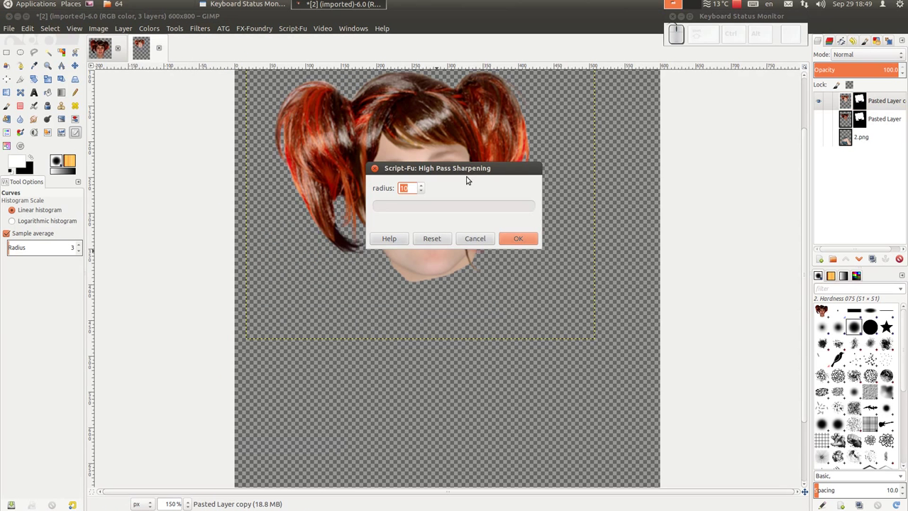
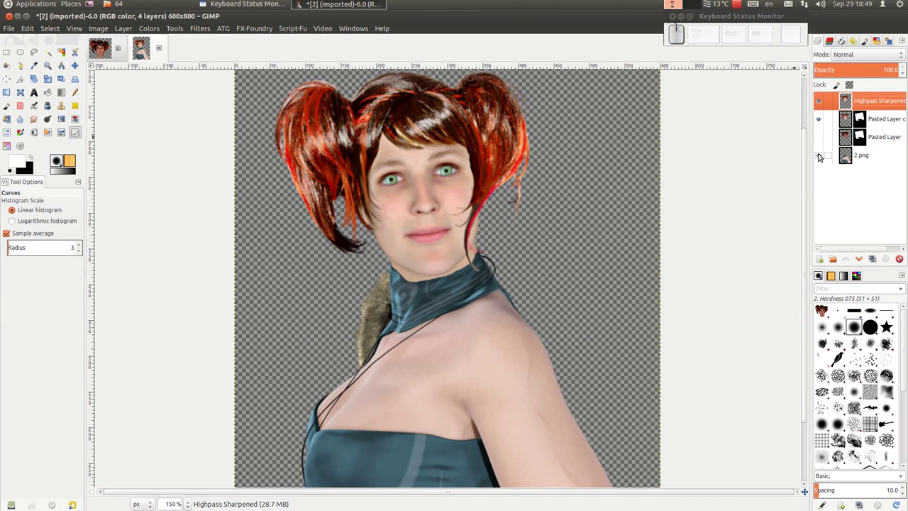
{"action": "scroll", "scroll_direction": "down", "scroll_amount": 3}
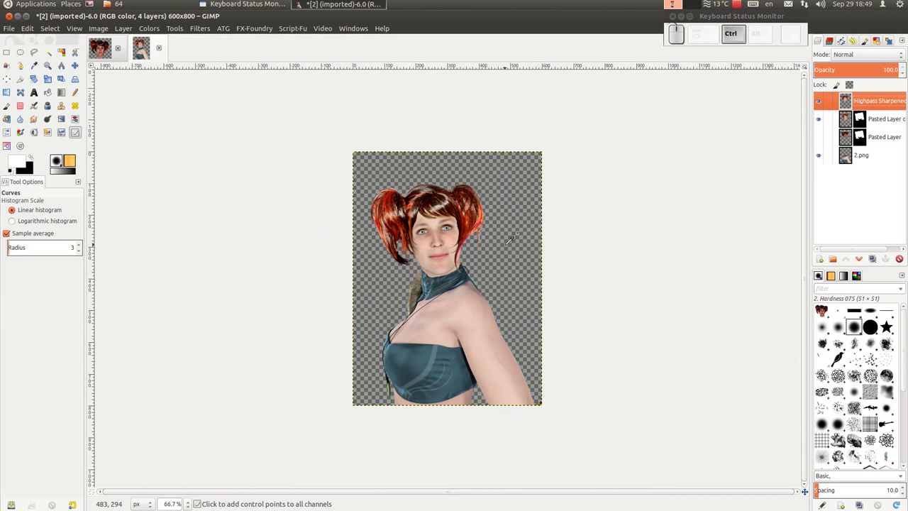
{"action": "scroll", "scroll_direction": "up", "scroll_amount": 3}
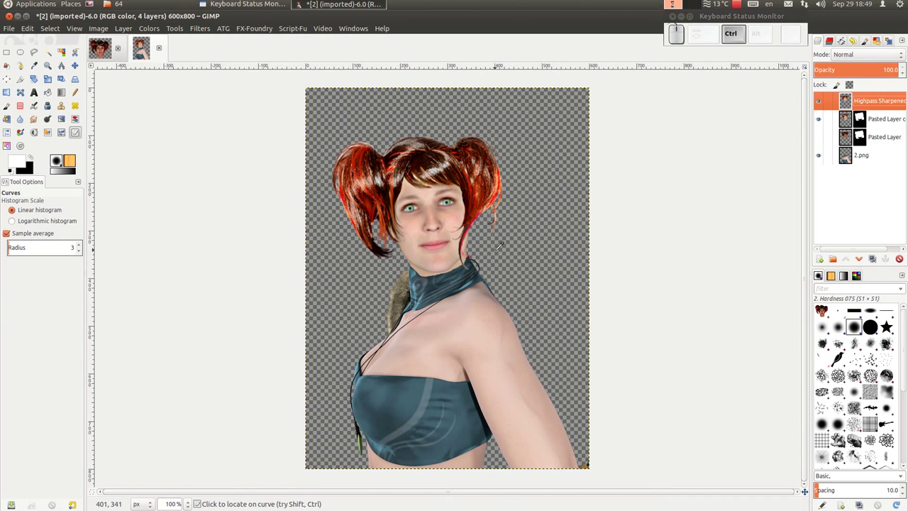
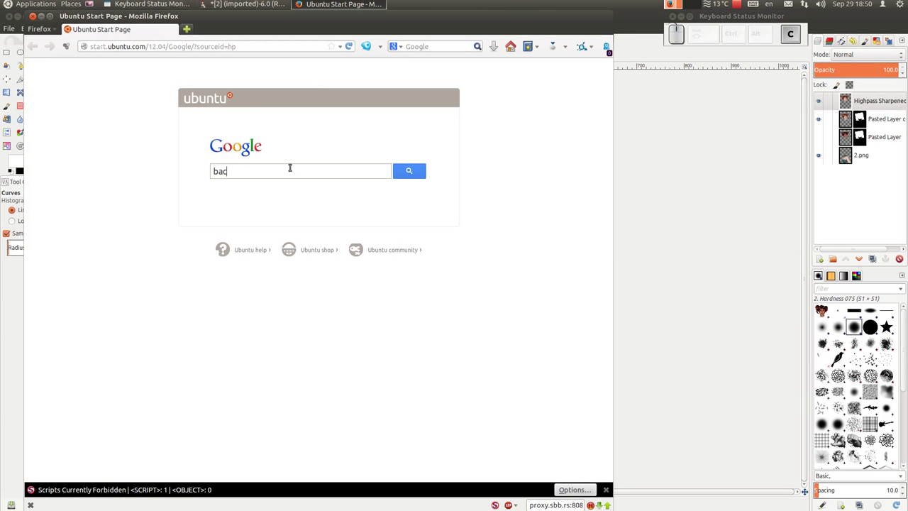
Search Google for 'background' images.
{"action": "key", "text": "BackSpace"}
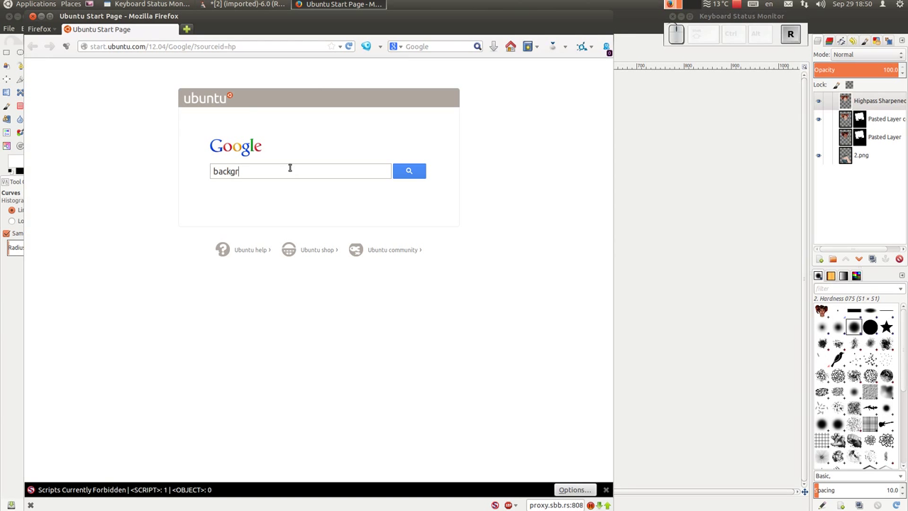
{"action": "key", "text": "o"}
{"action": "key", "text": "n"}
{"action": "key", "text": "d"}
{"action": "key", "text": "Return"}
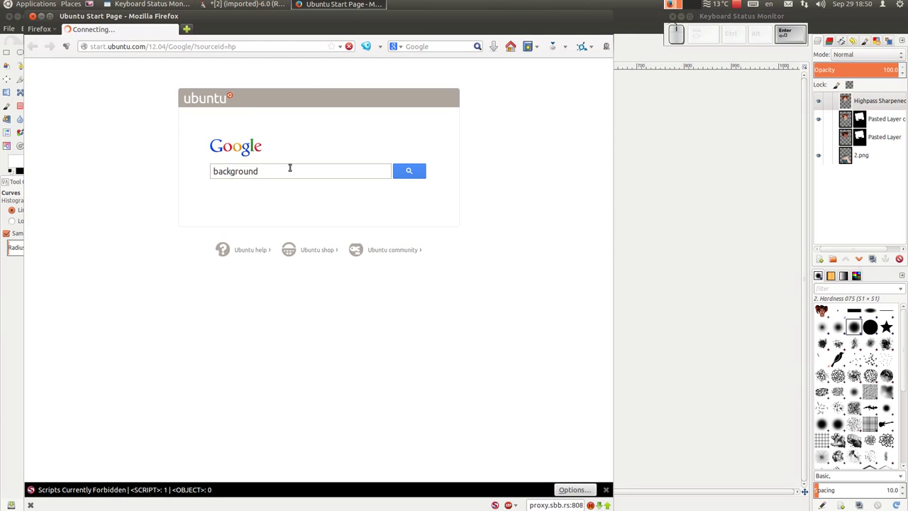
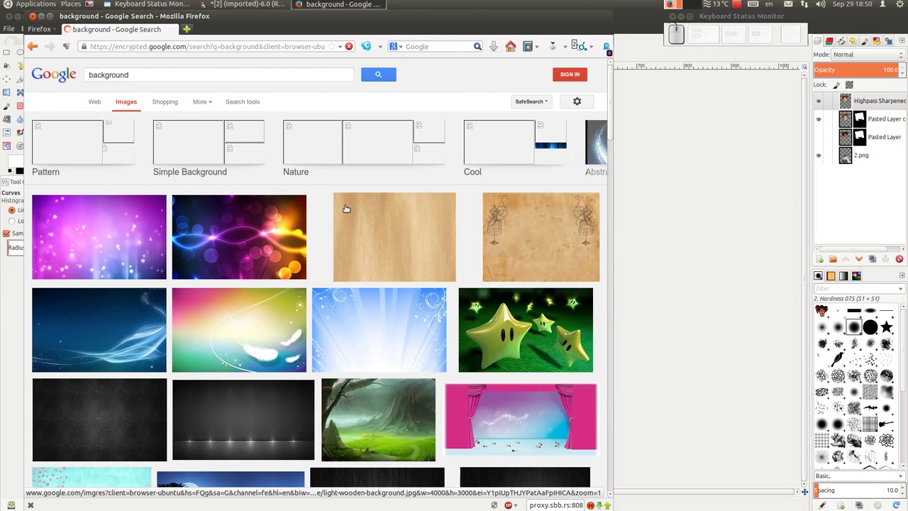
Browse the results to the 1920×1080 green waterfall wallpaper and return to the image results.
{"action": "scroll", "scroll_direction": "down", "scroll_amount": 3}
{"action": "scroll", "scroll_direction": "down", "scroll_amount": 3}
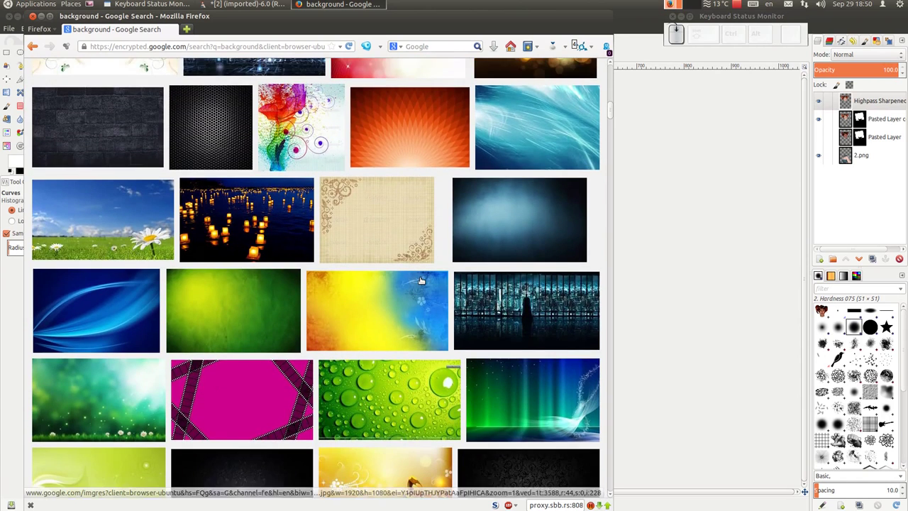
{"action": "scroll", "scroll_direction": "down", "scroll_amount": 3}
{"action": "scroll", "scroll_direction": "down", "scroll_amount": 3}
{"action": "scroll", "scroll_direction": "down", "scroll_amount": 3}
{"action": "scroll", "scroll_direction": "down", "scroll_amount": 3}
{"action": "scroll", "scroll_direction": "down", "scroll_amount": 3}
{"action": "scroll", "scroll_direction": "down", "scroll_amount": 3}
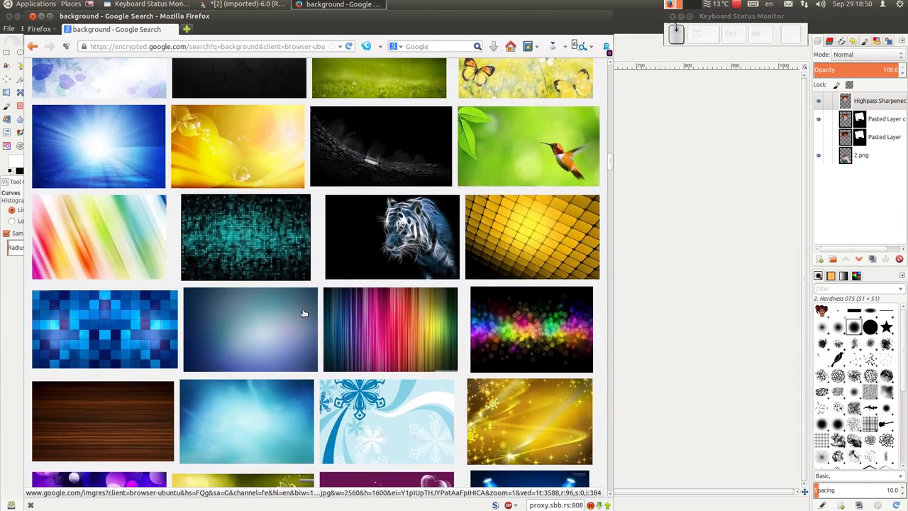
{"action": "scroll", "scroll_direction": "down", "scroll_amount": 3}
{"action": "scroll", "scroll_direction": "down", "scroll_amount": 3}
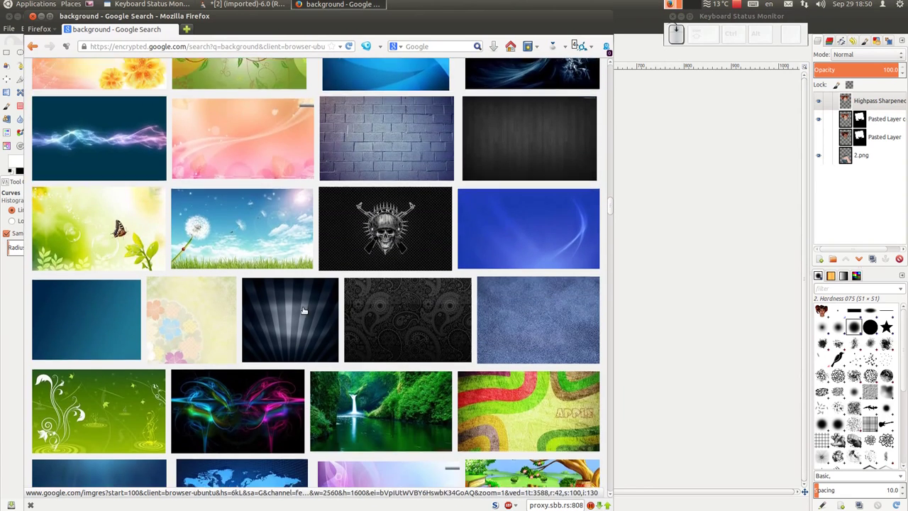
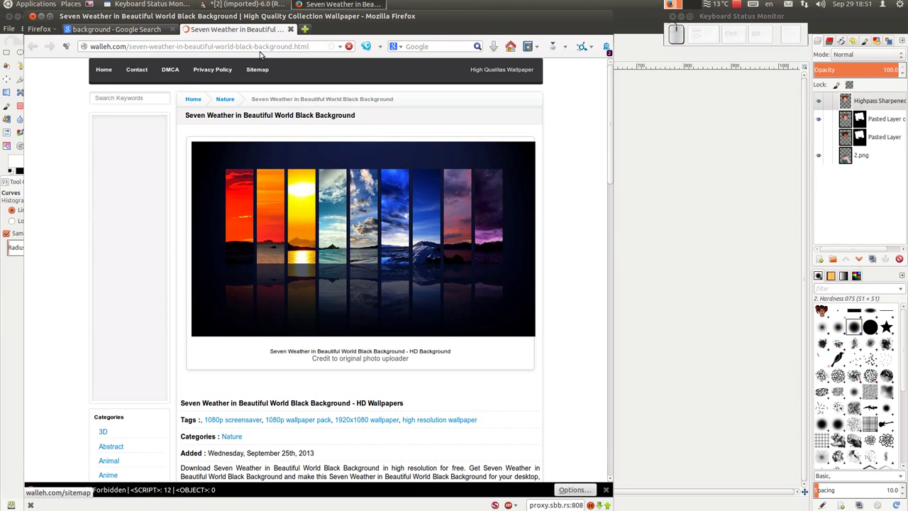
{"action": "scroll", "scroll_direction": "down", "scroll_amount": 3}
{"action": "scroll", "scroll_direction": "down", "scroll_amount": 3}
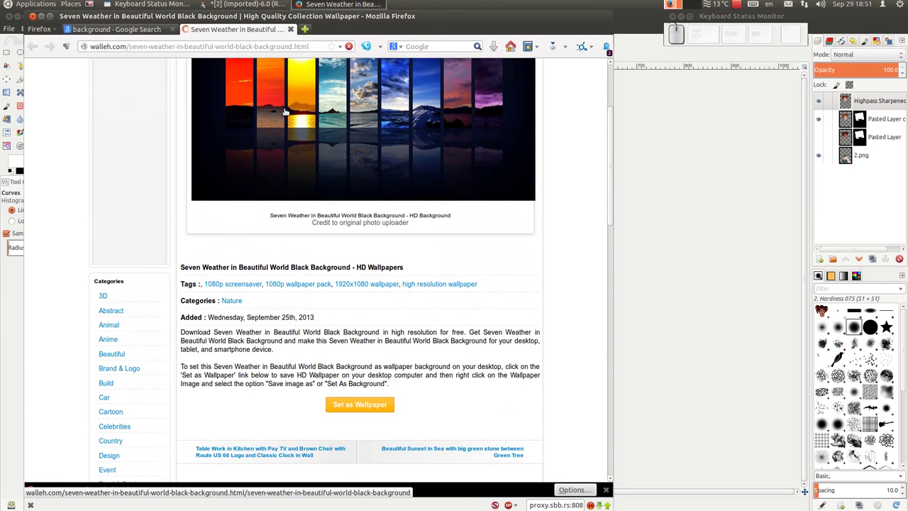
{"action": "left_click", "coordinate": [129, 30]}
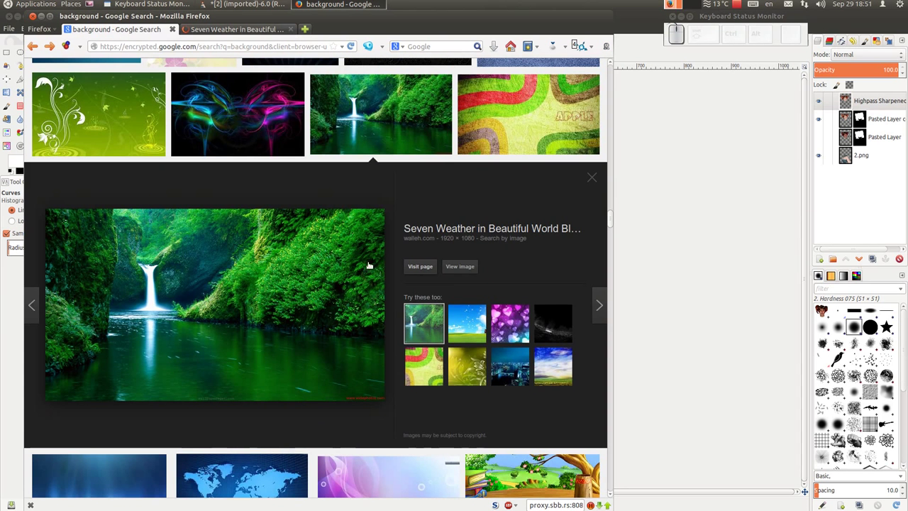
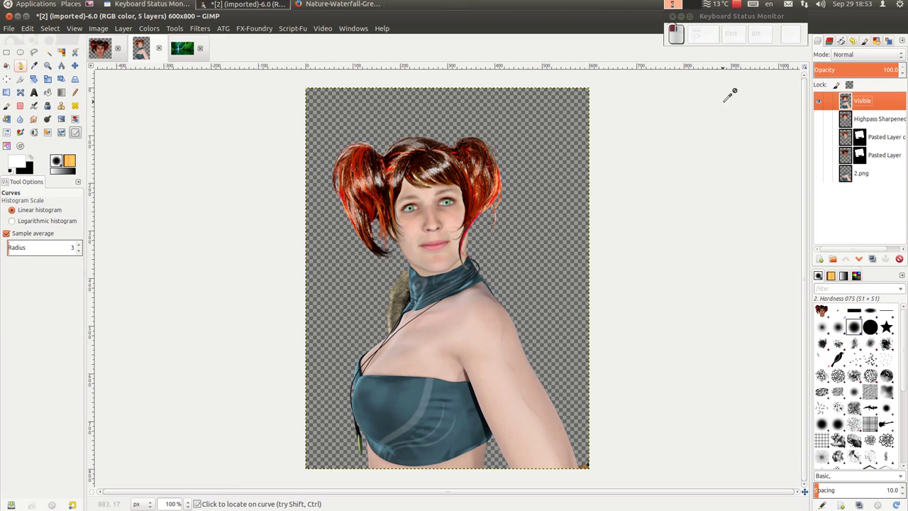
Select the whole merged woman figure for copying onto the waterfall image.
{"action": "key", "text": "ctrl+a"}
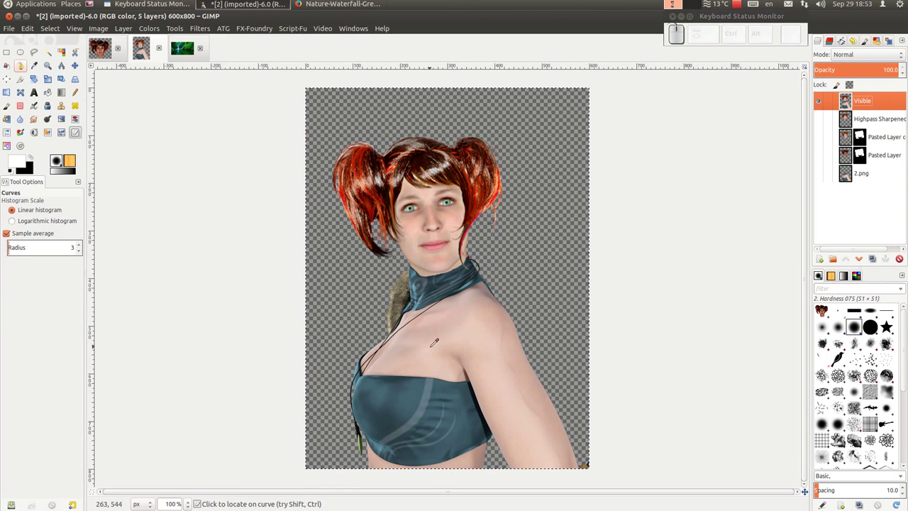
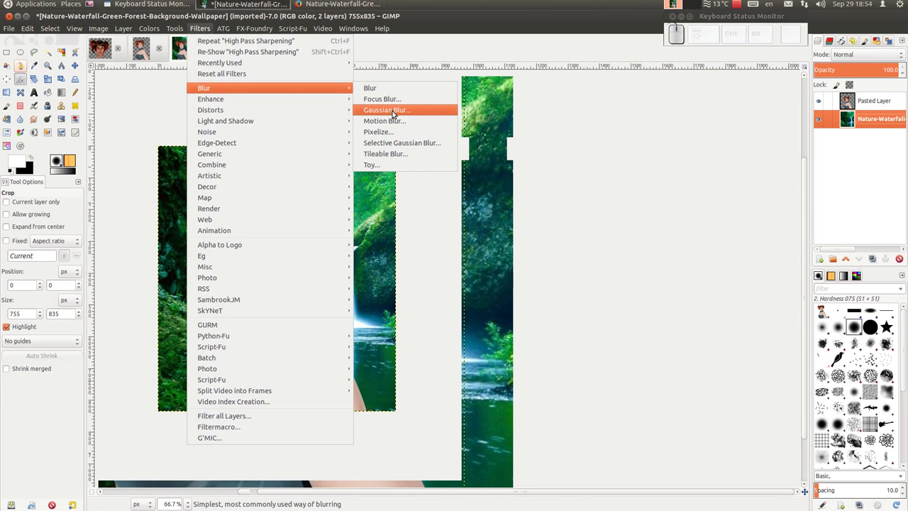
Bring up Gaussian Blur for the waterfall background layer of the 755×835 crop.
{"action": "left_click", "coordinate": [395, 115]}
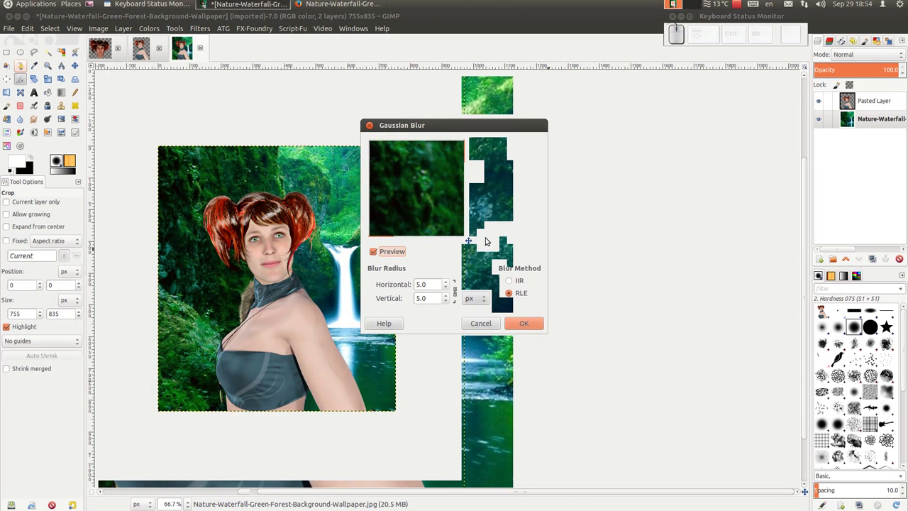